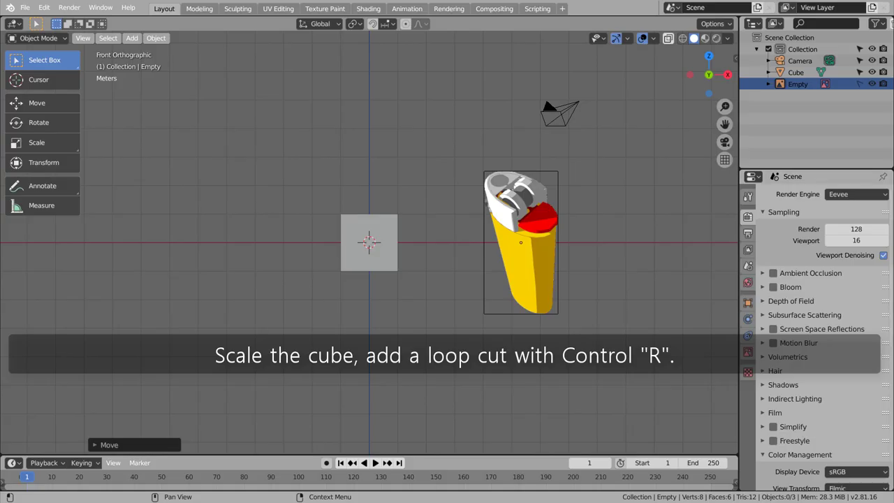
- Scale the selected cube thin along X into an upright slab and orbit to check it
{"action": "left_click", "coordinate": [384, 234]}
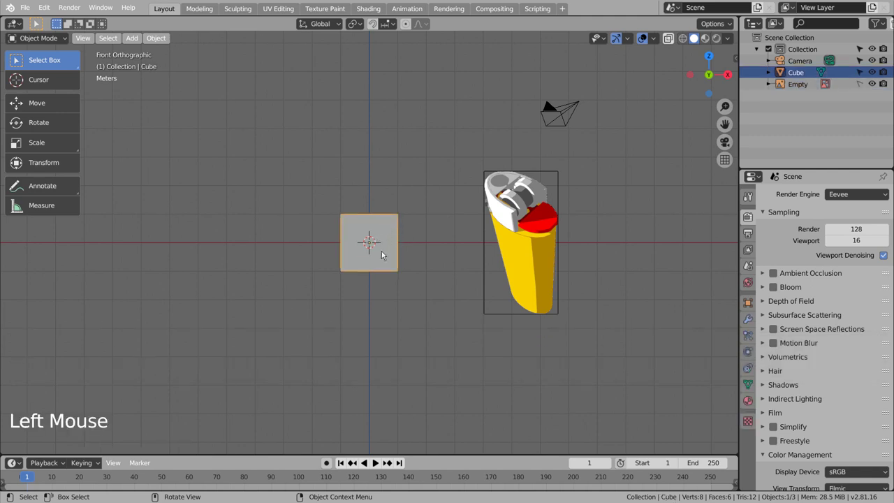
{"action": "key", "text": "s"}
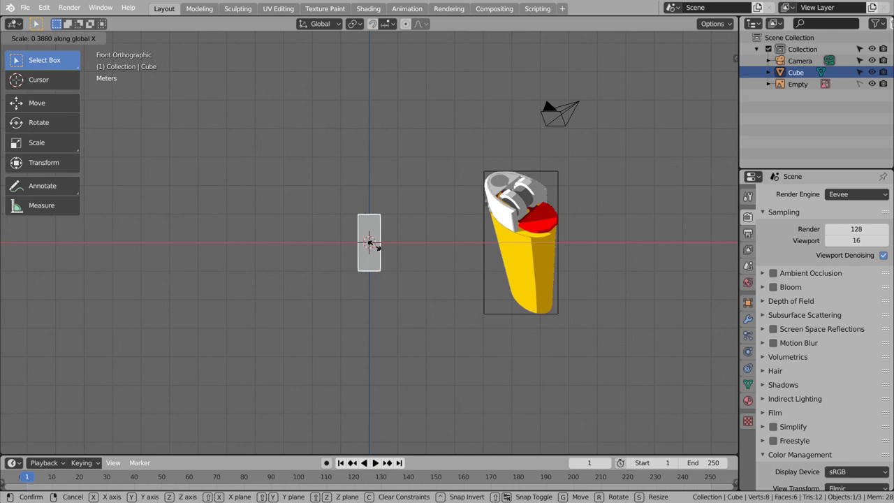
{"action": "middle_click", "coordinate": [400, 268]}
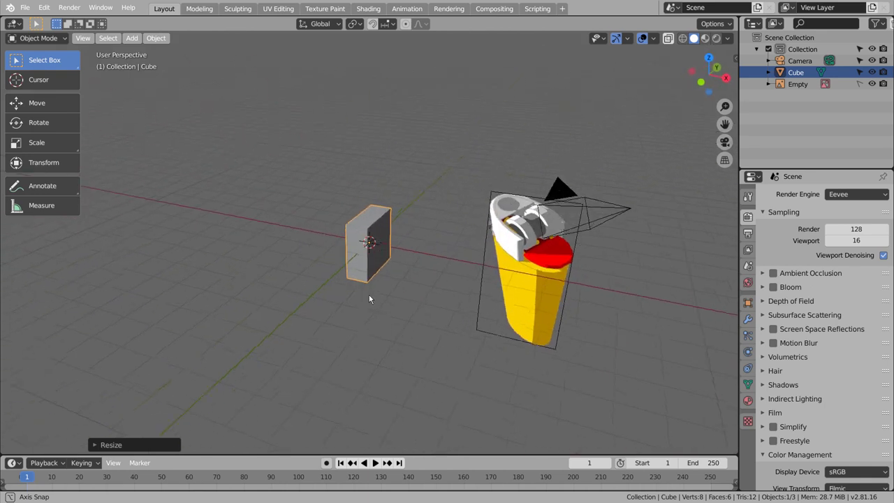
{"action": "scroll", "scroll_direction": "up", "scroll_amount": 3}
- Bevel the slab's end edges with several segments into a rounded profile, then return to Object Mode
{"action": "key", "text": "Tab"}
{"action": "key", "text": "ctrl+r"}
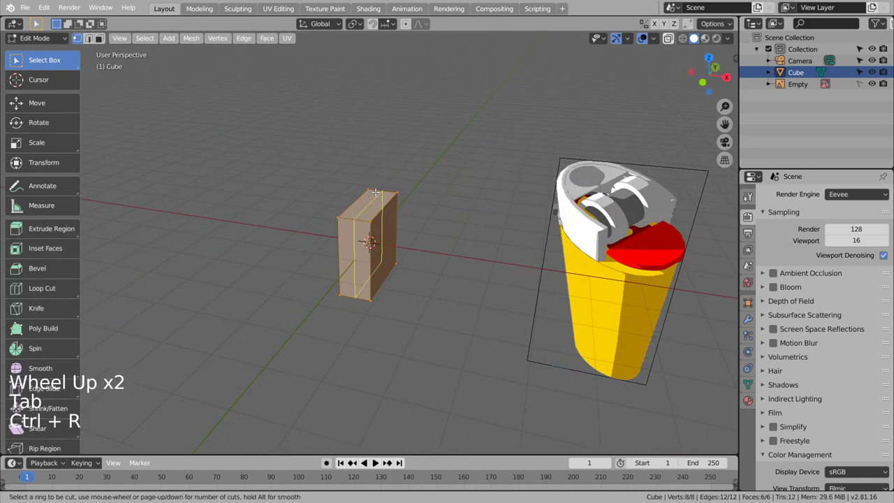
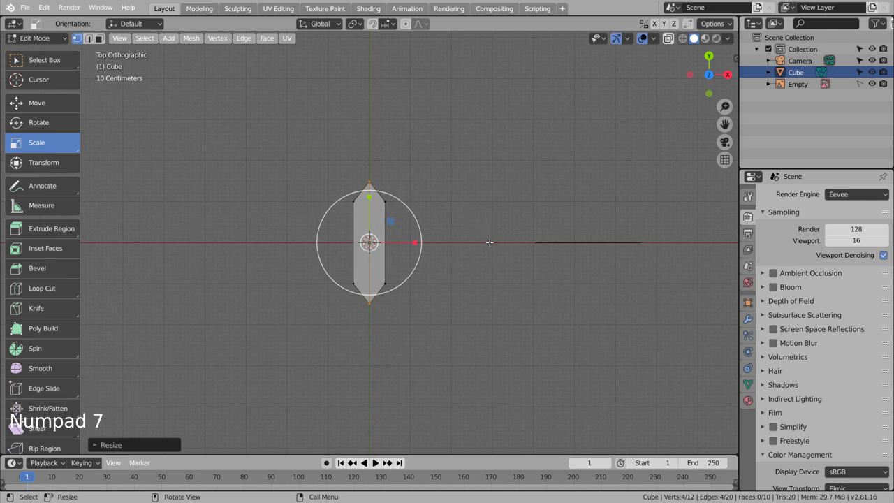
{"action": "key", "text": "ctrl+b"}
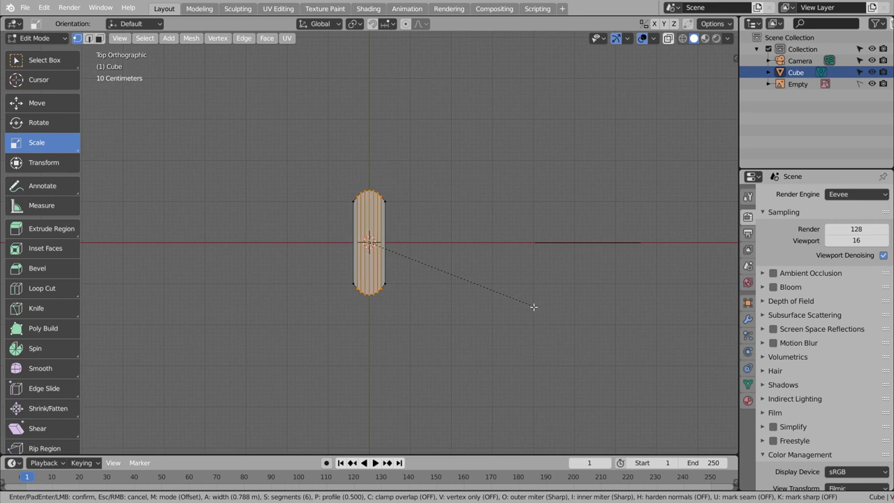
{"action": "key", "text": "Tab"}
- Stretch the rounded slab taller along Z and view it from above
{"action": "middle_click", "coordinate": [535, 337]}
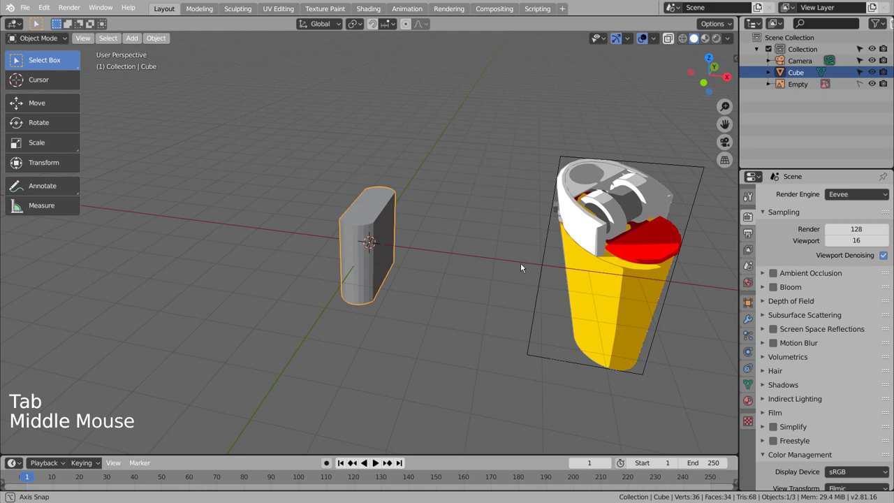
{"action": "middle_click", "coordinate": [407, 238]}
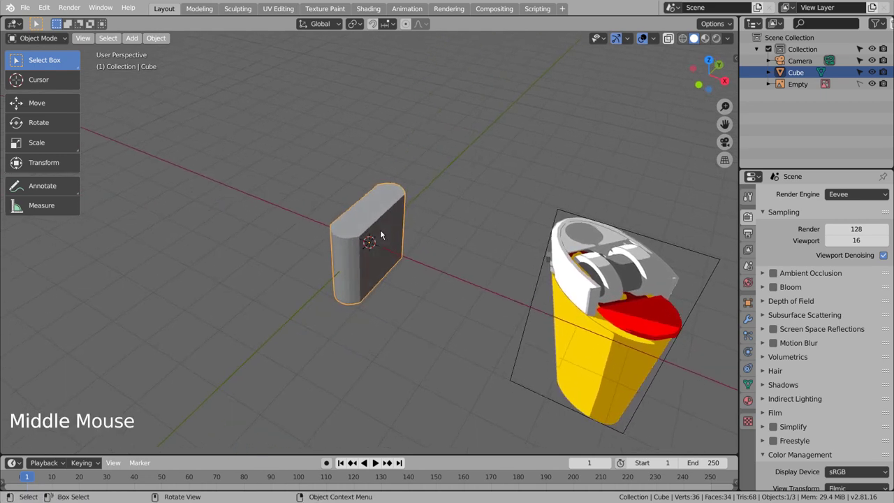
{"action": "left_click", "coordinate": [384, 234]}
{"action": "key", "text": "s"}
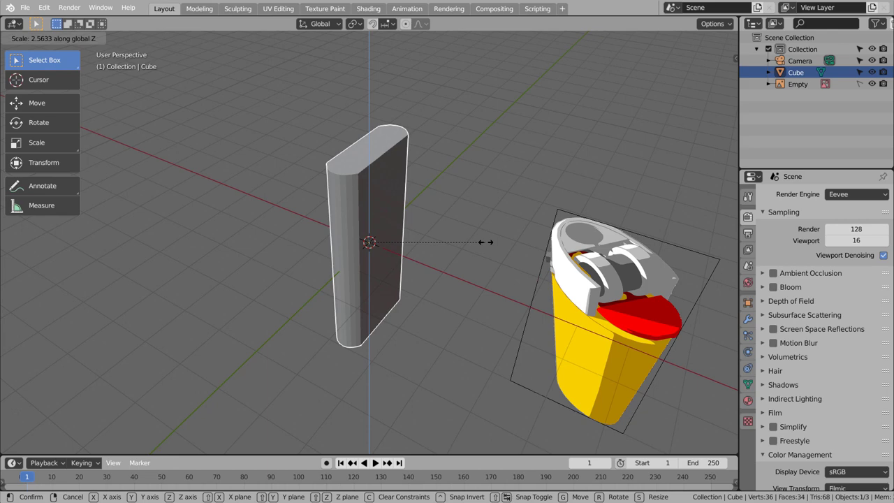
{"action": "middle_click", "coordinate": [493, 262]}
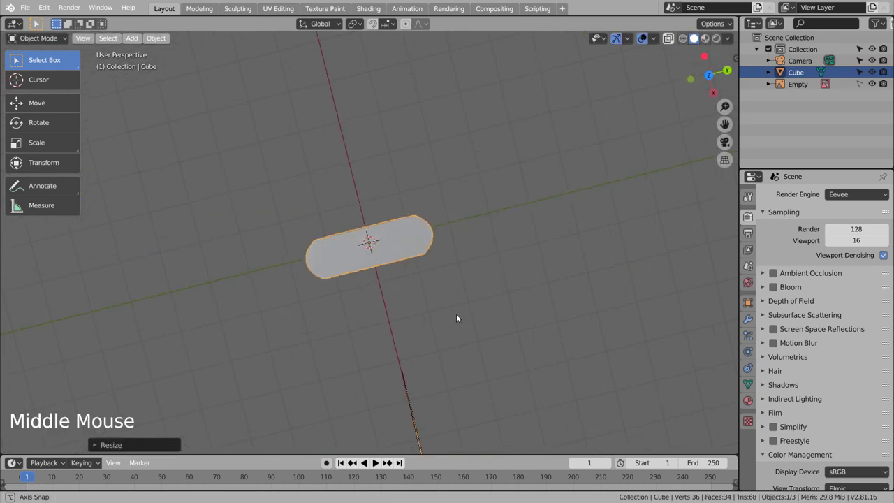
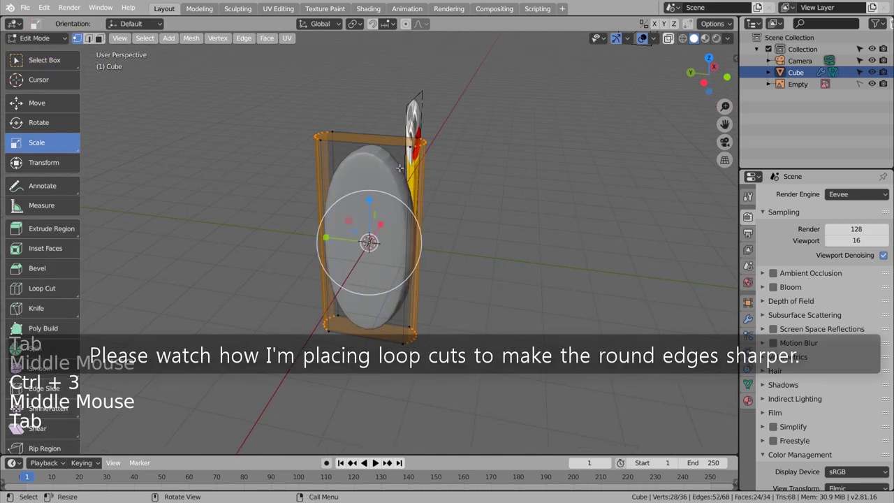
- Add and position loop cuts near the slab's top and bottom to sharpen its subdivided edges
{"action": "key", "text": "ctrl+r"}
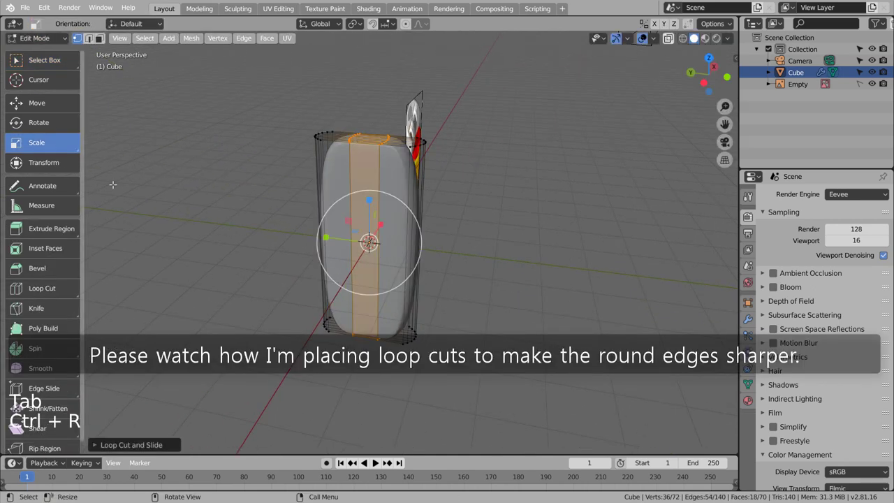
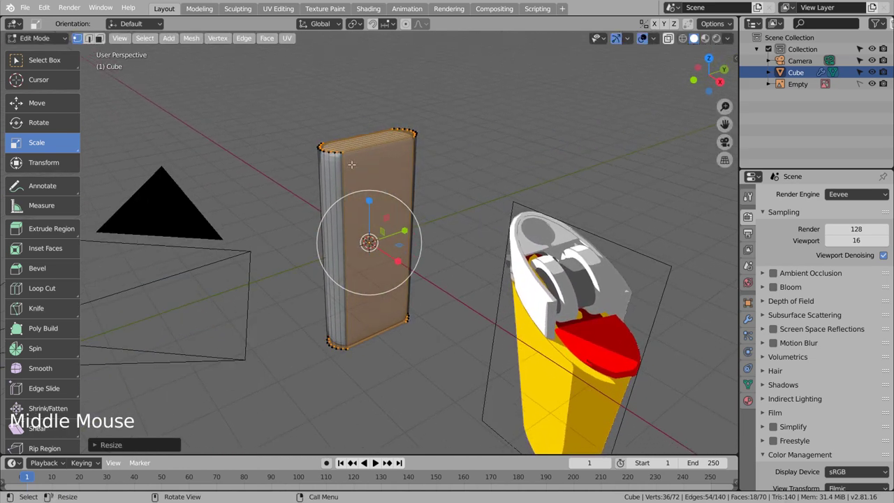
{"action": "key", "text": "ctrl+r"}
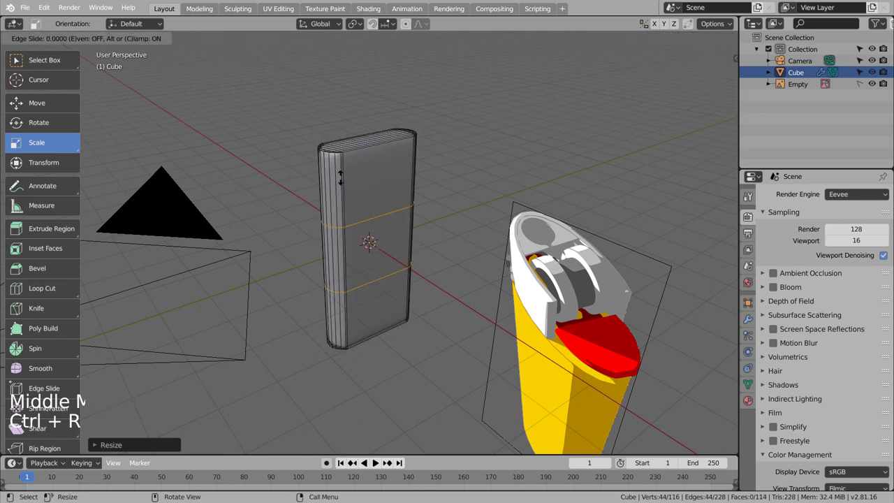
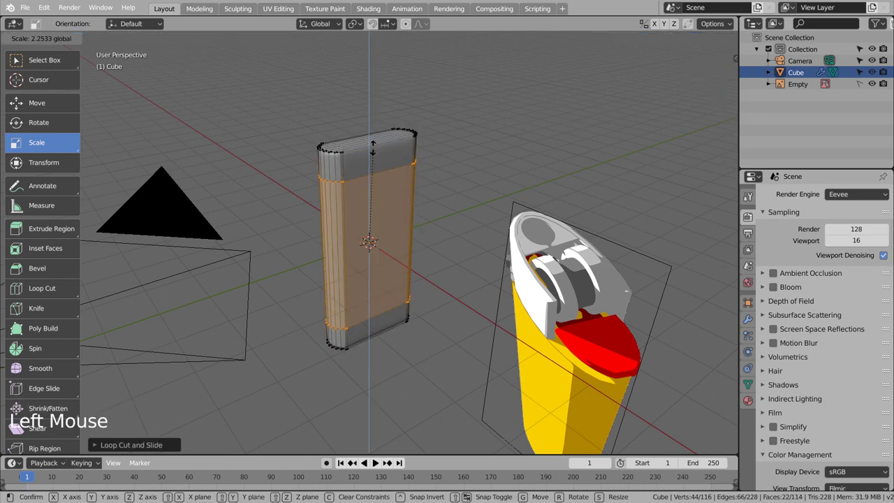
{"action": "key", "text": "Tab"}
{"action": "middle_click", "coordinate": [429, 183]}
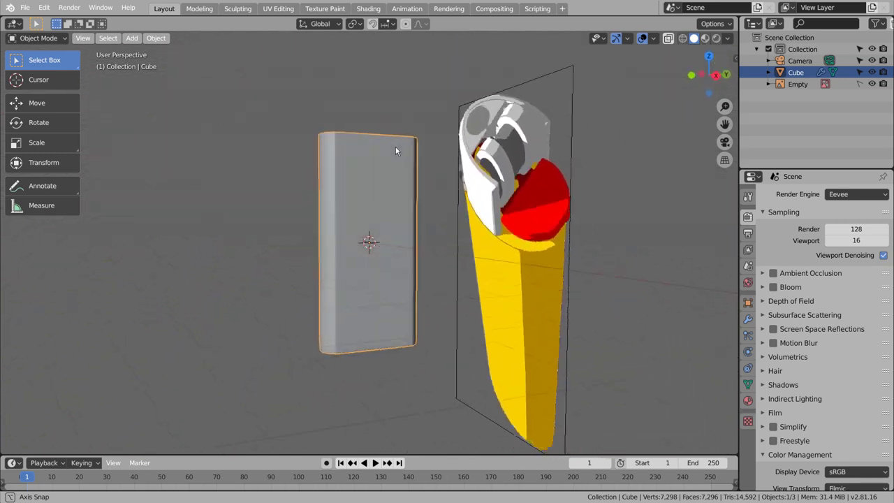
{"action": "middle_click", "coordinate": [390, 203]}
{"action": "key", "text": "Tab"}
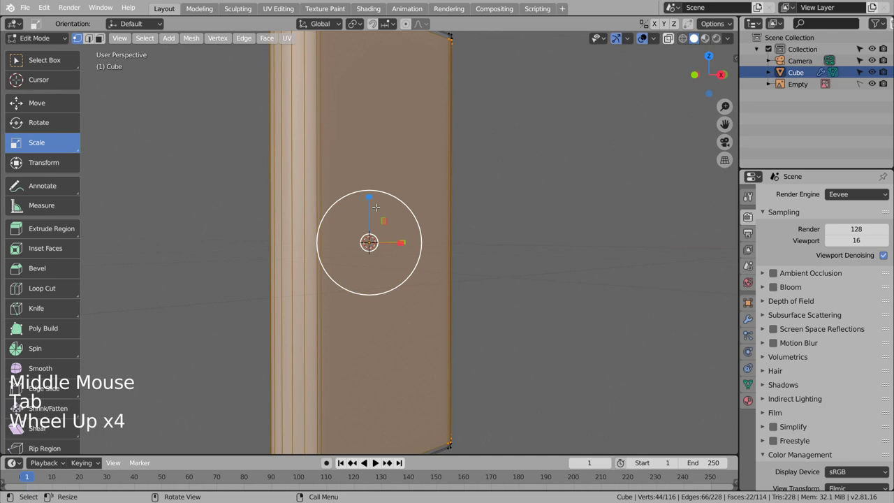
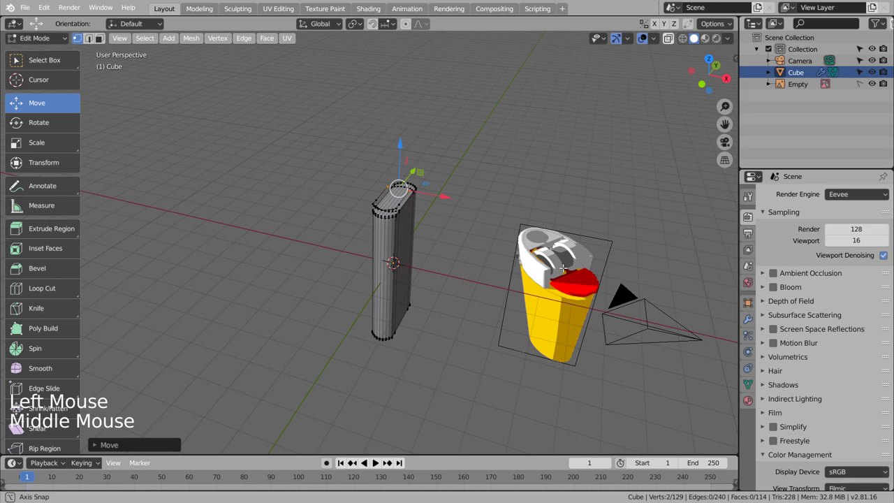
- Frame the body and review its Subdivision Surface modifier settings
{"action": "key", "text": "f"}
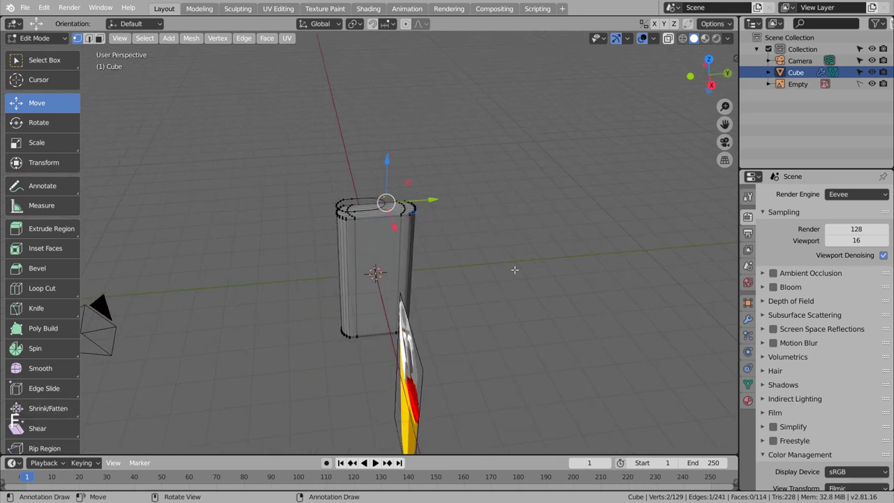
{"action": "scroll", "scroll_direction": "up", "scroll_amount": 3}
{"action": "left_click", "coordinate": [747, 326]}
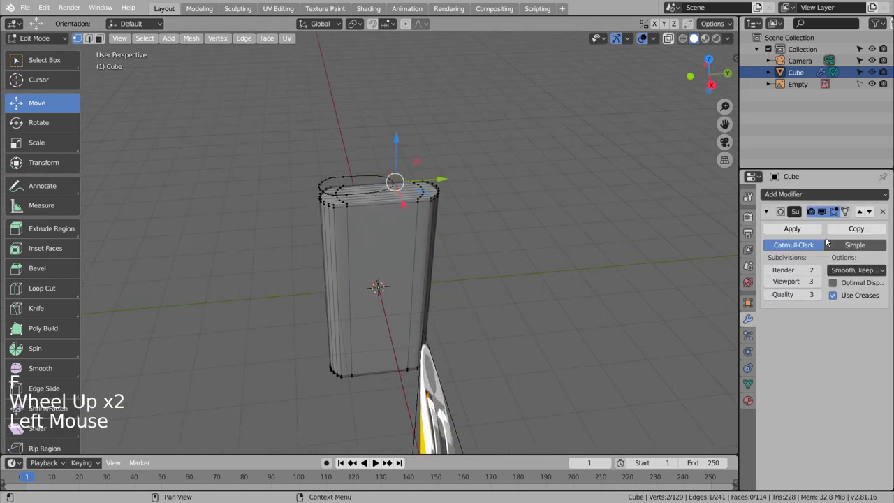
{"action": "key", "text": "ctrl+z"}
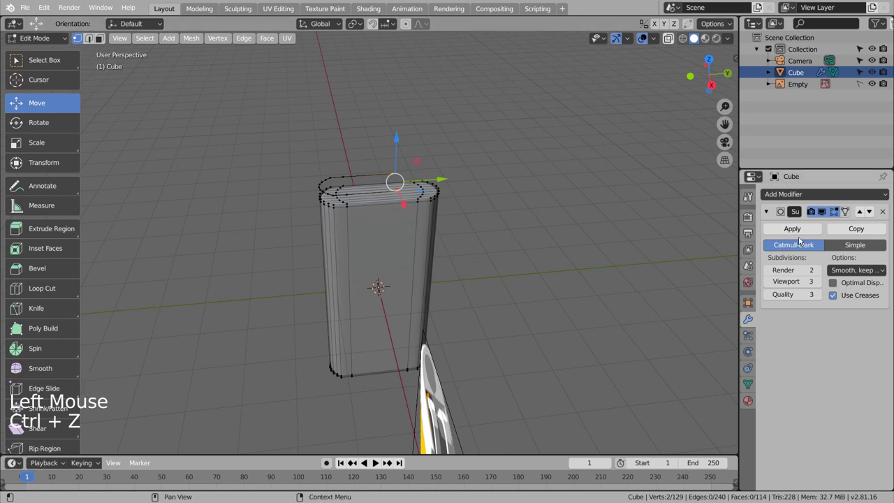
- Duplicate the body's top rim loop and separate it into its own object, Cube.001
{"action": "key", "text": "Tab"}
{"action": "left_click", "coordinate": [369, 177]}
{"action": "key", "text": "Tab"}
{"action": "key", "text": "l"}
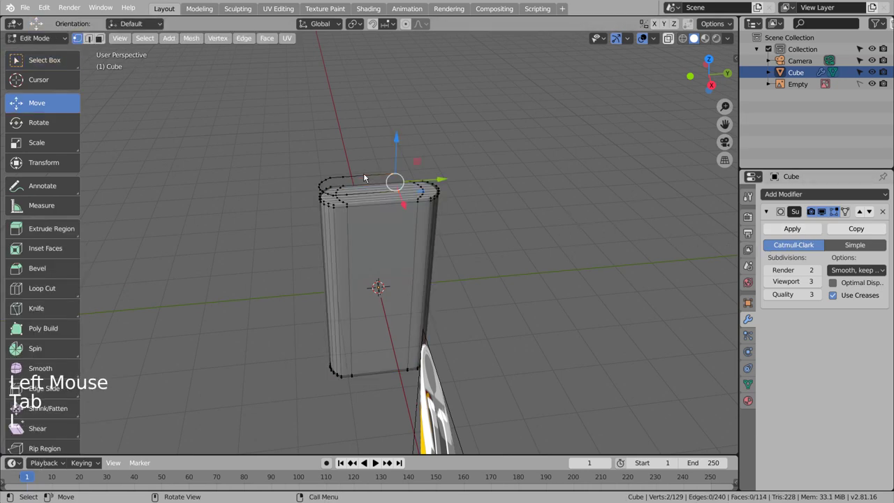
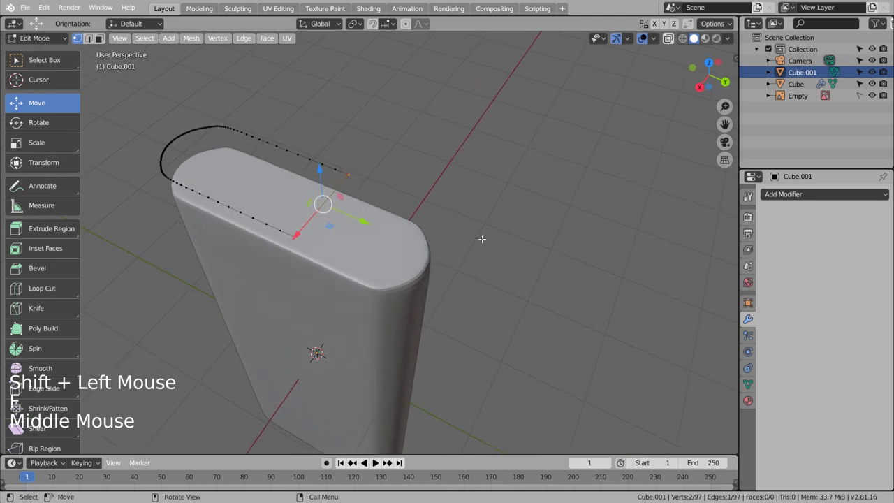
- Select all of Cube.001's rim outline and extrude it upward along Z into a thin wall
{"action": "key", "text": "Tab"}
{"action": "middle_click", "coordinate": [521, 213]}
{"action": "scroll", "scroll_direction": "down", "scroll_amount": 3}
{"action": "middle_click", "coordinate": [578, 278]}
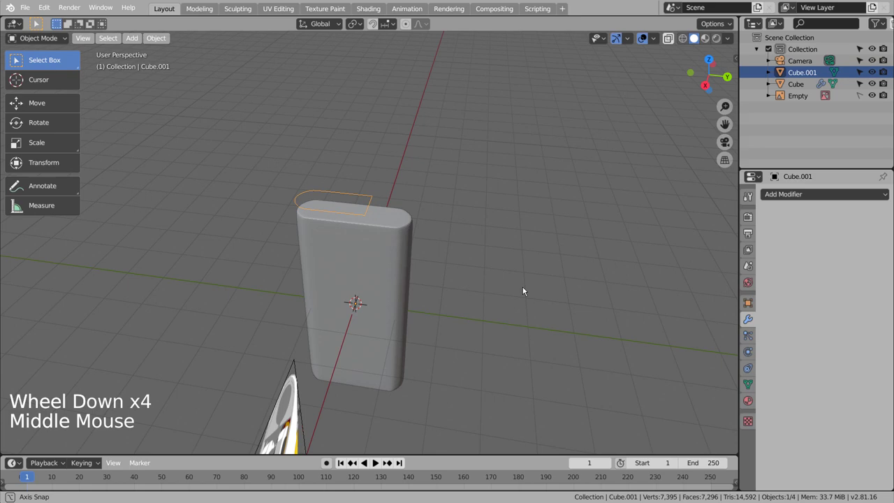
{"action": "key", "text": "Tab"}
{"action": "key", "text": "a"}
{"action": "key", "text": "e"}
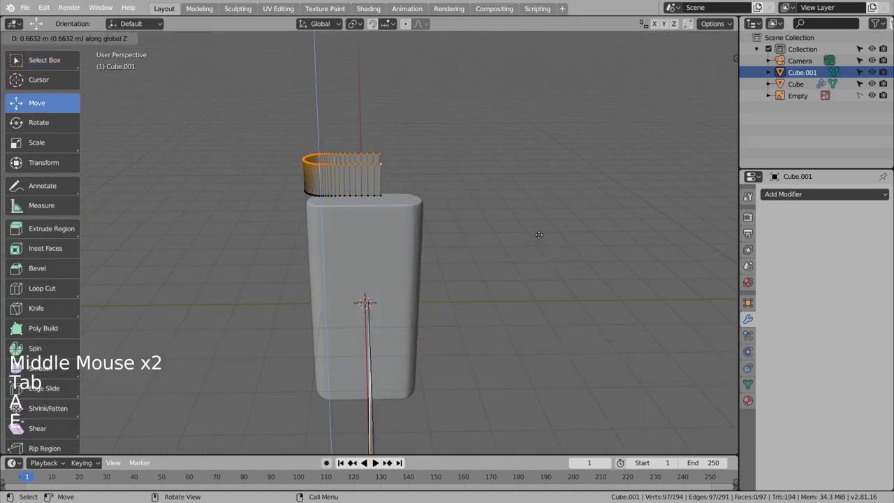
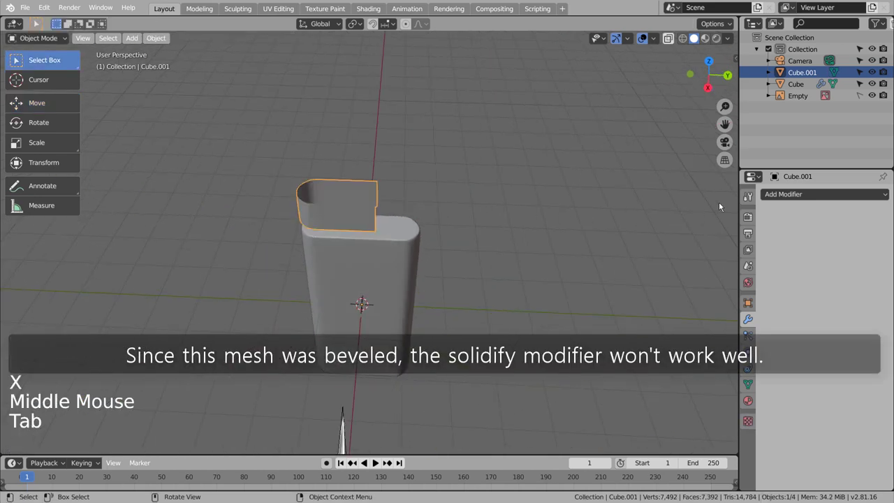
{"action": "left_click", "coordinate": [773, 200]}
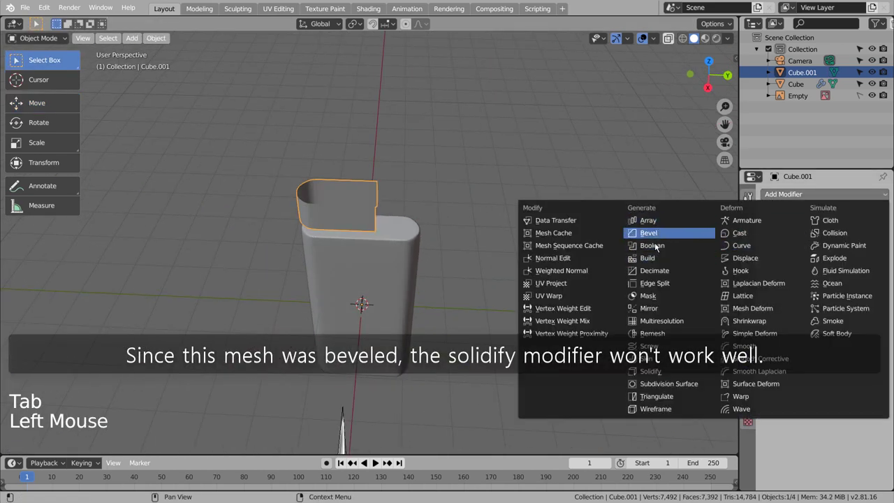
{"action": "scroll", "scroll_direction": "up", "scroll_amount": 3}
{"action": "middle_click", "coordinate": [549, 259]}
{"action": "scroll", "scroll_direction": "up", "scroll_amount": 3}
{"action": "middle_click", "coordinate": [566, 308]}
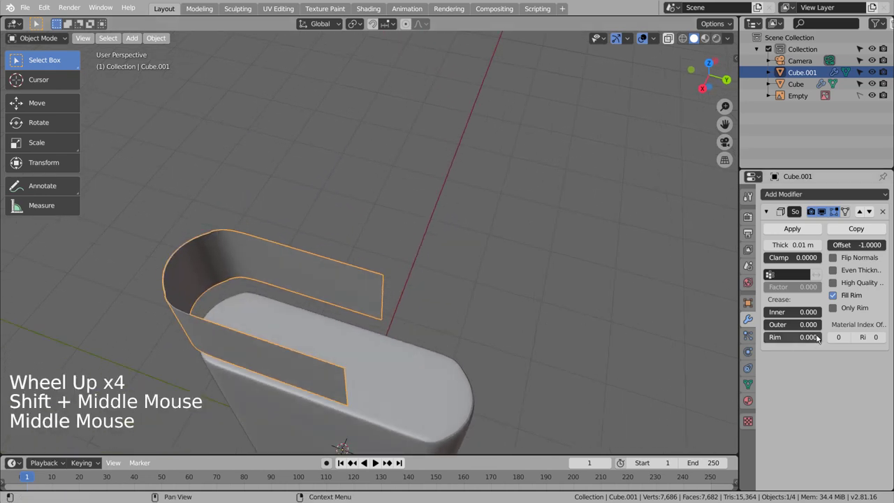
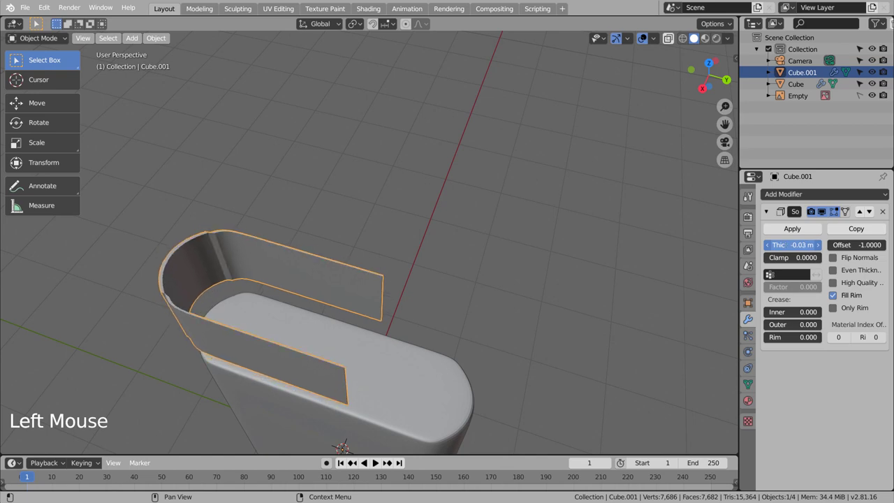
{"action": "key", "text": "ctrl+z"}
{"action": "key", "text": "ctrl+z"}
{"action": "key", "text": "Tab"}
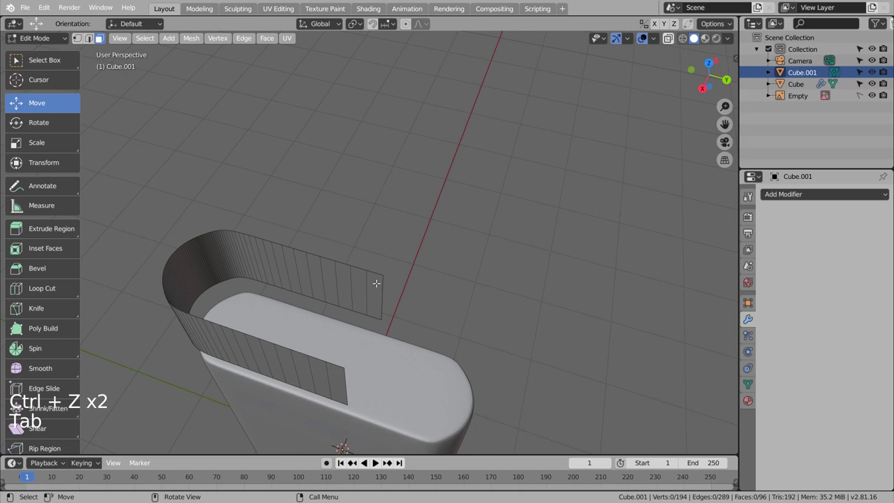
- Duplicate the thin U-shaped shell and scale the copy down to about 0.96
{"action": "key", "text": "KP_1"}
{"action": "key", "text": "KP_7"}
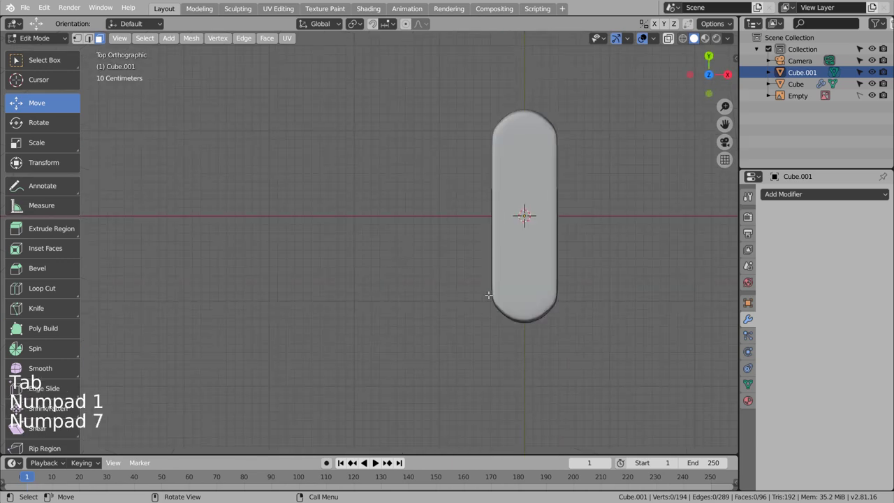
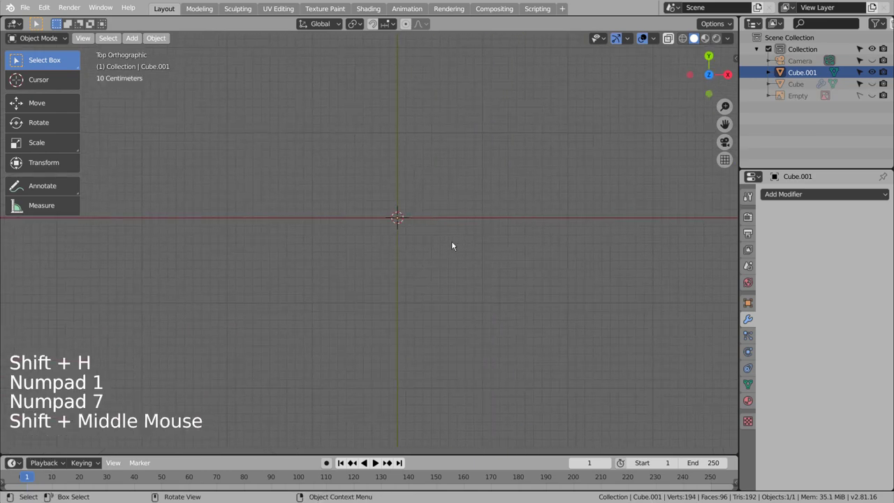
{"action": "middle_click", "coordinate": [457, 245]}
{"action": "middle_click", "coordinate": [500, 300]}
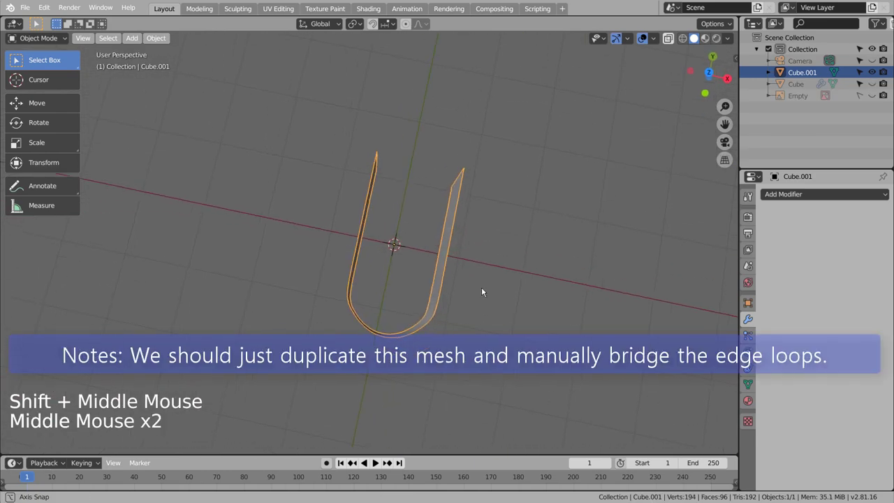
{"action": "key", "text": "shift+d"}
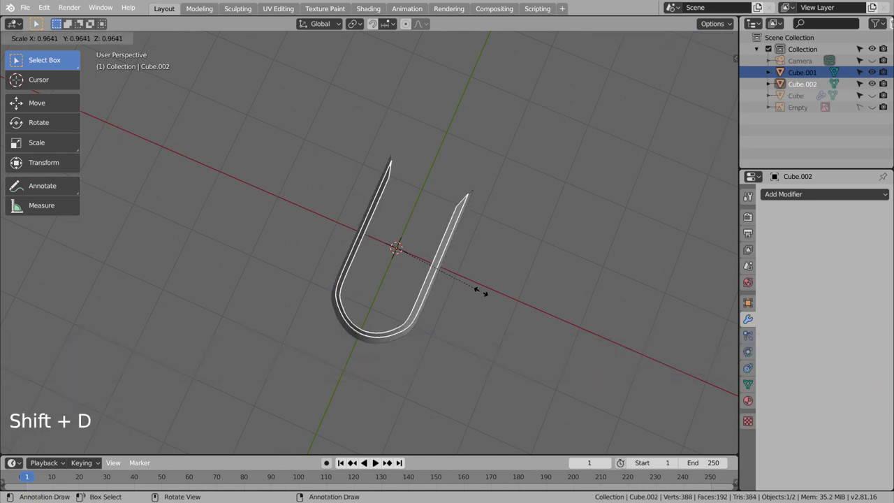
{"action": "key", "text": "KP_1"}
- From the right view, raise the copied shell Cube.002 about 11 cm along Z above the original
{"action": "key", "text": "KP_3"}
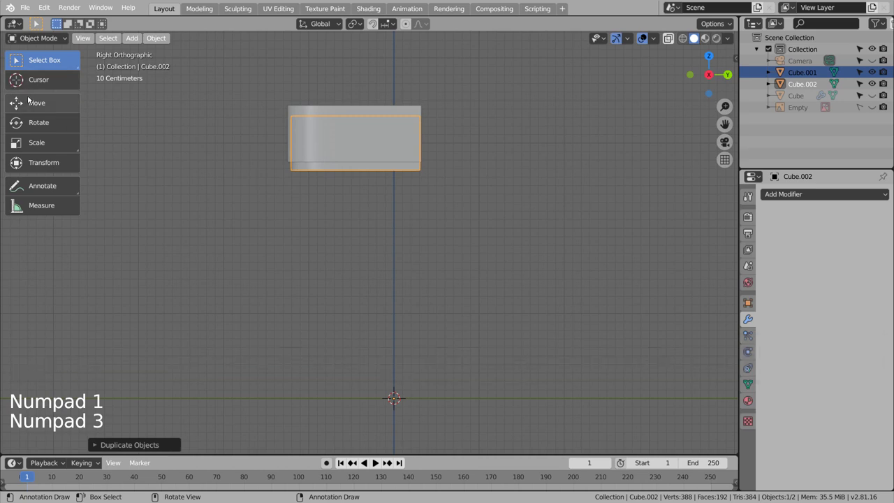
{"action": "left_click", "coordinate": [29, 106]}
{"action": "left_click", "coordinate": [447, 399]}
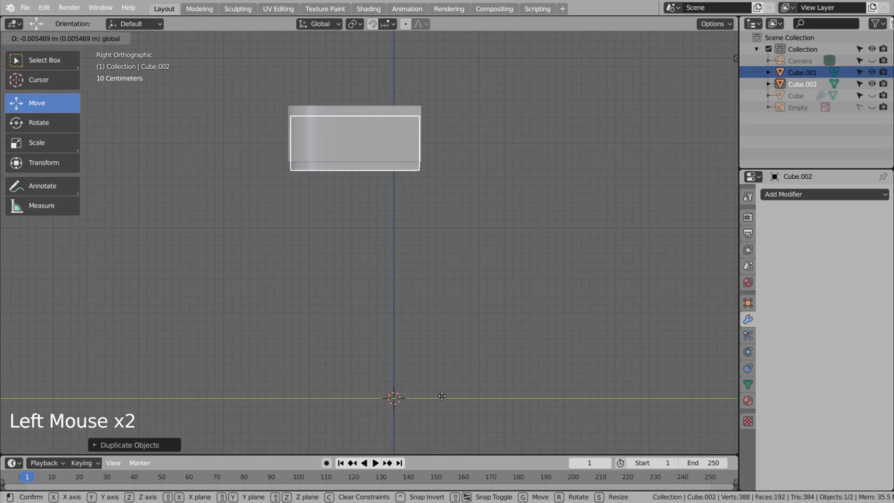
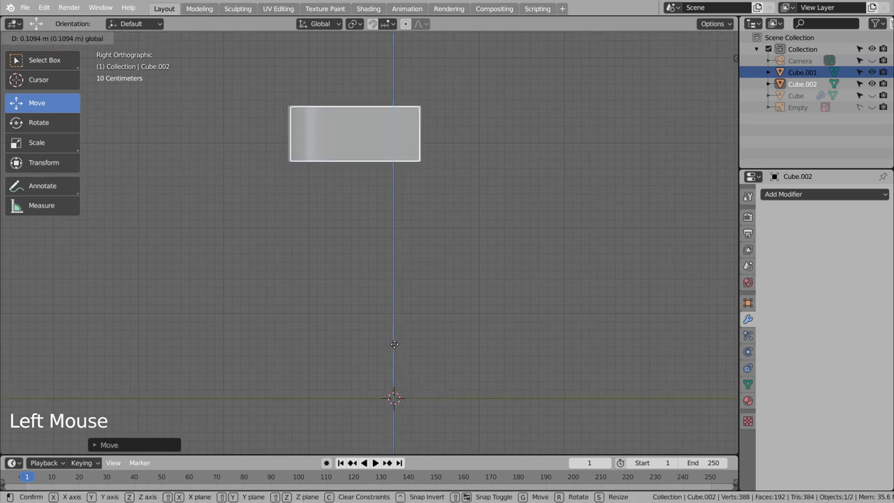
{"action": "middle_click", "coordinate": [399, 183]}
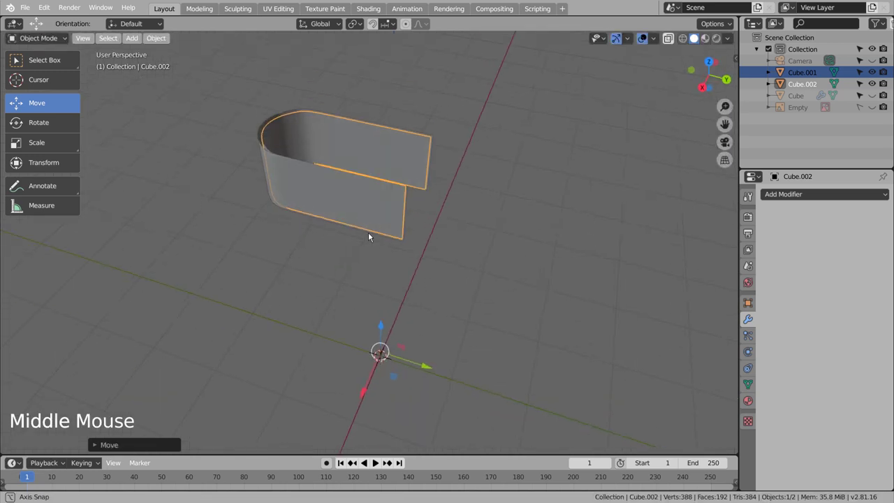
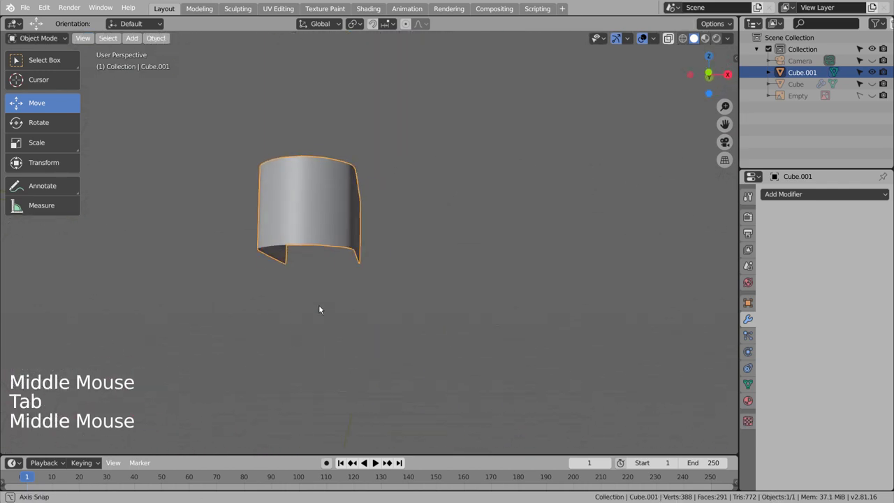
- Unhide everything so the whole lighter scene with the merged hood Cube.001 is visible again
{"action": "key", "text": "KP_1"}
{"action": "key", "text": "KP_1"}
{"action": "key", "text": "alt+h"}
{"action": "left_click", "coordinate": [401, 346]}
- Orbit and zoom out to inspect the hood cap sitting above the lighter body
{"action": "middle_click", "coordinate": [396, 313]}
{"action": "scroll", "scroll_direction": "down", "scroll_amount": 3}
{"action": "middle_click", "coordinate": [456, 324]}
{"action": "scroll", "scroll_direction": "down", "scroll_amount": 3}
{"action": "middle_click", "coordinate": [493, 341]}
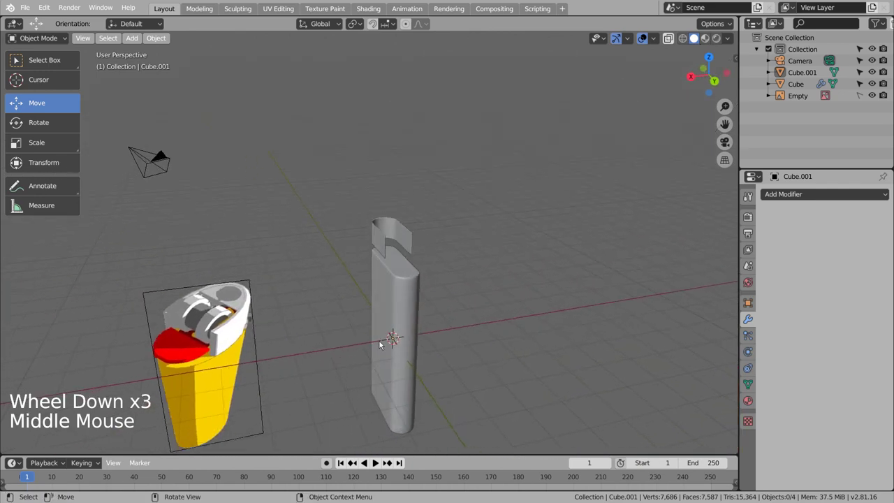
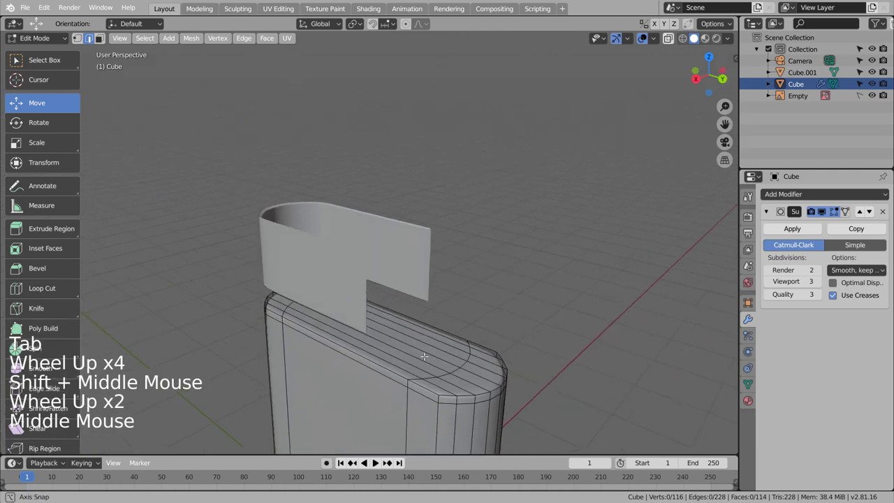
- Loop-cut the body's top, duplicate the crescent faces upward and separate them as a button piece
{"action": "key", "text": "ctrl+r"}
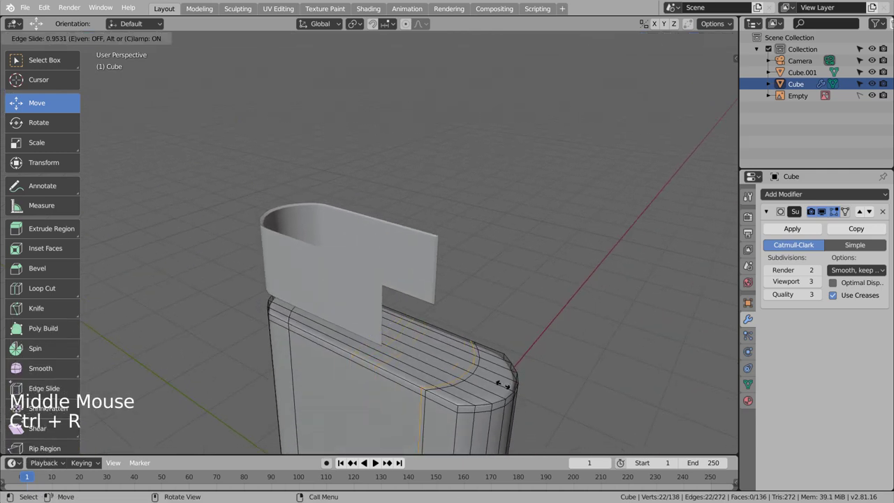
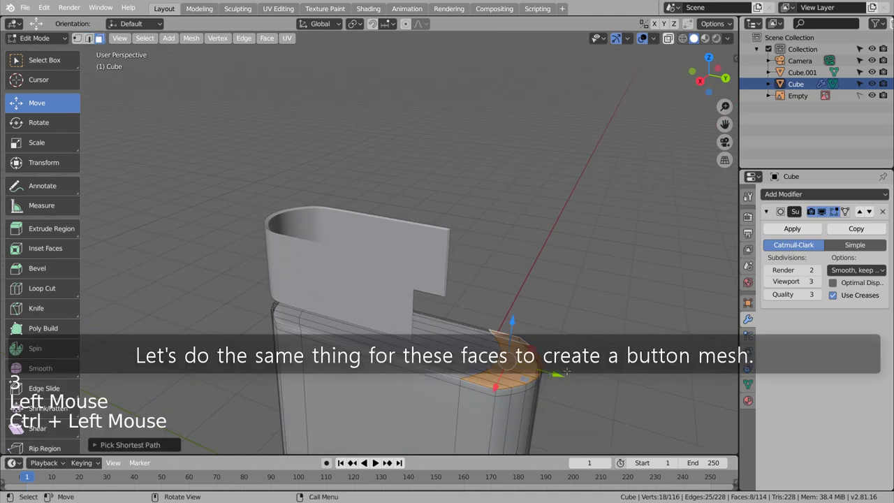
{"action": "key", "text": "shift+d"}
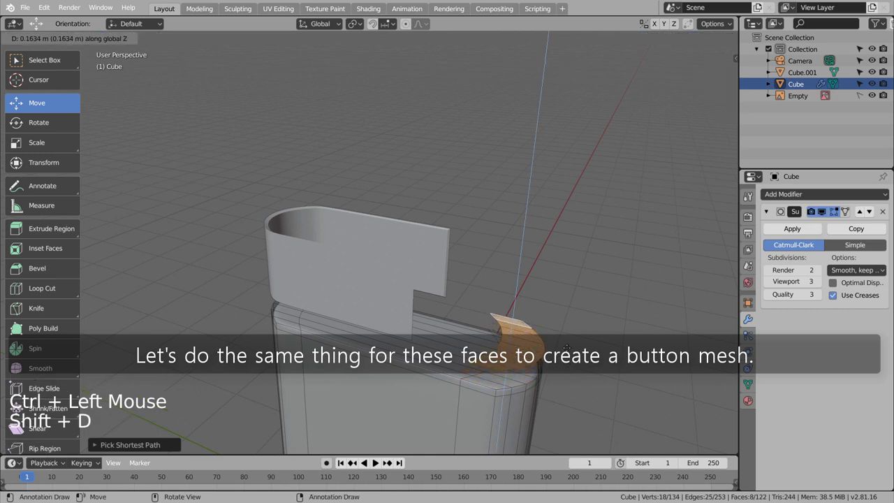
{"action": "key", "text": "p"}
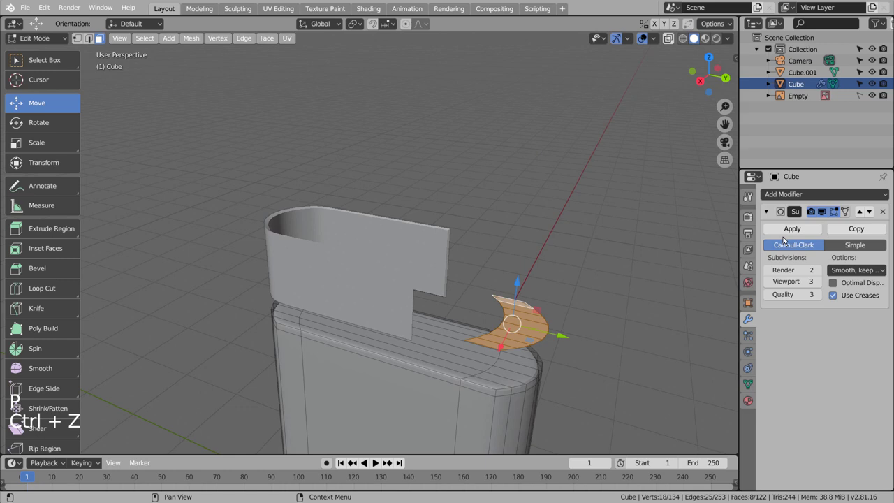
{"action": "key", "text": "Tab"}
{"action": "key", "text": "Tab"}
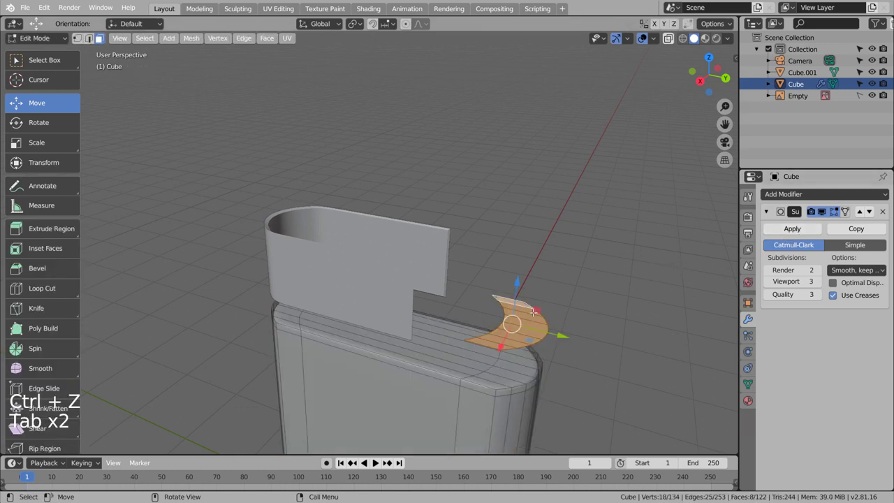
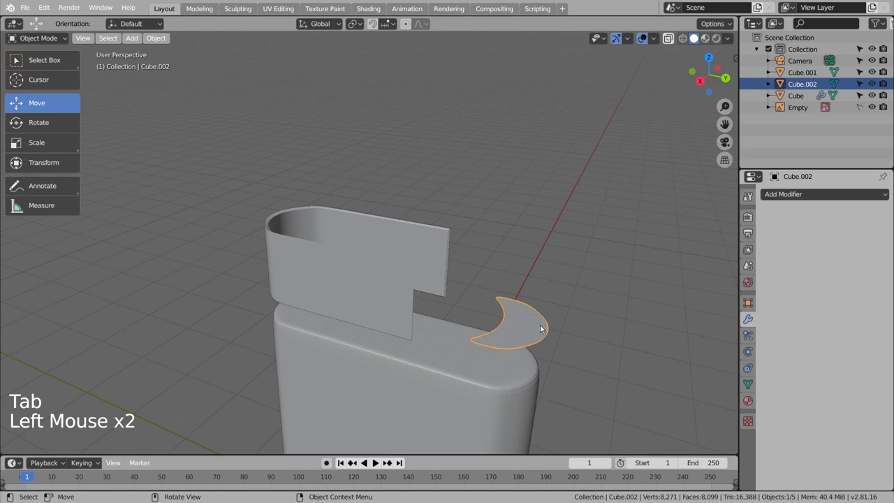
- Strip the crescent button Cube.002 of its subdivision modifier and switch to vertex select in Edit Mode
{"action": "key", "text": "Tab"}
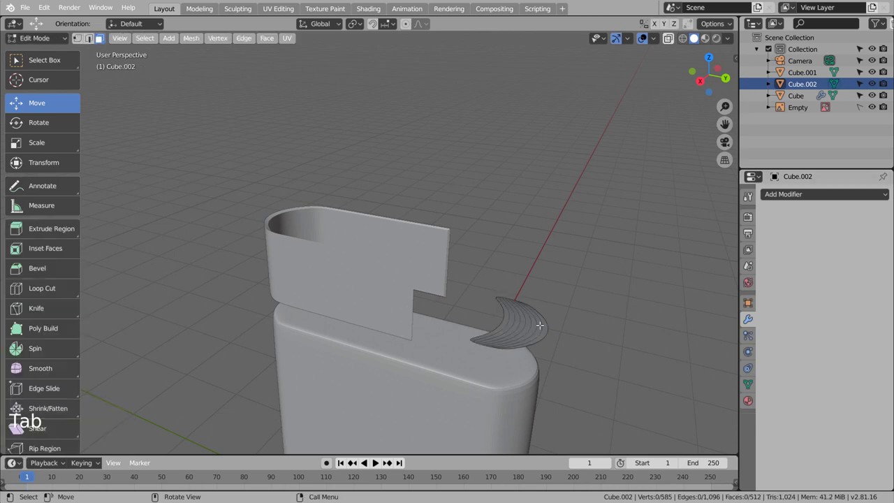
{"action": "key", "text": "ctrl+z"}
{"action": "key", "text": "ctrl+z"}
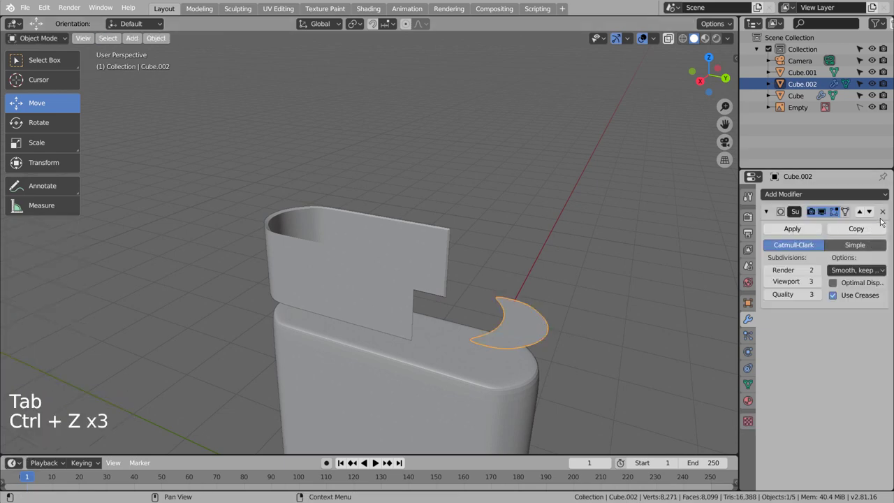
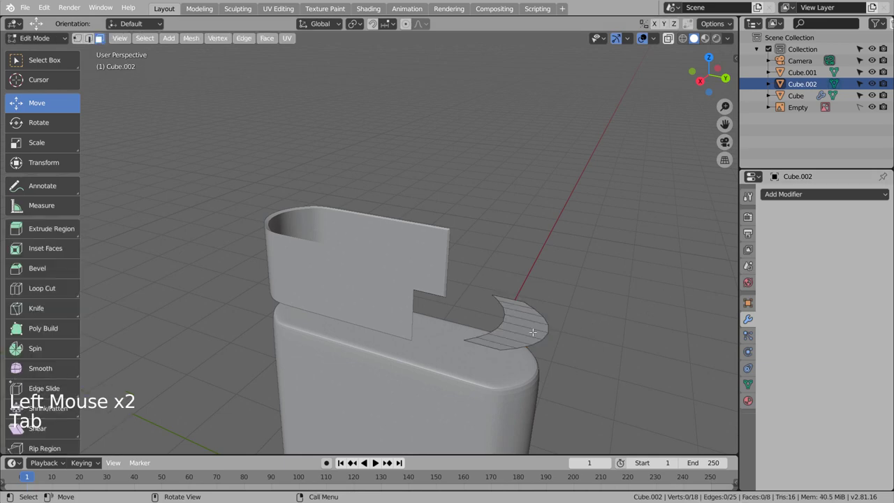
{"action": "scroll", "scroll_direction": "up", "scroll_amount": 3}
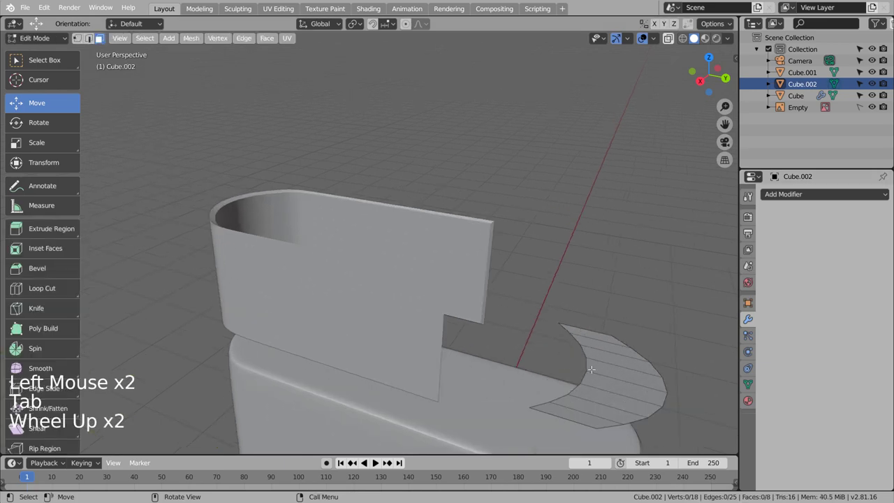
{"action": "key", "text": "1"}
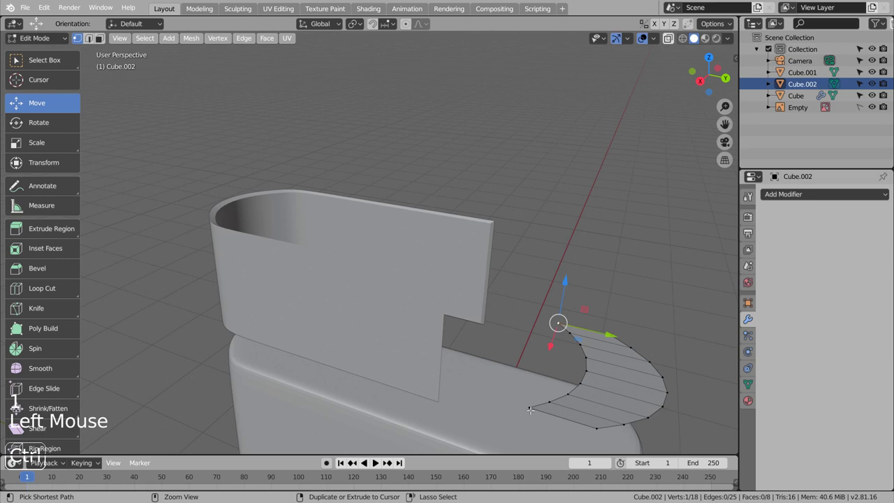
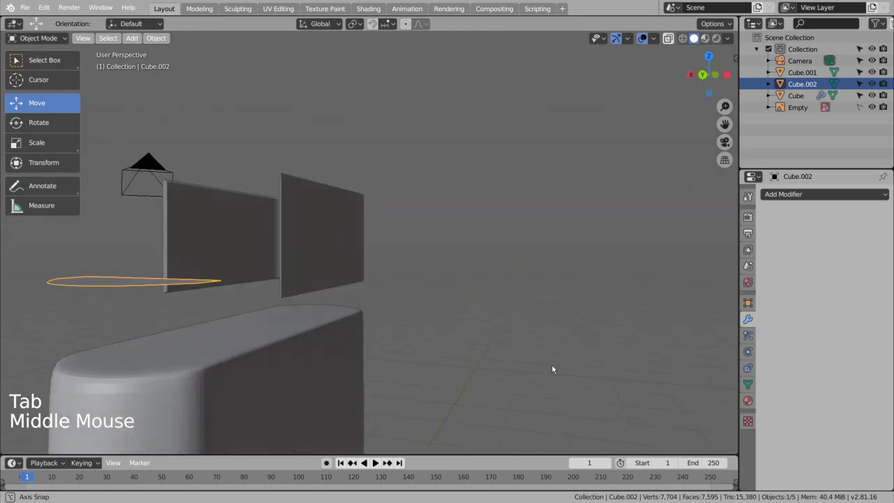
- Give the button Cube.002 a level-1 Subdivision Surface and extra edge loops to hold its shape
{"action": "middle_click", "coordinate": [532, 394]}
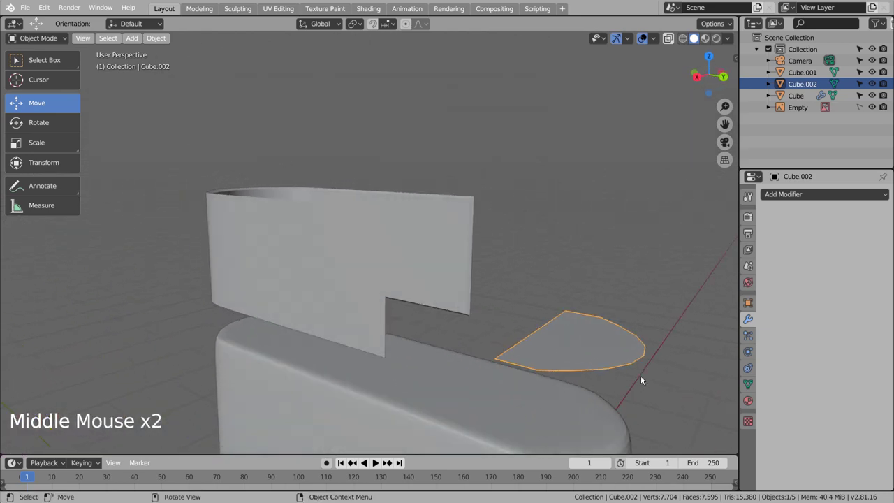
{"action": "key", "text": "ctrl+1"}
{"action": "scroll", "scroll_direction": "down", "scroll_amount": 3}
{"action": "key", "text": "Tab"}
{"action": "scroll", "scroll_direction": "up", "scroll_amount": 3}
{"action": "key", "text": "ctrl+r"}
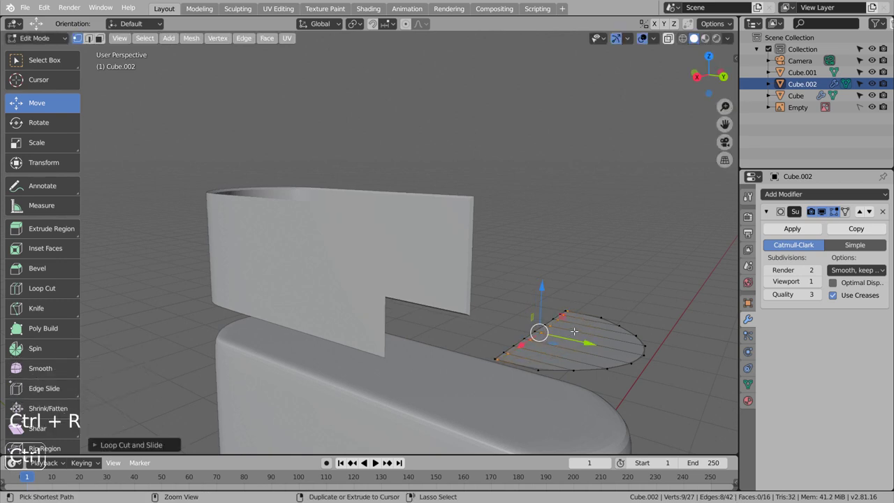
{"action": "key", "text": "Tab"}
{"action": "left_click", "coordinate": [577, 357]}
{"action": "scroll", "scroll_direction": "down", "scroll_amount": 3}
- Orbit the view to compare the subdivided button against the red button in the reference image
{"action": "middle_click", "coordinate": [577, 370]}
{"action": "middle_click", "coordinate": [434, 373]}
{"action": "scroll", "scroll_direction": "down", "scroll_amount": 3}
{"action": "middle_click", "coordinate": [545, 367]}
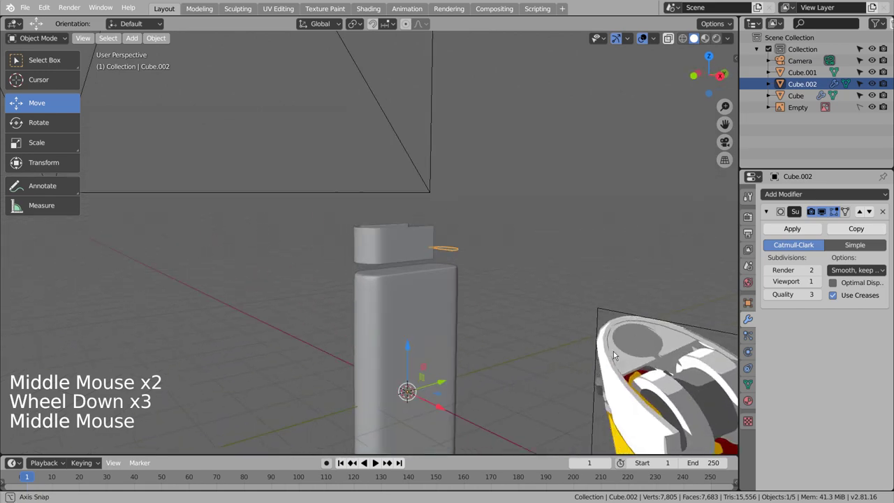
{"action": "scroll", "scroll_direction": "down", "scroll_amount": 3}
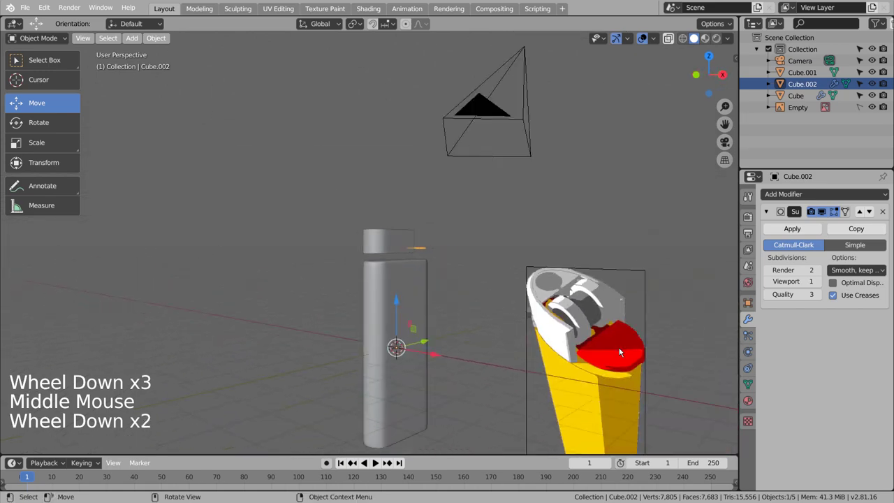
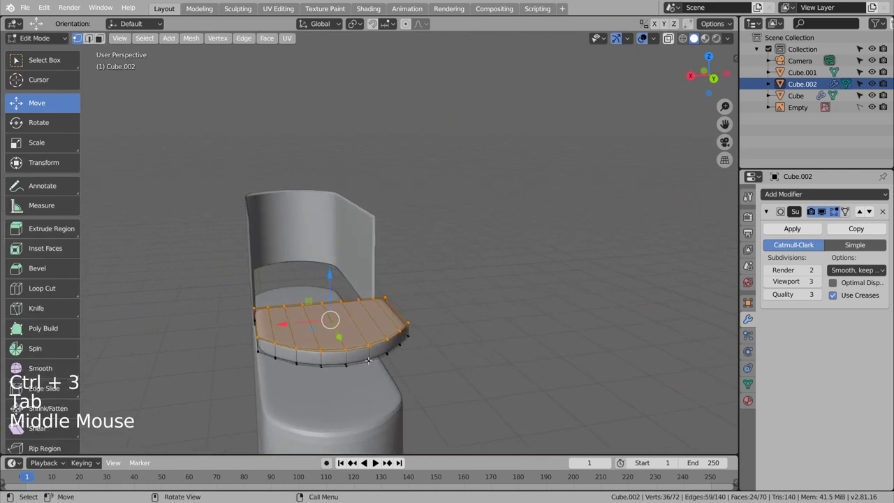
- Finish editing the button piece and check it against the reference image
{"action": "key", "text": "ctrl+r"}
{"action": "key", "text": "Tab"}
{"action": "middle_click", "coordinate": [503, 365]}
{"action": "scroll", "scroll_direction": "down", "scroll_amount": 3}
{"action": "middle_click", "coordinate": [559, 363]}
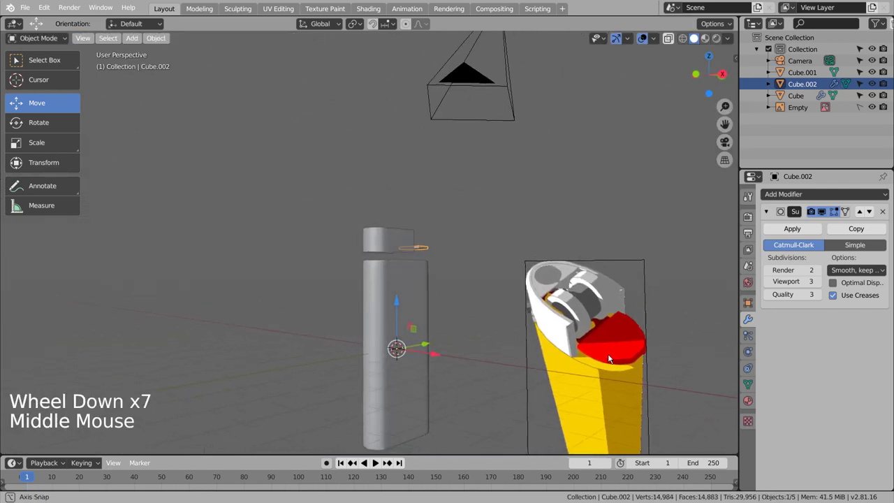
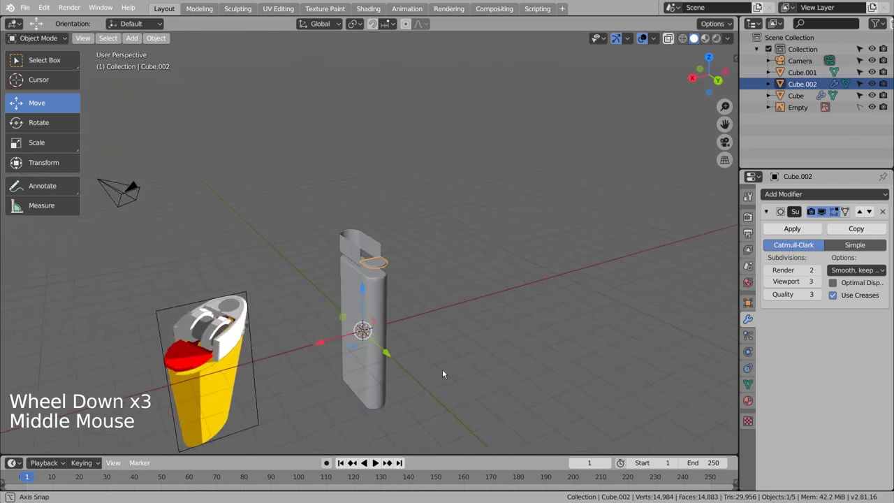
{"action": "scroll", "scroll_direction": "up", "scroll_amount": 3}
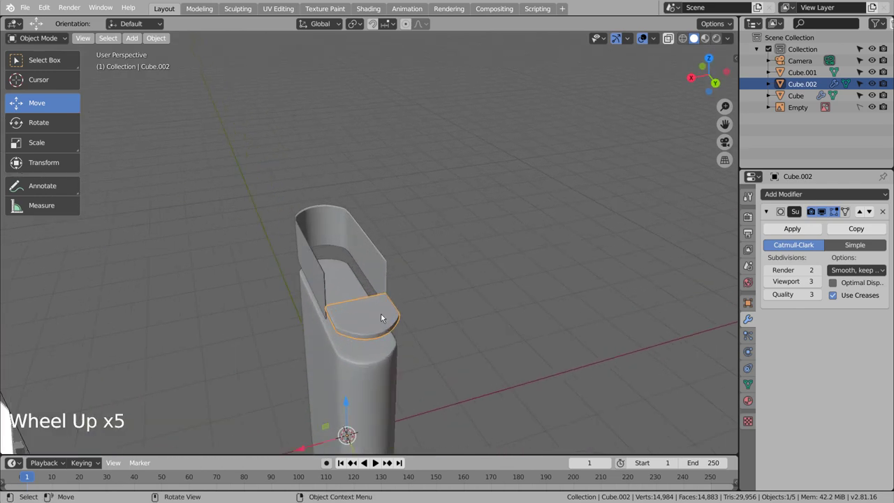
- Select the small lid piece Cube.002 and begin duplicating it as Cube.003 from top view
{"action": "left_click", "coordinate": [382, 315]}
{"action": "middle_click", "coordinate": [421, 353]}
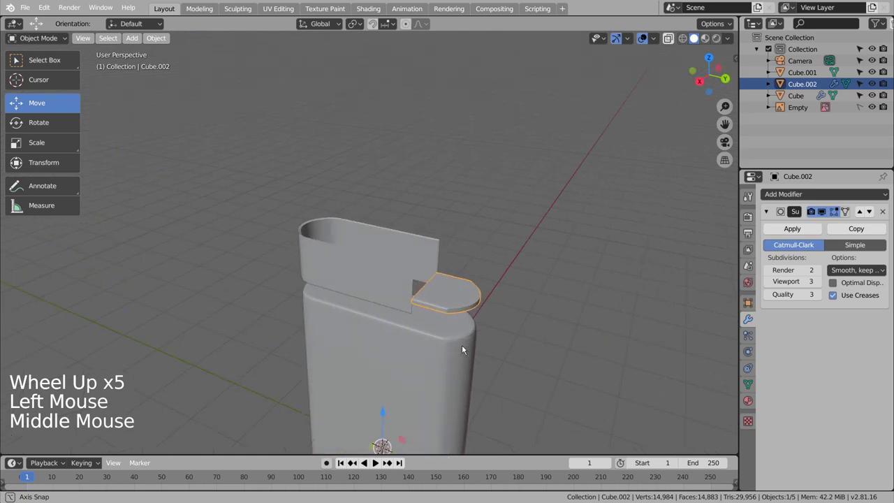
{"action": "key", "text": "KP_7"}
- Duplicate the lid piece, turn the copy half a turn and shrink it
{"action": "key", "text": "shift+d"}
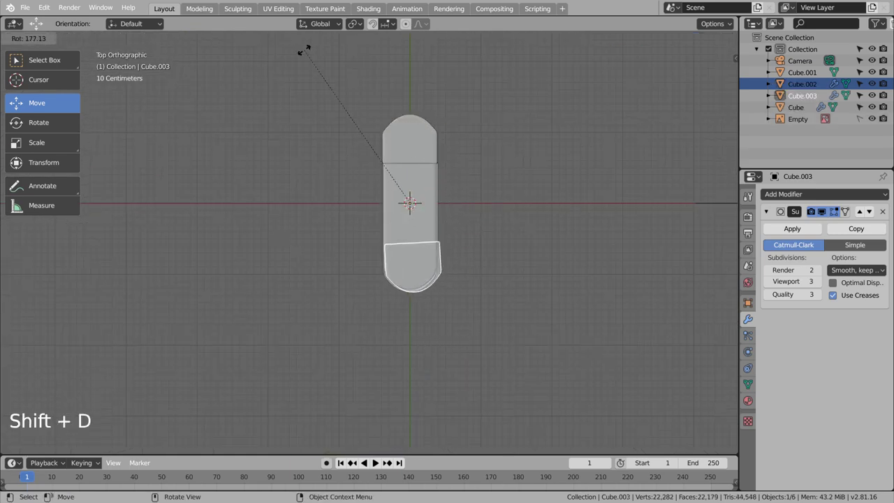
{"action": "key", "text": "s"}
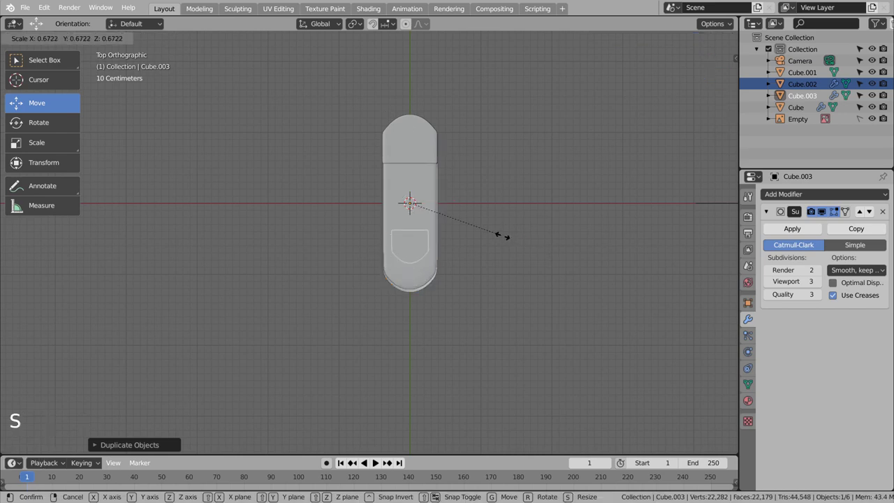
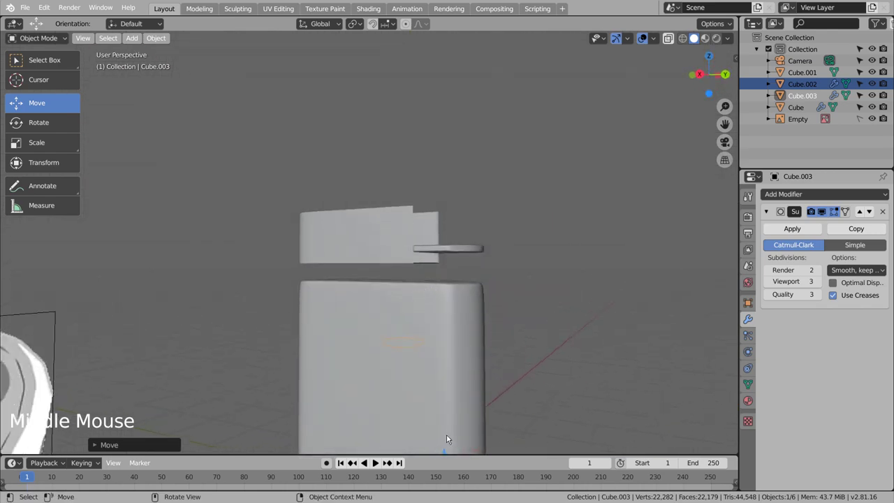
{"action": "left_click", "coordinate": [444, 457]}
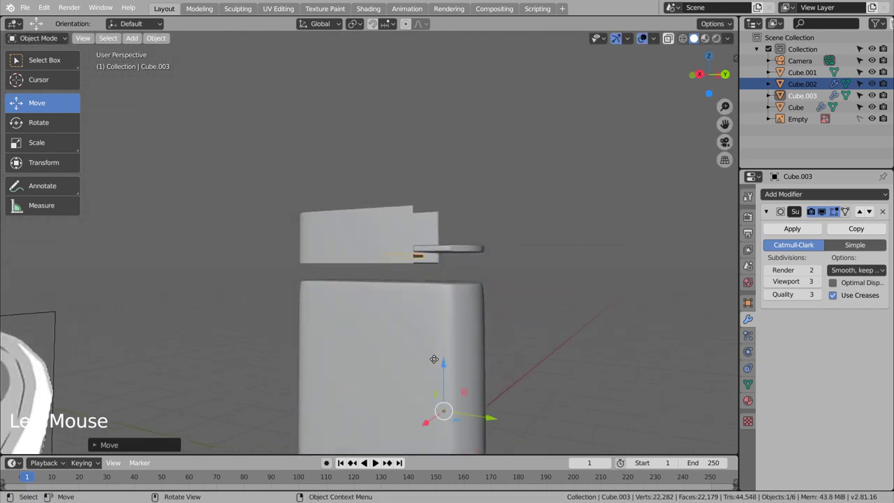
- In side view move the copy Cube.003 along one axis to sit flat beside the lid atop the body
{"action": "key", "text": "KP_Decimal"}
{"action": "key", "text": "KP_3"}
{"action": "key", "text": "shift+z"}
{"action": "left_click", "coordinate": [170, 39]}
{"action": "left_click", "coordinate": [162, 40]}
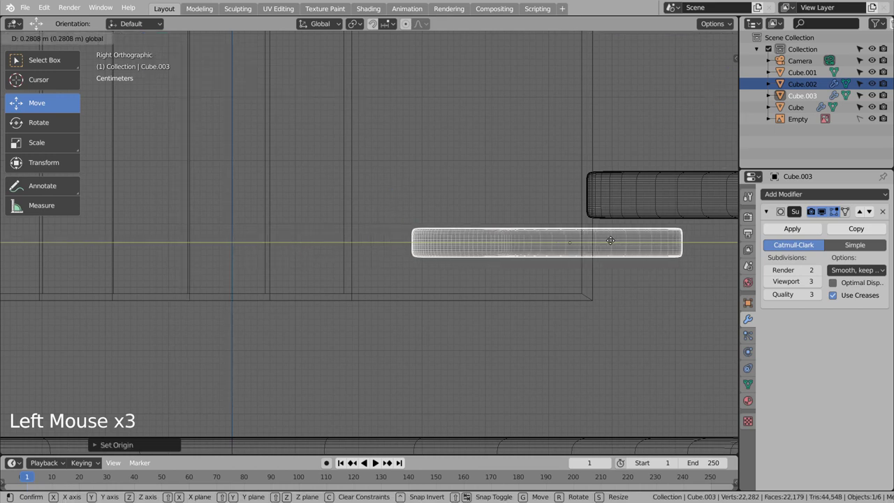
{"action": "left_click", "coordinate": [544, 202]}
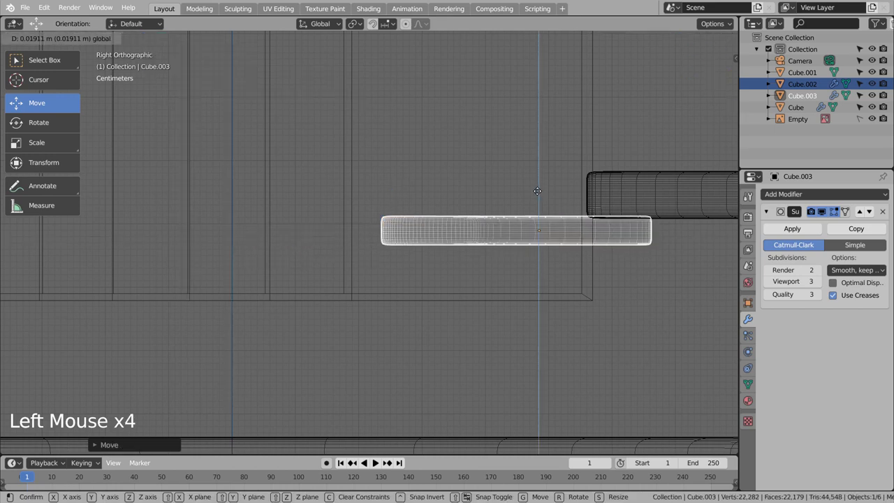
{"action": "left_click", "coordinate": [666, 152]}
- Orbit around the model to check the two plates against the reference lighter
{"action": "scroll", "scroll_direction": "down", "scroll_amount": 3}
{"action": "middle_click", "coordinate": [647, 299]}
{"action": "key", "text": "shift+z"}
{"action": "scroll", "scroll_direction": "down", "scroll_amount": 3}
{"action": "middle_click", "coordinate": [560, 334]}
{"action": "scroll", "scroll_direction": "down", "scroll_amount": 3}
{"action": "middle_click", "coordinate": [561, 362]}
{"action": "scroll", "scroll_direction": "up", "scroll_amount": 3}
{"action": "scroll", "scroll_direction": "down", "scroll_amount": 3}
{"action": "middle_click", "coordinate": [514, 361]}
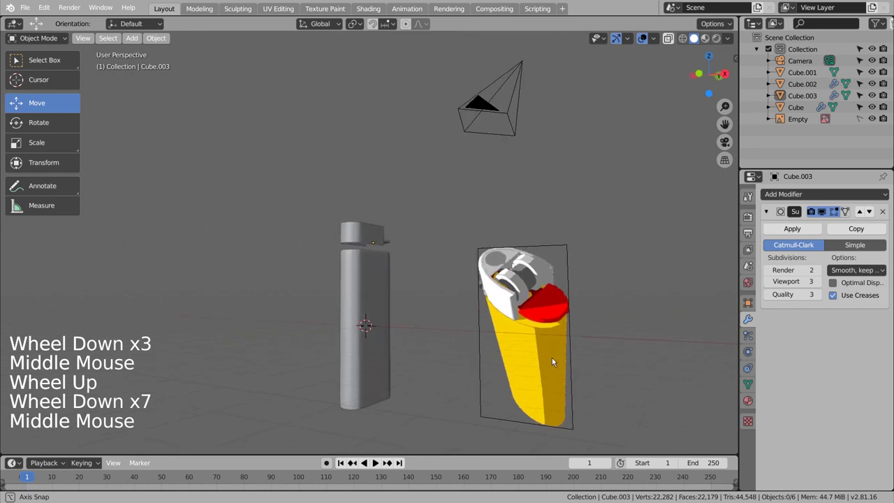
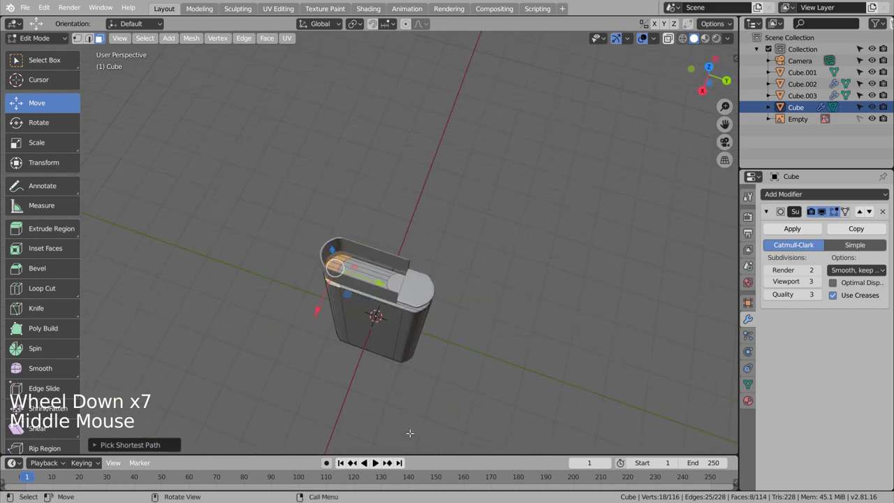
- In side view duplicate the rounded end faces of the lighter top in place
{"action": "key", "text": "KP_1"}
{"action": "key", "text": "KP_7"}
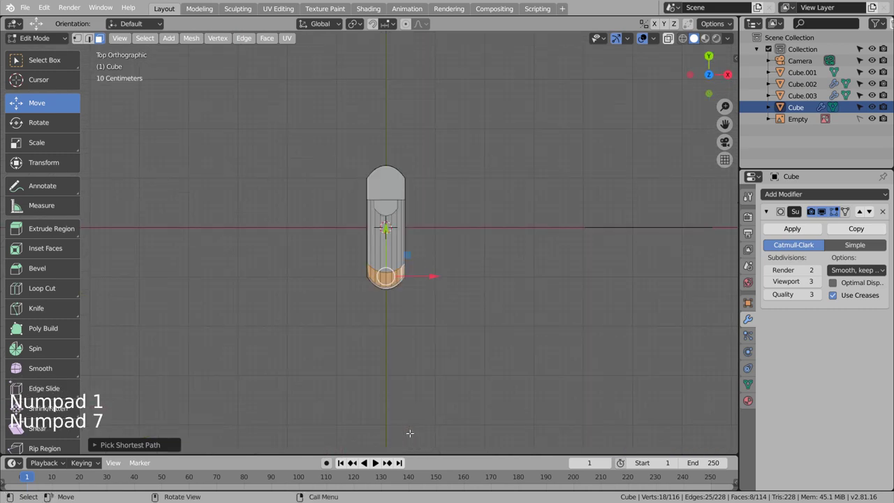
{"action": "key", "text": "KP_3"}
{"action": "key", "text": "shift+d"}
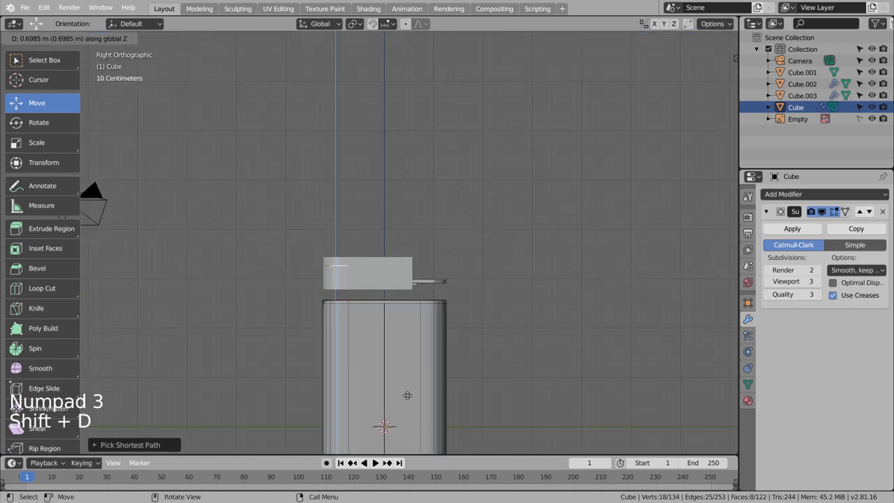
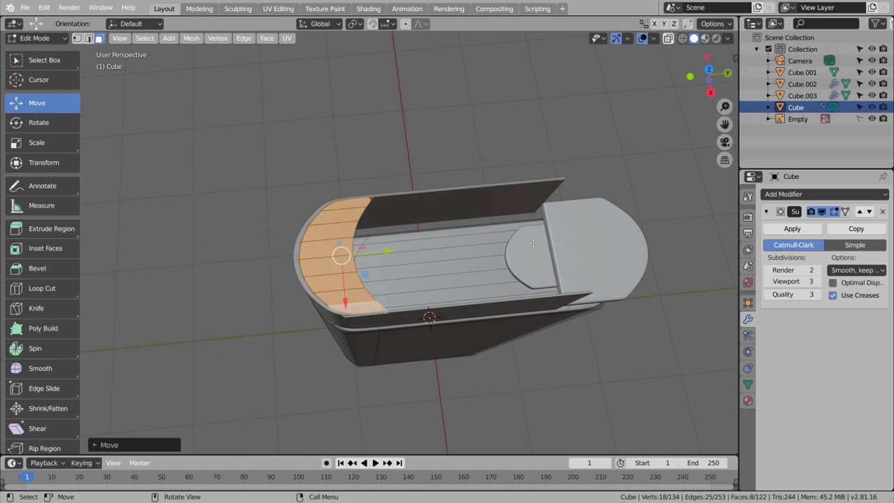
{"action": "key", "text": "Tab"}
{"action": "left_click", "coordinate": [332, 254]}
- Separate the copied faces into new object Cube.004 and box-select its edge vertices
{"action": "key", "text": "Tab"}
{"action": "key", "text": "1"}
{"action": "key", "text": "b"}
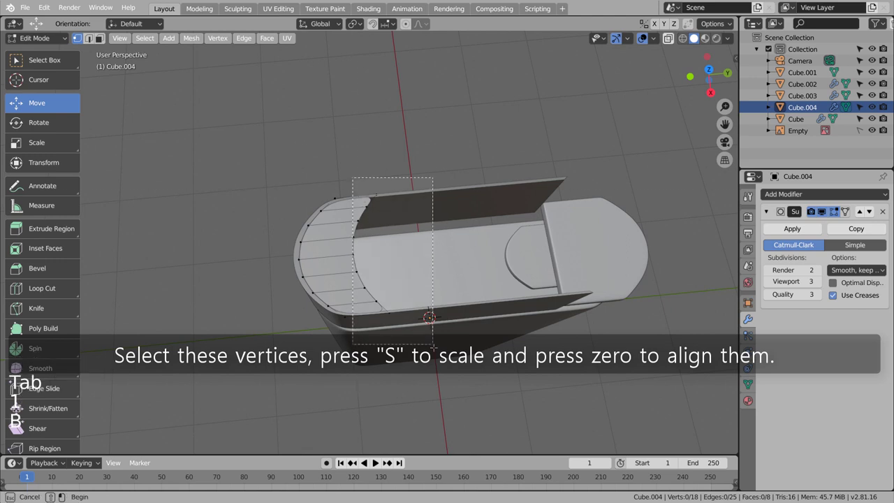
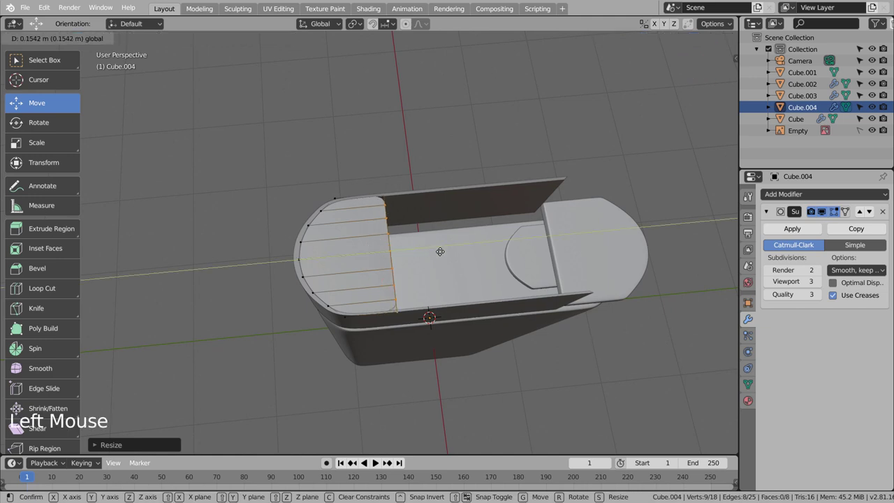
- Extrude the edge loop upward into a hood and add an extra loop slid along it
{"action": "key", "text": "KP_3"}
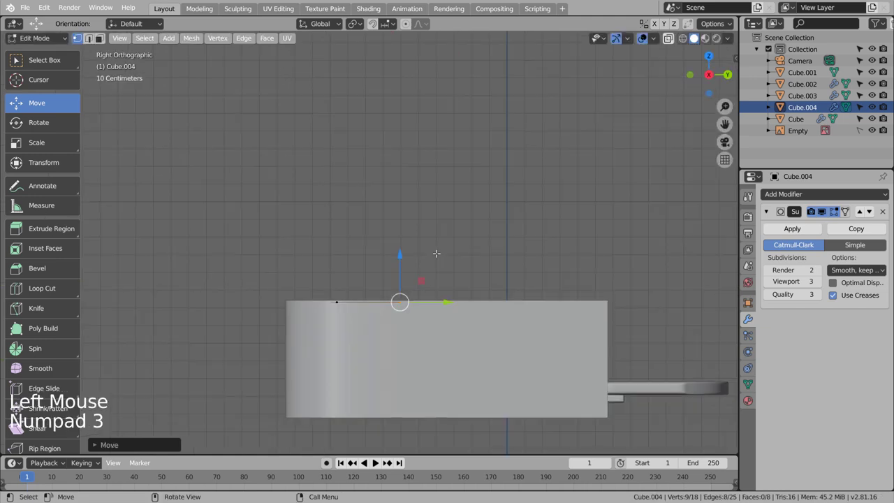
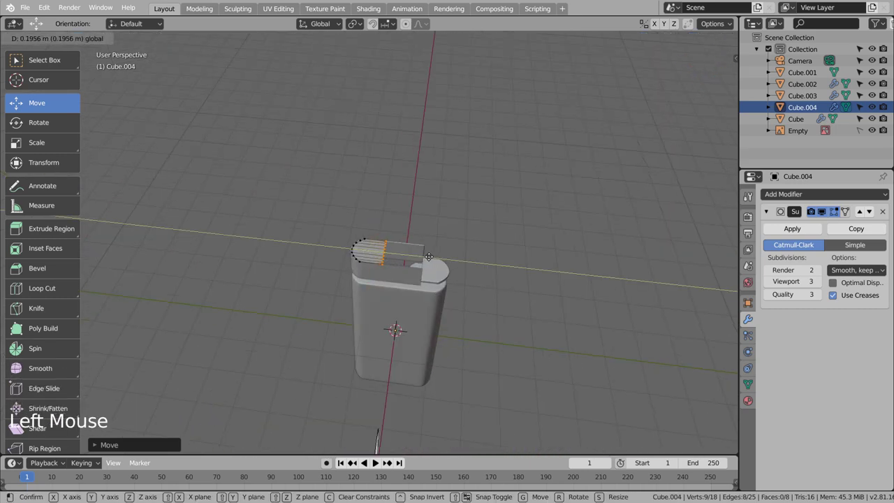
{"action": "scroll", "scroll_direction": "up", "scroll_amount": 3}
{"action": "key", "text": "ctrl+r"}
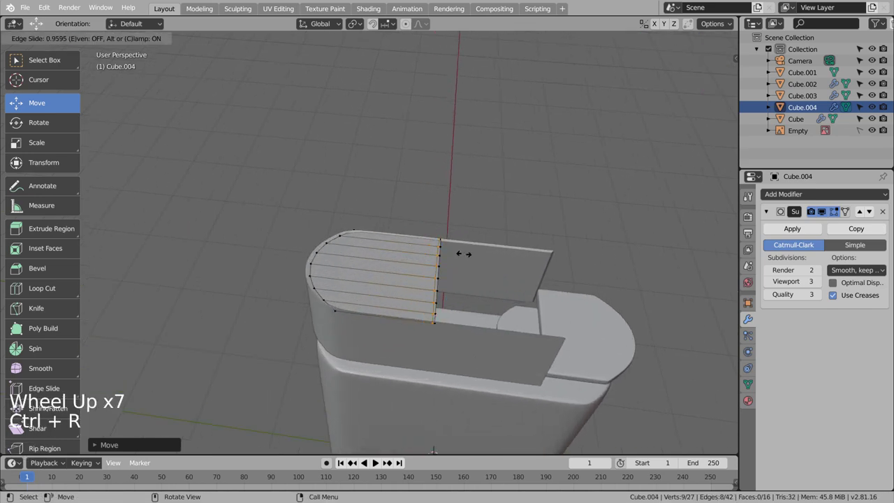
{"action": "key", "text": "Tab"}
{"action": "left_click", "coordinate": [407, 273]}
- Back in object mode smooth the hood's shading and set the 3D cursor at its round end
{"action": "scroll", "scroll_direction": "down", "scroll_amount": 3}
{"action": "middle_click", "coordinate": [490, 320]}
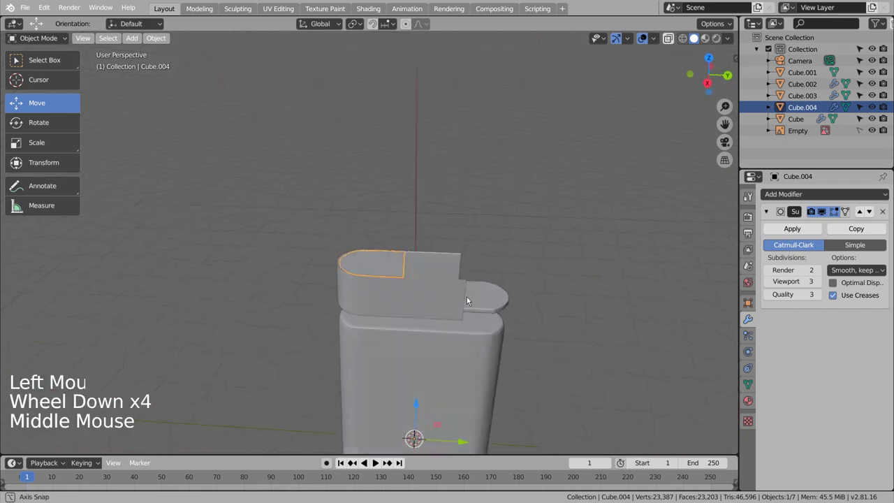
{"action": "left_click", "coordinate": [459, 271]}
{"action": "key", "text": "KP_1"}
{"action": "key", "text": "KP_7"}
{"action": "left_click", "coordinate": [419, 287]}
- Add a cylinder and move it into the hood's rounded end
{"action": "key", "text": "shift+a"}
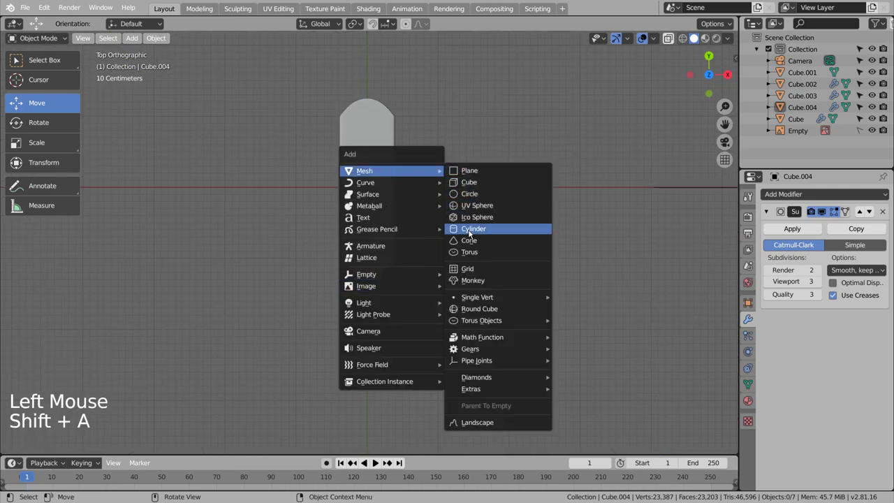
{"action": "key", "text": "s"}
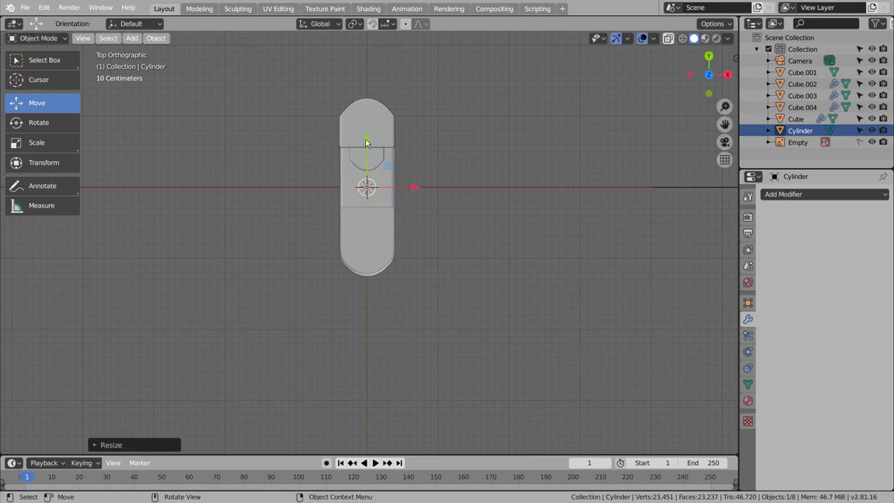
{"action": "left_click", "coordinate": [370, 143]}
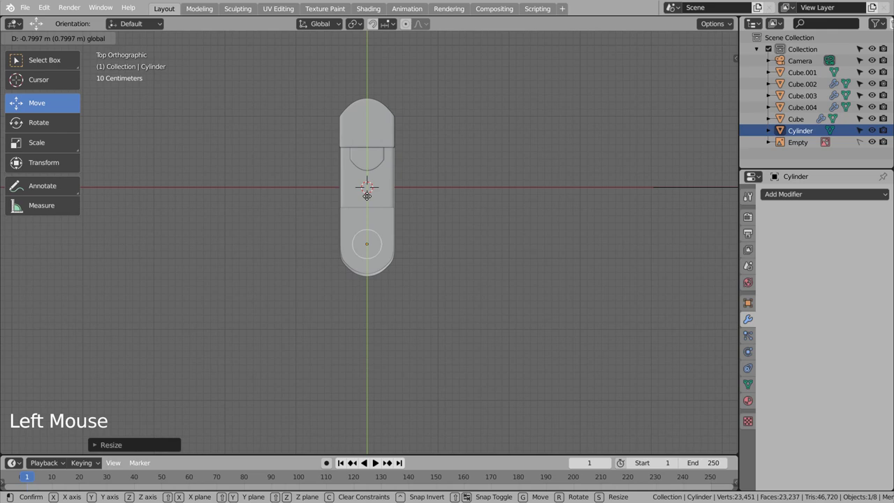
{"action": "middle_click", "coordinate": [429, 307]}
{"action": "scroll", "scroll_direction": "down", "scroll_amount": 3}
{"action": "left_click", "coordinate": [373, 364]}
{"action": "scroll", "scroll_direction": "down", "scroll_amount": 3}
{"action": "scroll", "scroll_direction": "down", "scroll_amount": 3}
{"action": "scroll", "scroll_direction": "up", "scroll_amount": 3}
- Stretch the cylinder into an oval and give Cube.004 a Boolean difference modifier using it
{"action": "left_click", "coordinate": [409, 271]}
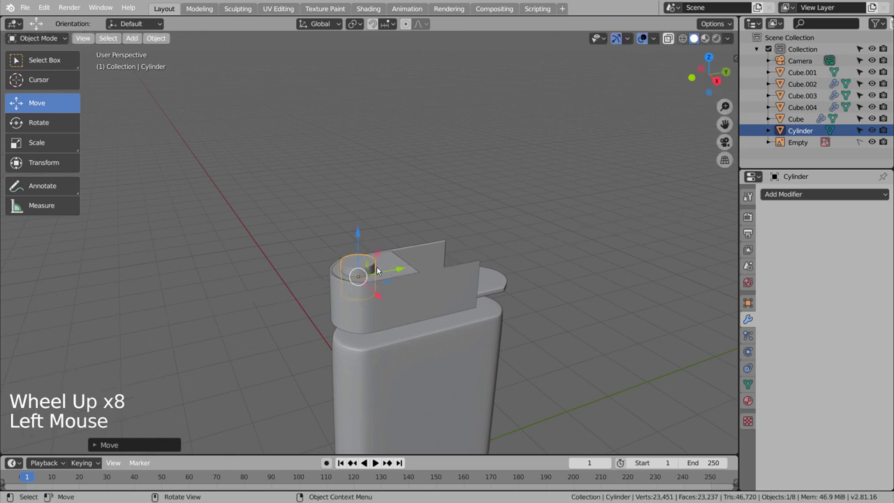
{"action": "right_click", "coordinate": [370, 267]}
{"action": "scroll", "scroll_direction": "down", "scroll_amount": 3}
{"action": "middle_click", "coordinate": [537, 340]}
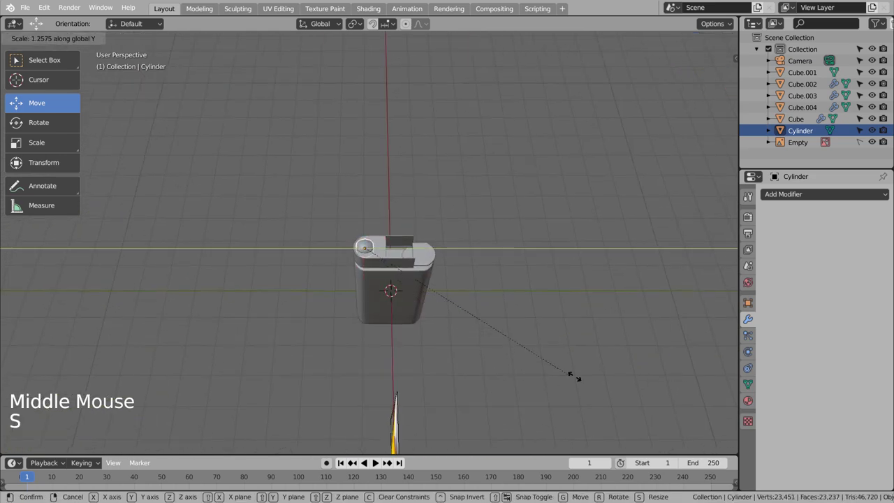
{"action": "key", "text": "s"}
{"action": "scroll", "scroll_direction": "up", "scroll_amount": 3}
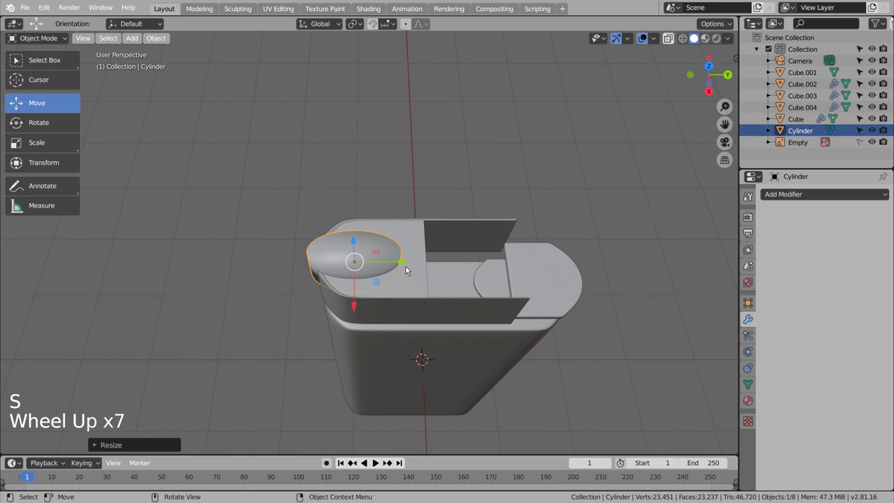
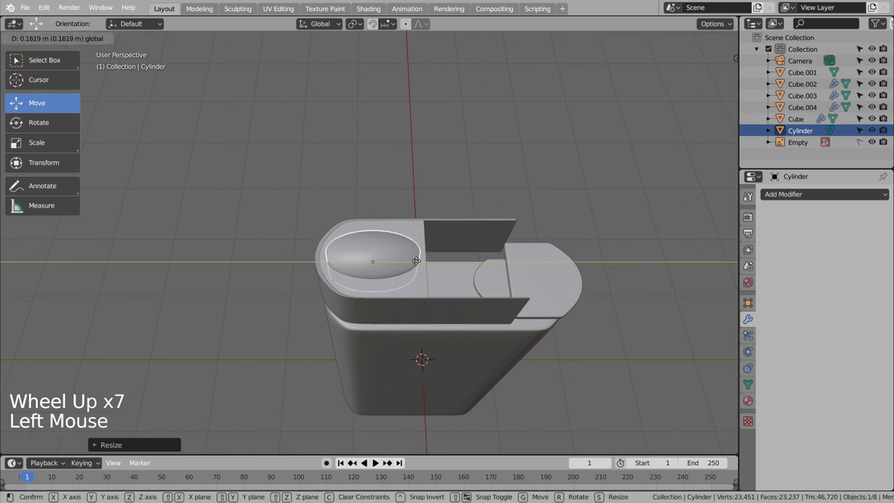
{"action": "middle_click", "coordinate": [535, 357]}
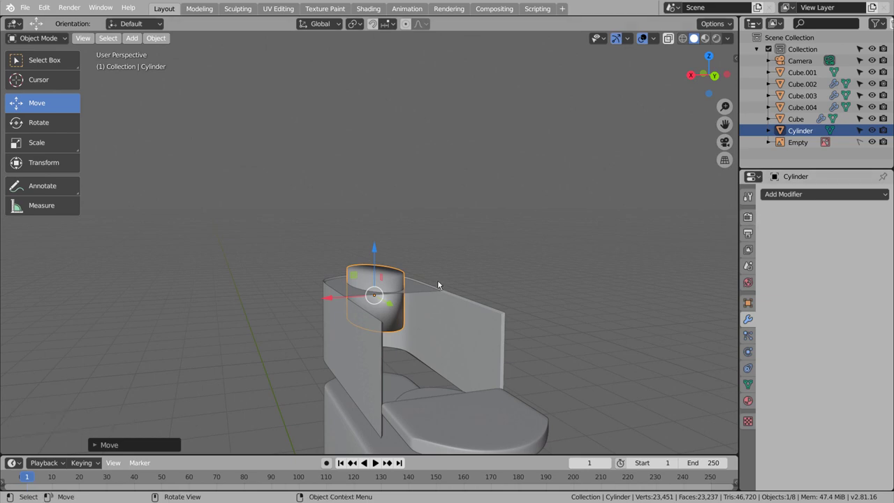
{"action": "left_click", "coordinate": [429, 287]}
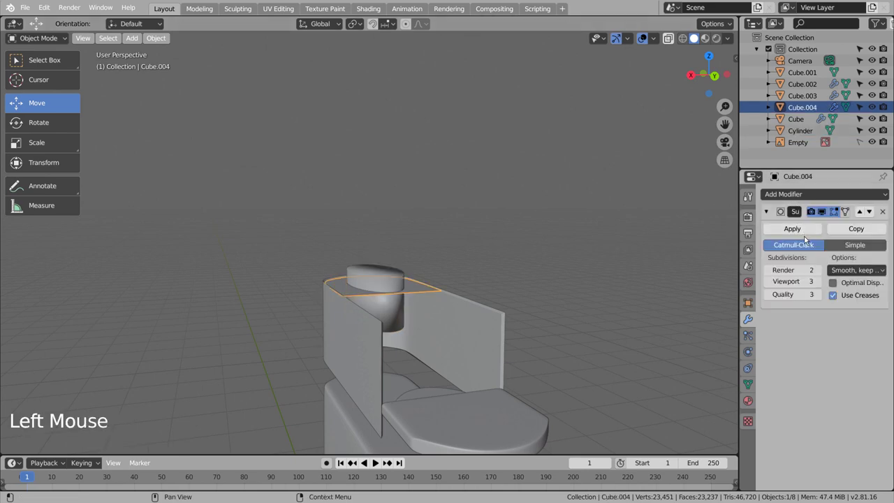
{"action": "left_click", "coordinate": [809, 232]}
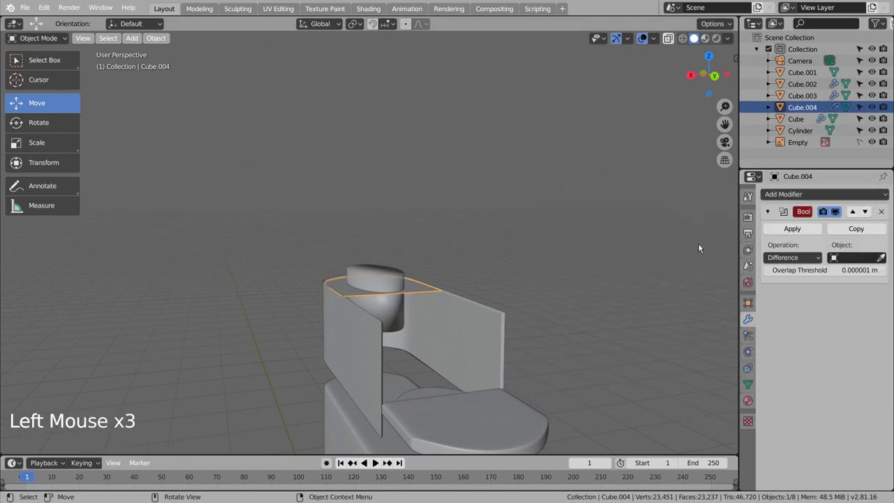
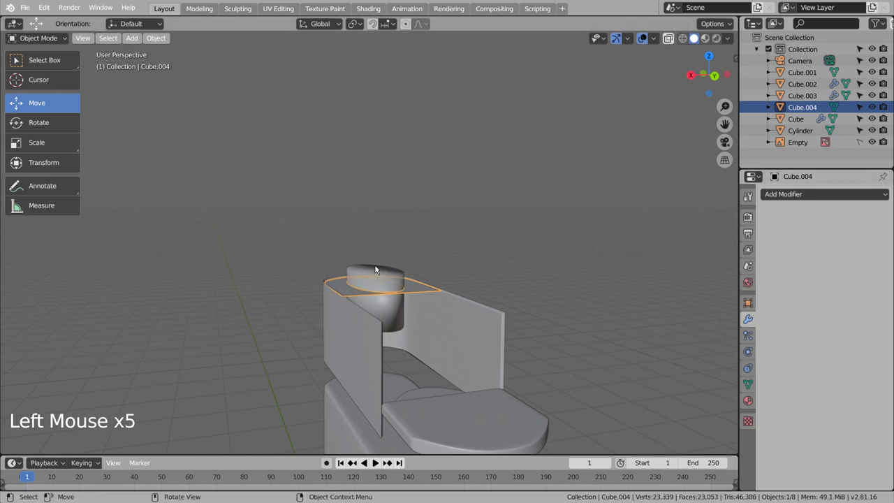
- Delete the cutter cylinder, leaving a round hole in Cube.004's rounded end, and inspect it
{"action": "key", "text": "x"}
{"action": "left_click", "coordinate": [520, 272]}
{"action": "middle_click", "coordinate": [578, 301]}
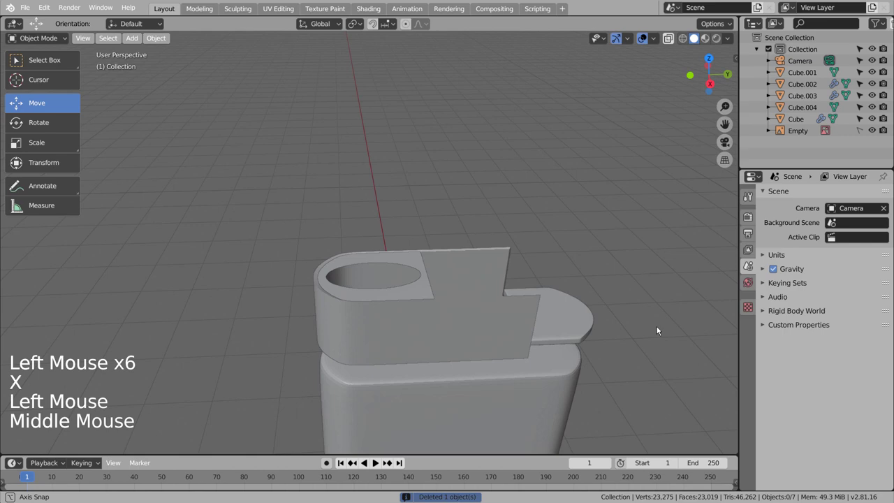
{"action": "scroll", "scroll_direction": "down", "scroll_amount": 3}
{"action": "middle_click", "coordinate": [612, 354]}
{"action": "scroll", "scroll_direction": "down", "scroll_amount": 3}
{"action": "middle_click", "coordinate": [588, 357]}
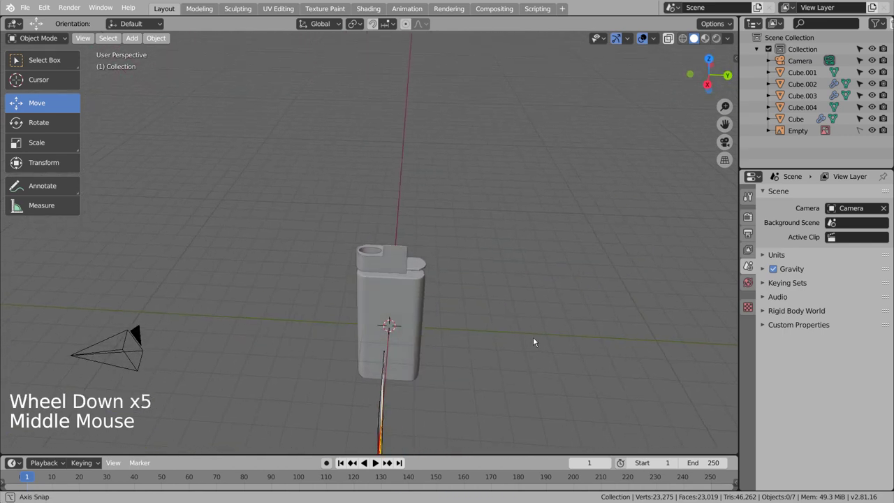
{"action": "middle_click", "coordinate": [588, 342]}
{"action": "left_click", "coordinate": [491, 326]}
{"action": "key", "text": "shift+a"}
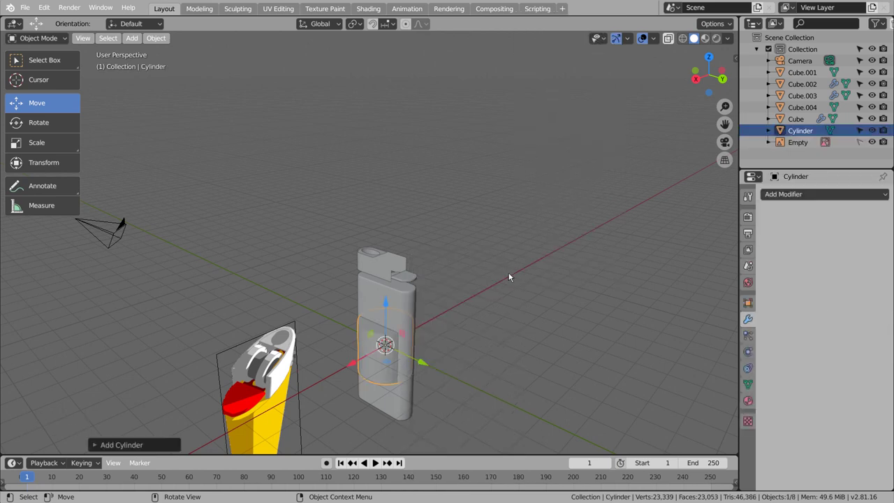
- Turn the new cylinder on its side, flatten it into a thin wheel and set it beside the hole
{"action": "key", "text": "r"}
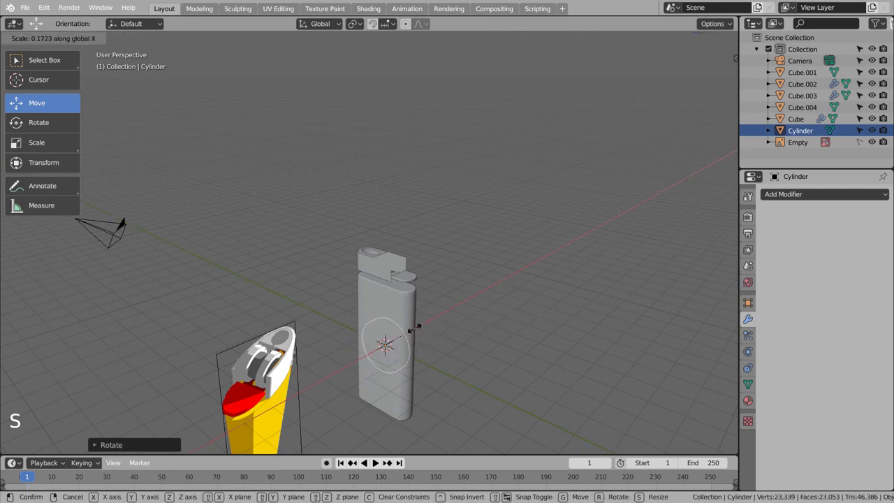
{"action": "key", "text": "s"}
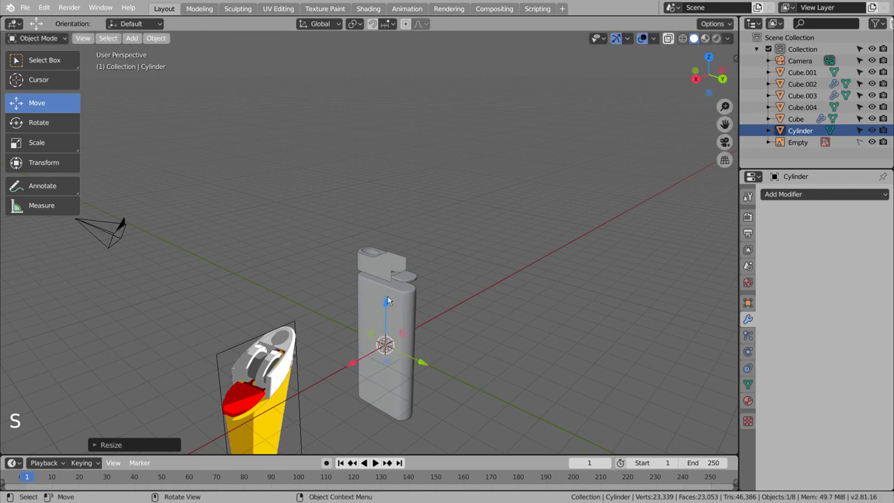
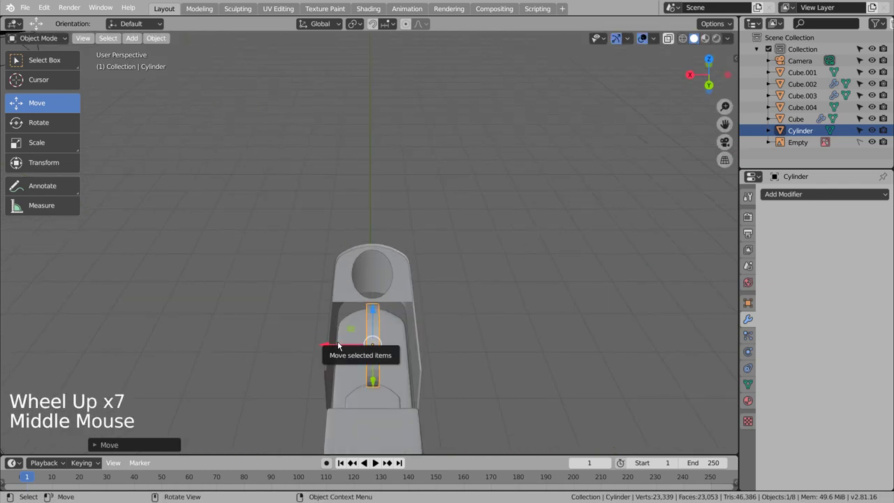
{"action": "key", "text": "KP_7"}
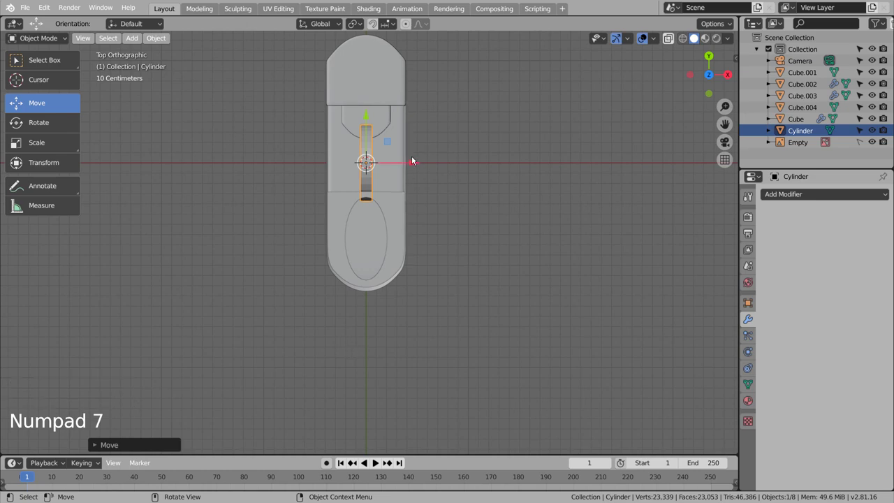
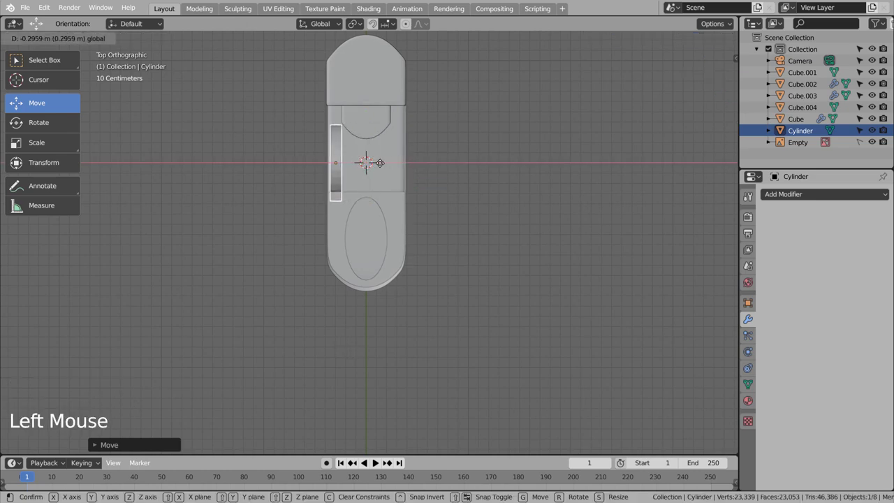
{"action": "key", "text": "s"}
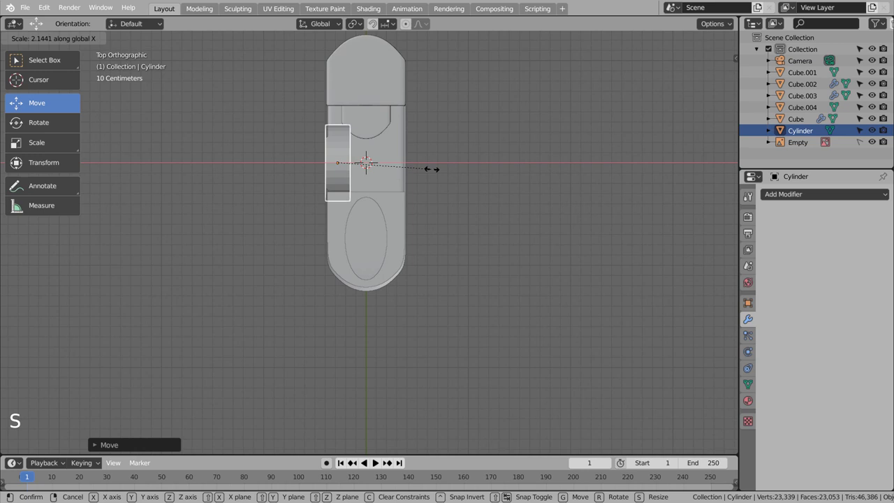
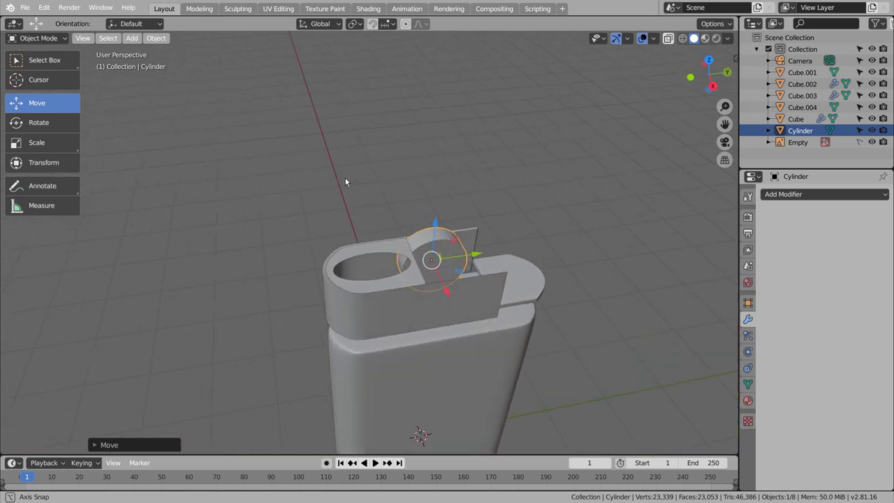
{"action": "left_click", "coordinate": [493, 273]}
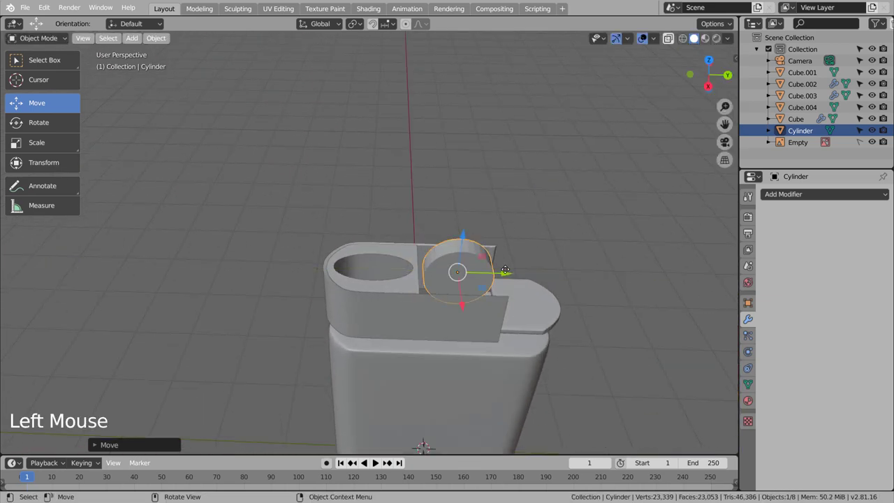
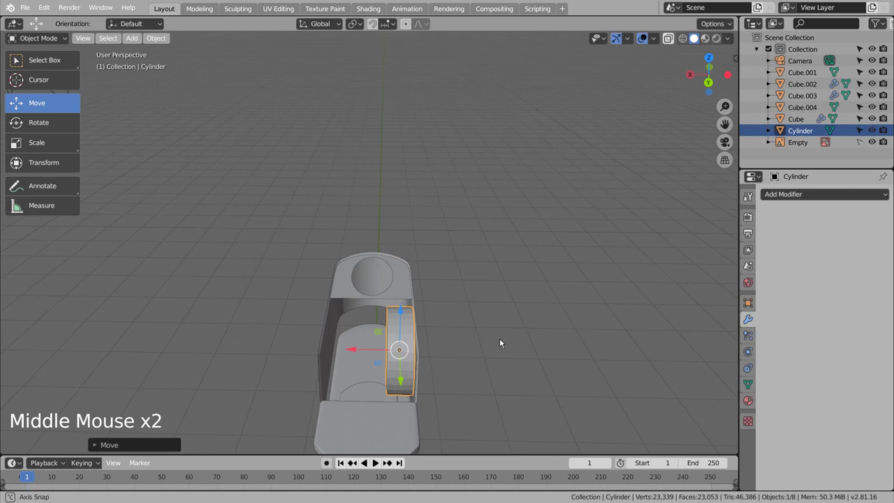
{"action": "key", "text": "KP_1"}
{"action": "key", "text": "KP_7"}
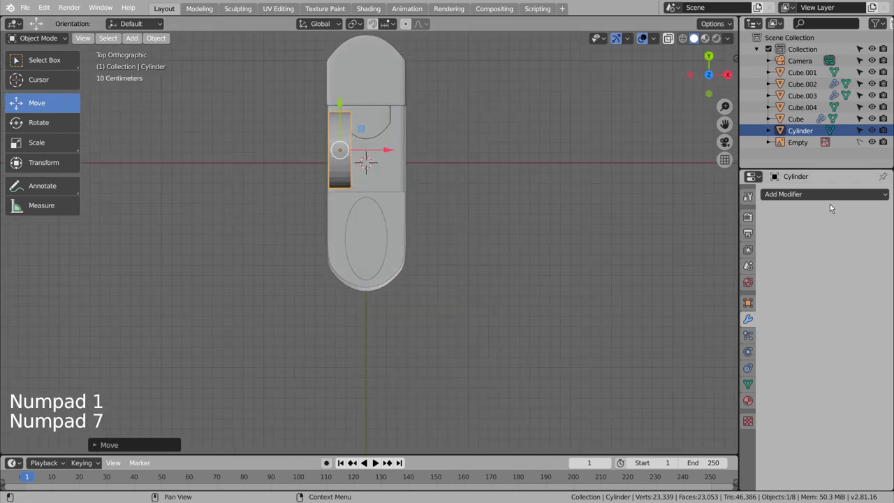
- Give the wheel a Mirror modifier across Cube so a matching wheel appears opposite
{"action": "left_click", "coordinate": [834, 200]}
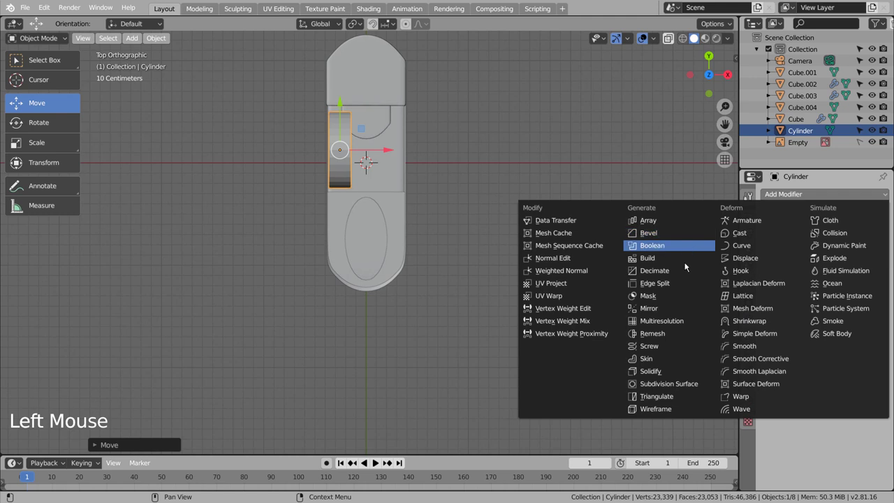
{"action": "left_click", "coordinate": [887, 315]}
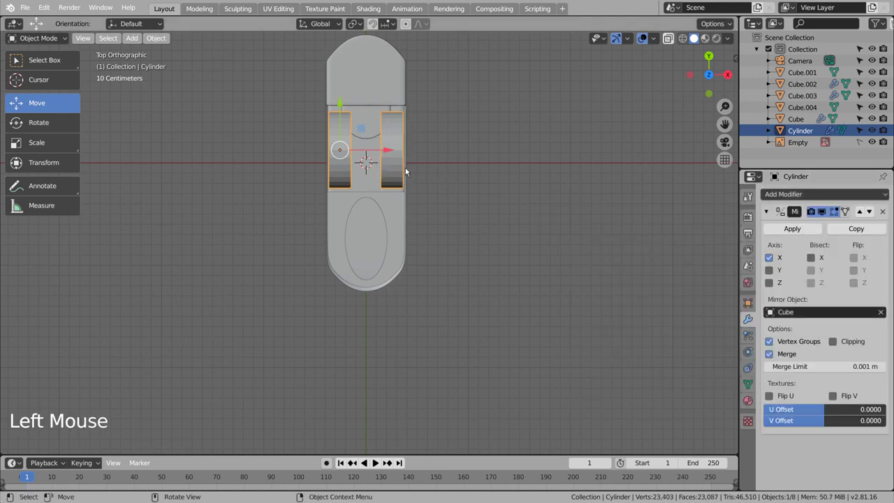
{"action": "left_click", "coordinate": [399, 173]}
{"action": "middle_click", "coordinate": [487, 190]}
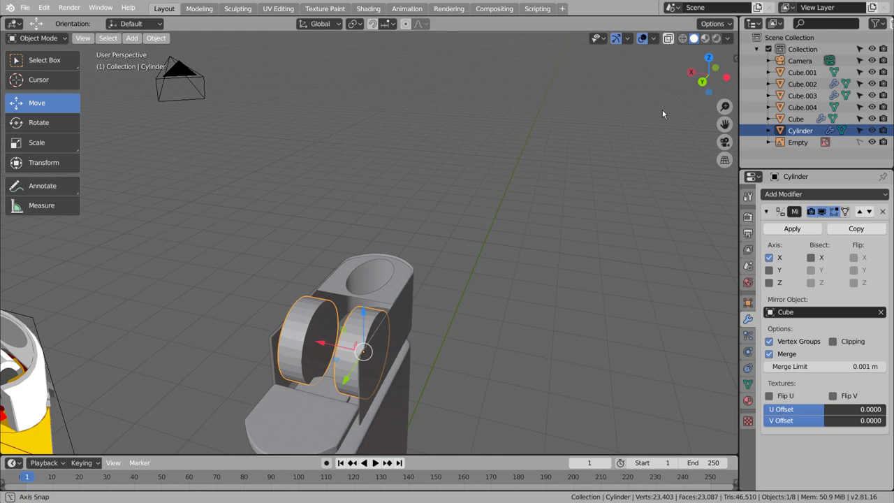
- Duplicate the wheel into Cylinder.001 to shrink as a smaller copy
{"action": "left_click", "coordinate": [506, 311]}
{"action": "left_click", "coordinate": [369, 333]}
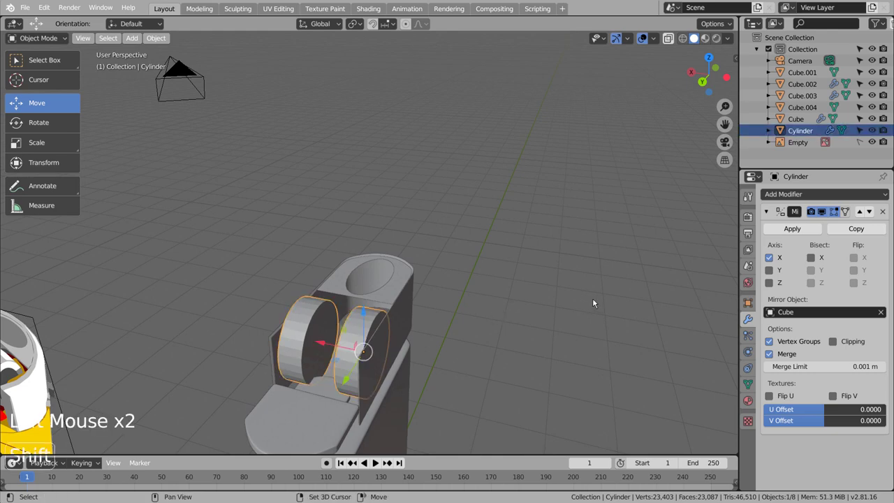
{"action": "key", "text": "shift+d"}
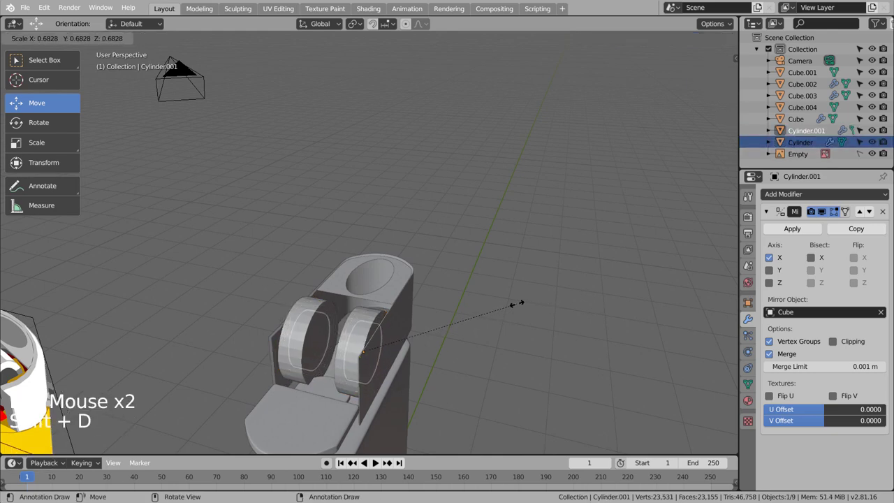
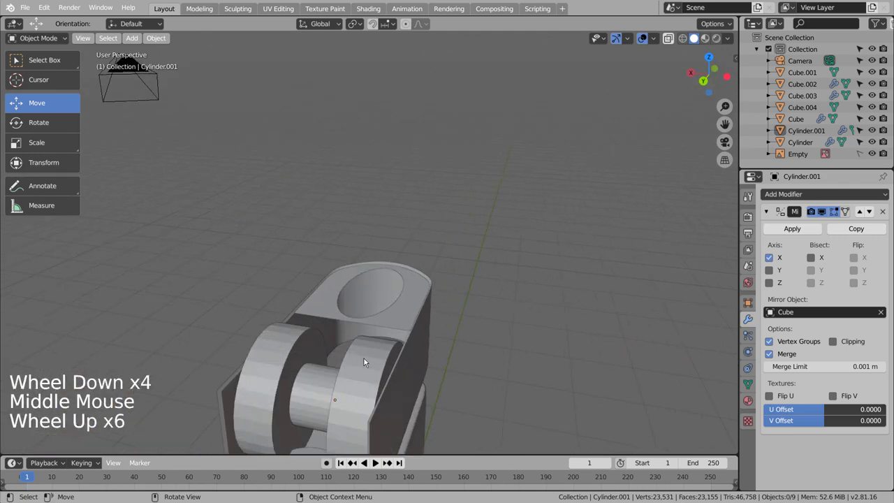
- Extrude alternating rim faces of the wheel along their normals to form raised ridges
{"action": "left_click", "coordinate": [364, 360]}
{"action": "scroll", "scroll_direction": "up", "scroll_amount": 3}
{"action": "key", "text": "Tab"}
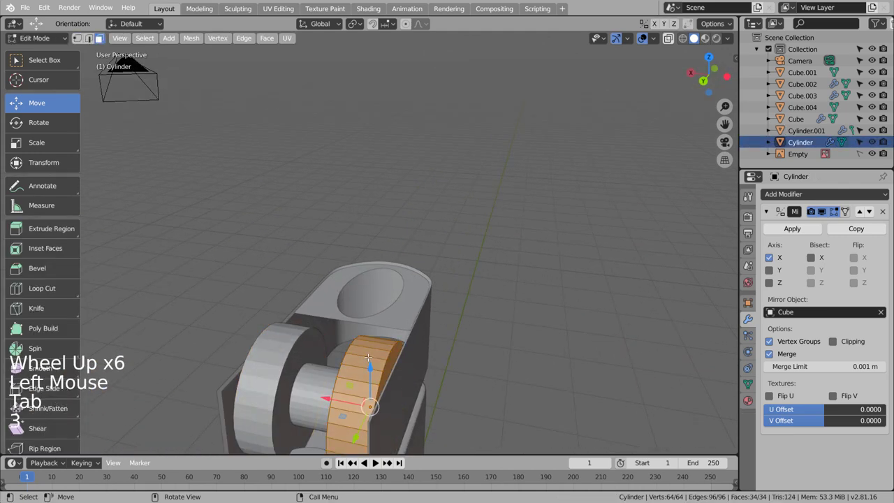
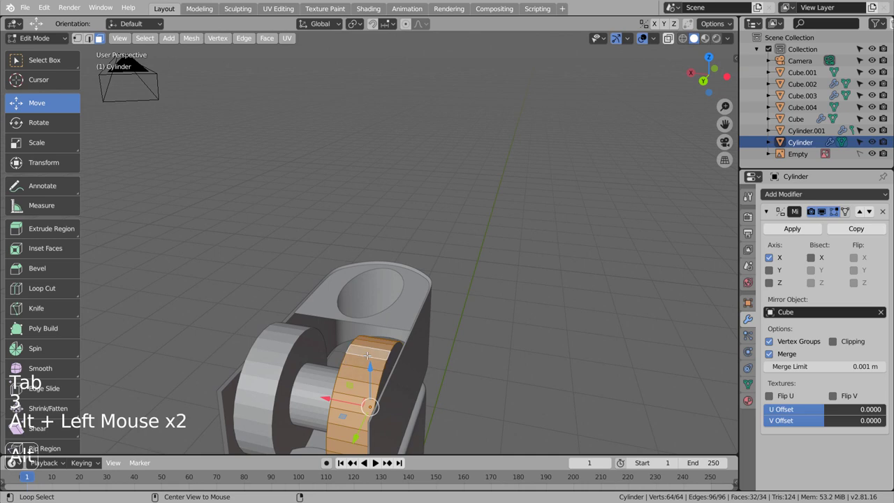
{"action": "left_click", "coordinate": [147, 44]}
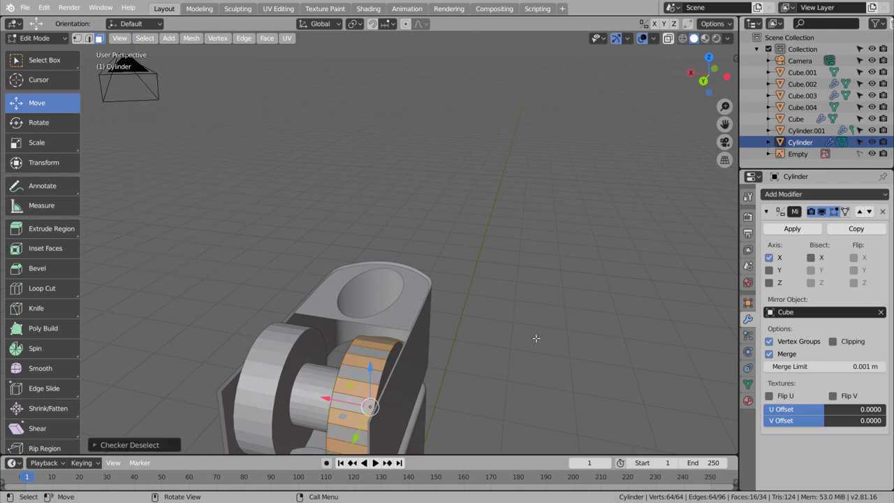
{"action": "left_click", "coordinate": [47, 234]}
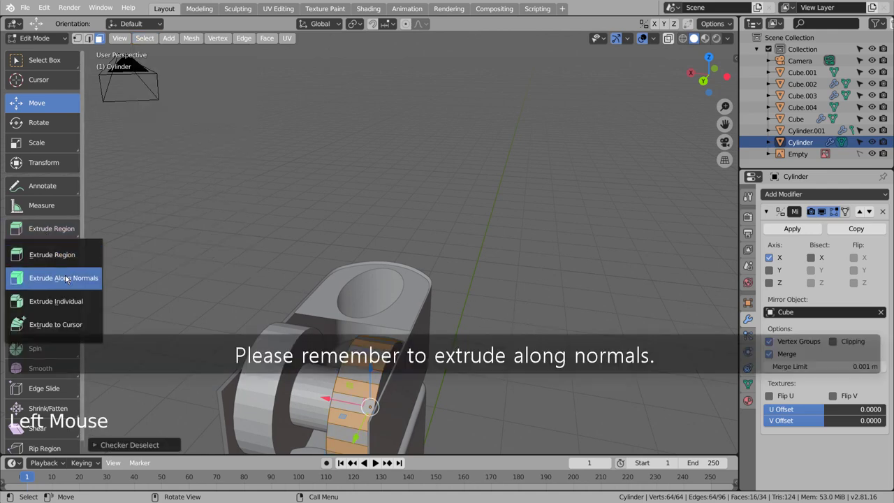
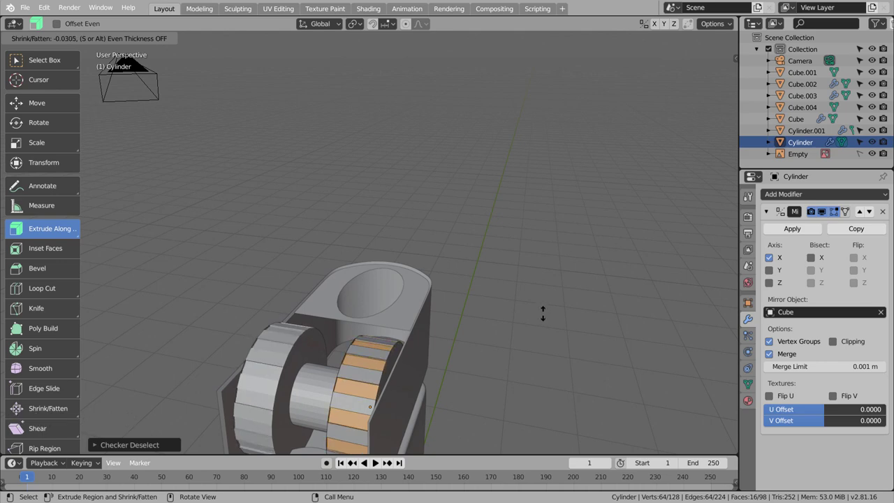
{"action": "key", "text": "Tab"}
- Orbit around the wheel to inspect the ridged rim
{"action": "middle_click", "coordinate": [496, 325]}
{"action": "left_click", "coordinate": [604, 284]}
{"action": "middle_click", "coordinate": [611, 315]}
{"action": "scroll", "scroll_direction": "down", "scroll_amount": 3}
{"action": "middle_click", "coordinate": [644, 324]}
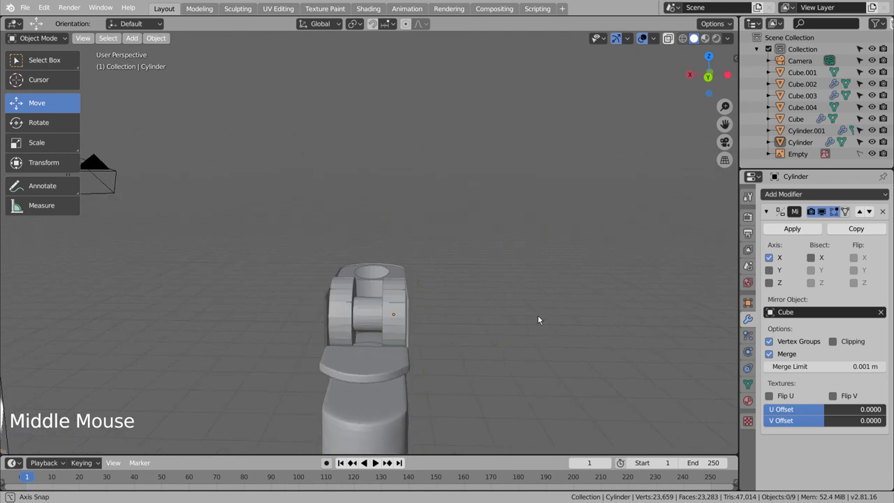
- Select the ridged wheel and check its mesh data settings in the properties
{"action": "left_click", "coordinate": [378, 312]}
{"action": "right_click", "coordinate": [378, 312]}
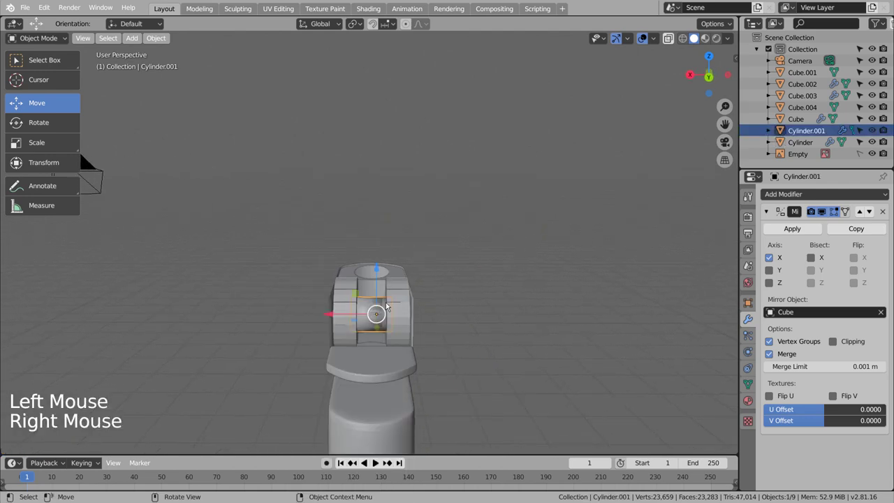
{"action": "left_click", "coordinate": [402, 310]}
{"action": "right_click", "coordinate": [405, 306]}
{"action": "left_click", "coordinate": [486, 311]}
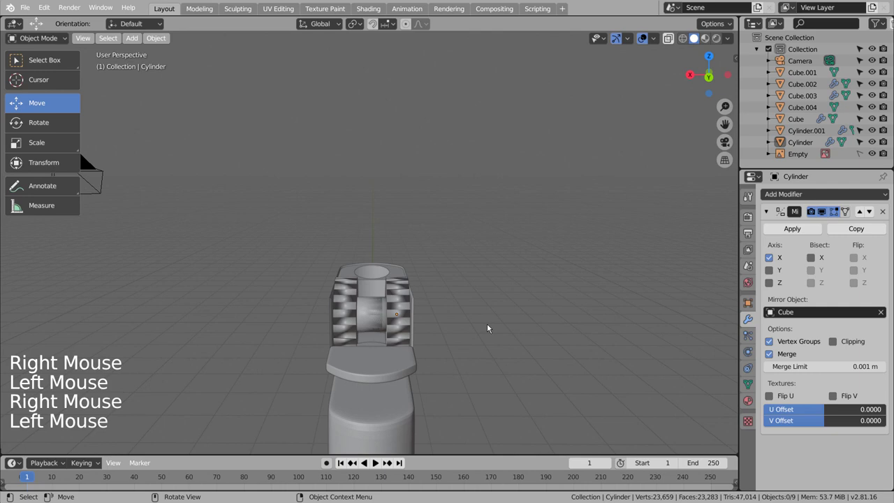
{"action": "scroll", "scroll_direction": "up", "scroll_amount": 3}
{"action": "left_click", "coordinate": [755, 387]}
{"action": "left_click", "coordinate": [766, 397]}
{"action": "left_click", "coordinate": [780, 412]}
{"action": "left_click", "coordinate": [782, 409]}
{"action": "left_click", "coordinate": [571, 358]}
{"action": "scroll", "scroll_direction": "down", "scroll_amount": 3}
- Orbit around the lighter top to face the round opening and bring up the Add list
{"action": "middle_click", "coordinate": [559, 361]}
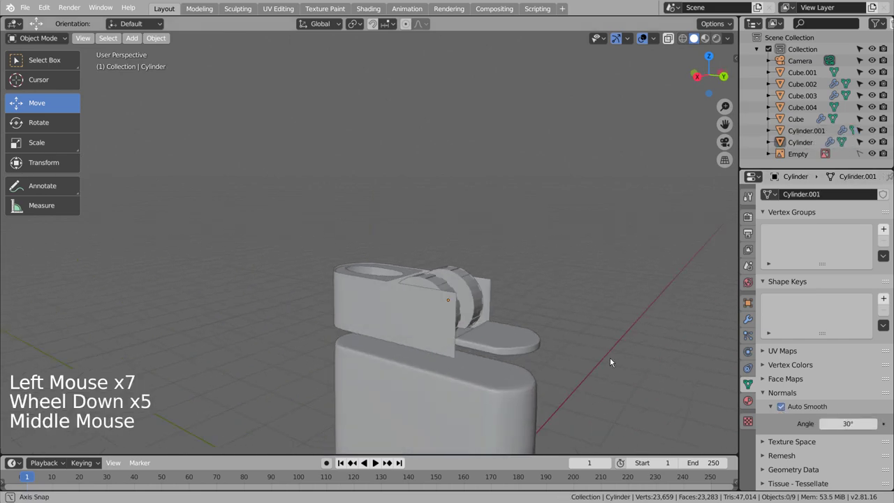
{"action": "middle_click", "coordinate": [650, 366]}
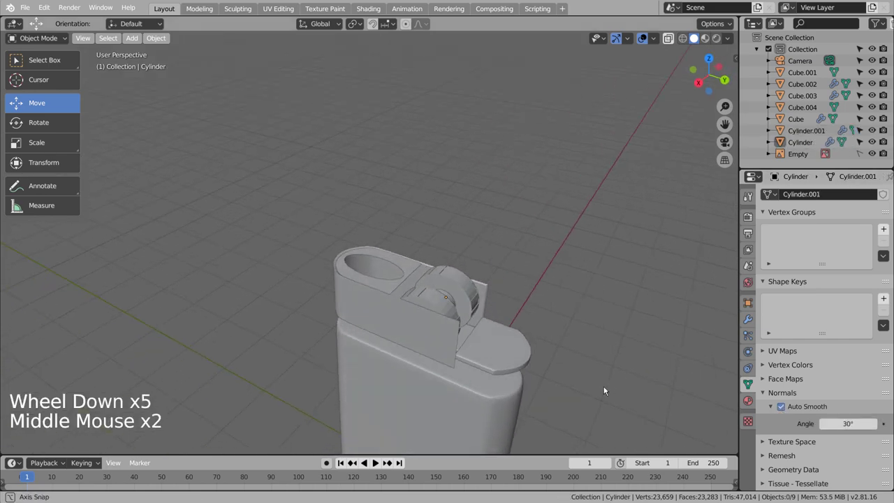
{"action": "left_click", "coordinate": [551, 338]}
{"action": "middle_click", "coordinate": [546, 338]}
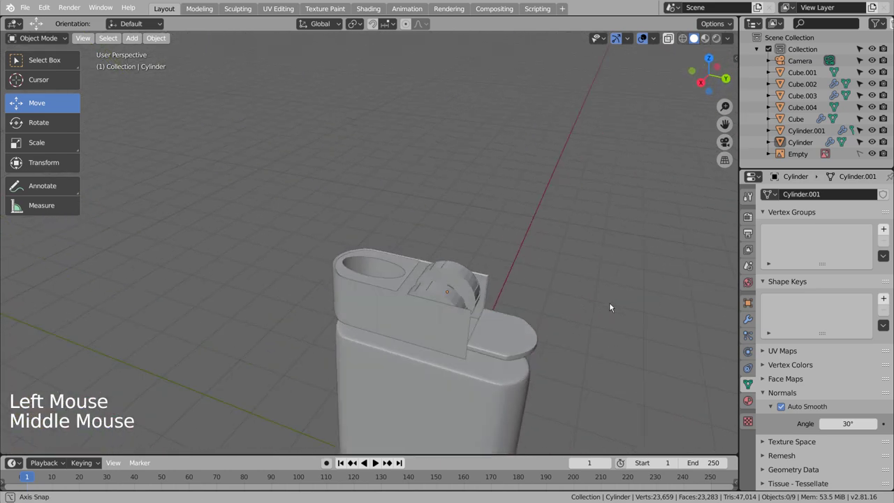
{"action": "scroll", "scroll_direction": "down", "scroll_amount": 3}
{"action": "middle_click", "coordinate": [590, 327]}
{"action": "scroll", "scroll_direction": "up", "scroll_amount": 3}
{"action": "scroll", "scroll_direction": "down", "scroll_amount": 3}
{"action": "scroll", "scroll_direction": "down", "scroll_amount": 3}
{"action": "scroll", "scroll_direction": "up", "scroll_amount": 3}
{"action": "middle_click", "coordinate": [594, 346]}
{"action": "left_click", "coordinate": [553, 314]}
- Add a new cylinder and, from top view, move it over the round opening on the lighter
{"action": "key", "text": "shift+a"}
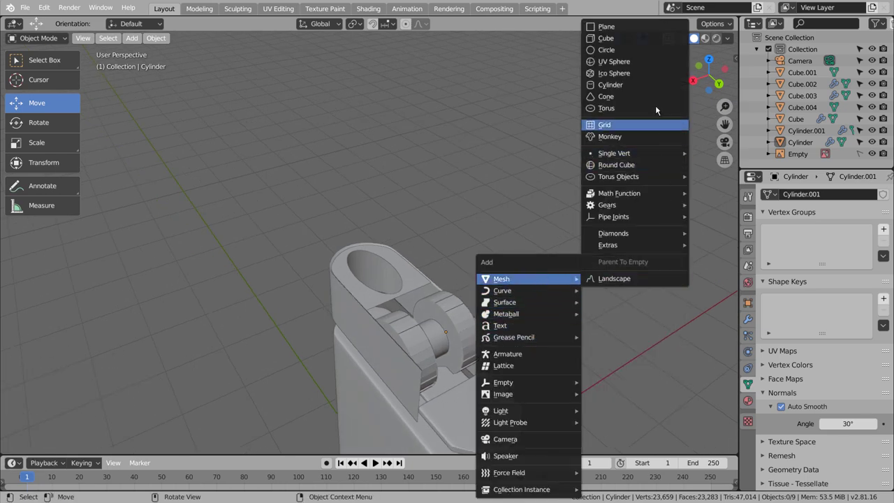
{"action": "scroll", "scroll_direction": "down", "scroll_amount": 3}
{"action": "key", "text": "KP_7"}
{"action": "scroll", "scroll_direction": "down", "scroll_amount": 3}
{"action": "key", "text": "s"}
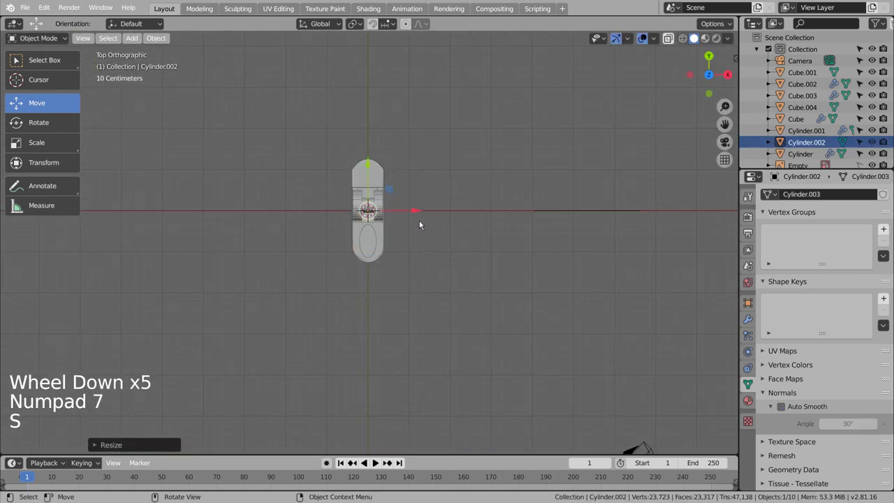
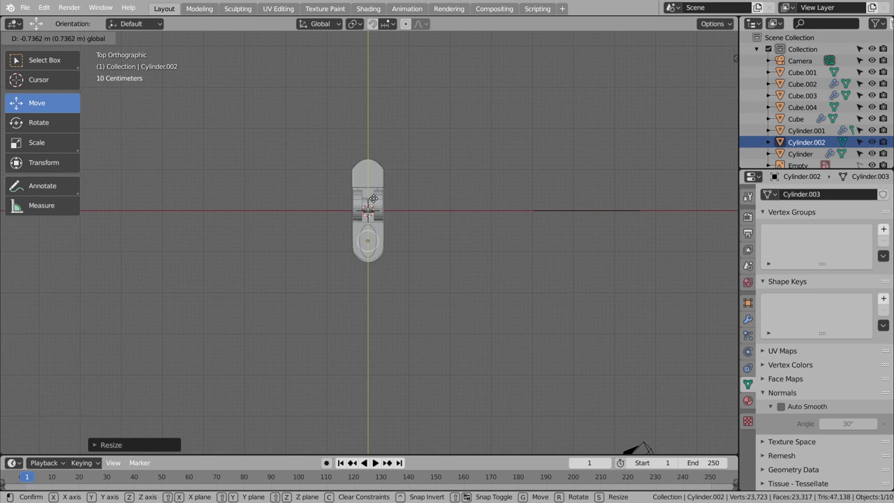
{"action": "middle_click", "coordinate": [510, 323]}
{"action": "left_click", "coordinate": [373, 357]}
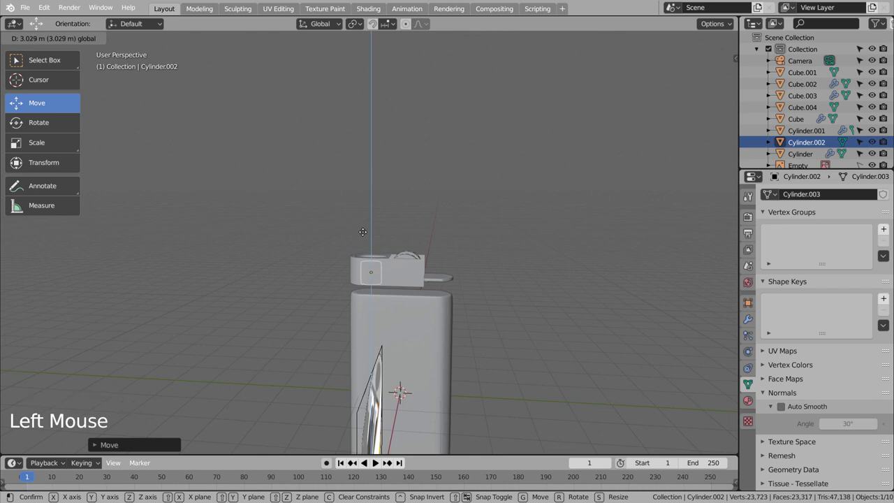
- From side view, lower the cylinder along Z so it sits inside the opening
{"action": "scroll", "scroll_direction": "up", "scroll_amount": 3}
{"action": "middle_click", "coordinate": [454, 344]}
{"action": "middle_click", "coordinate": [488, 367]}
{"action": "key", "text": "KP_1"}
{"action": "key", "text": "KP_7"}
{"action": "key", "text": "KP_3"}
{"action": "left_click", "coordinate": [377, 333]}
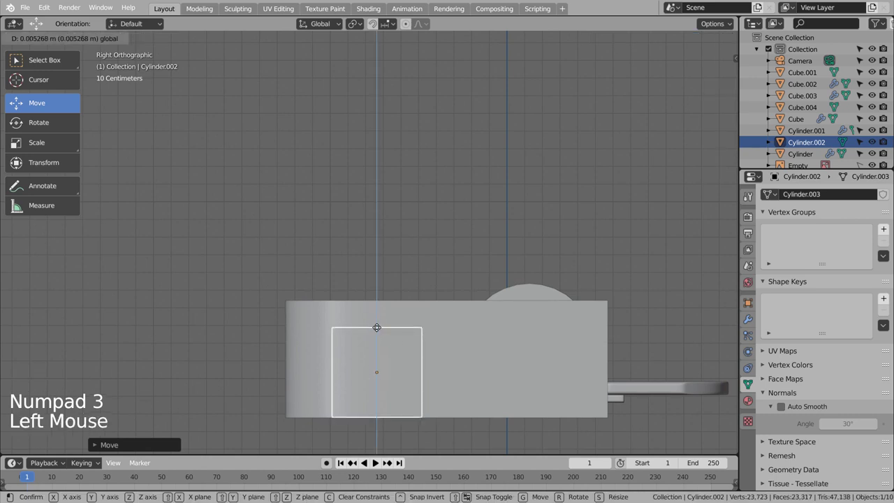
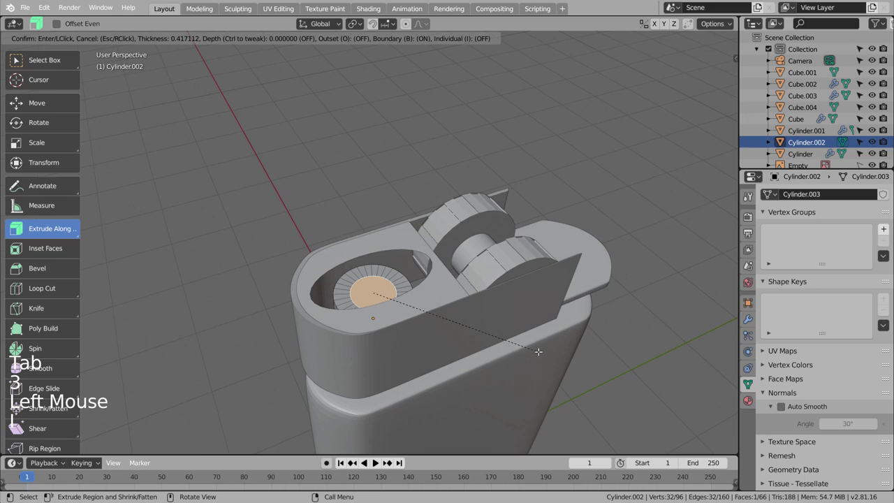
- Inset the cylinder's top face into a ring and extrude its centre to shape the nozzle
{"action": "key", "text": "e"}
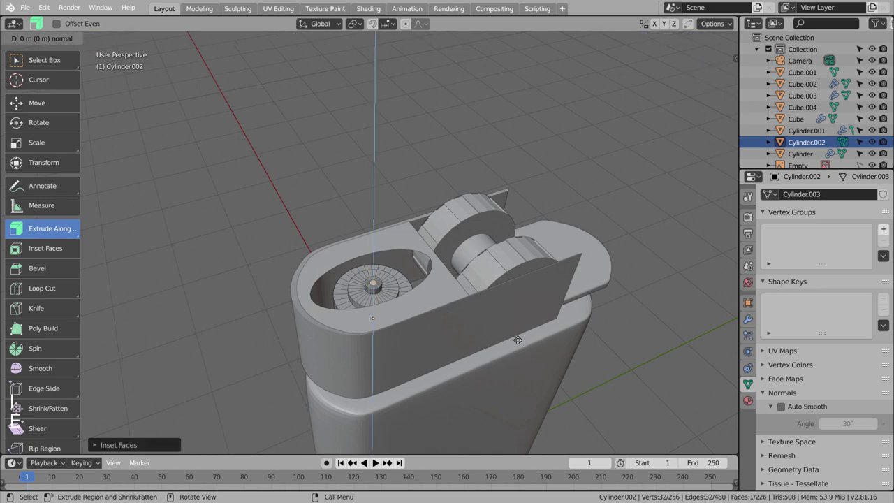
{"action": "key", "text": "Tab"}
{"action": "middle_click", "coordinate": [582, 349]}
{"action": "left_click", "coordinate": [620, 324]}
{"action": "middle_click", "coordinate": [630, 374]}
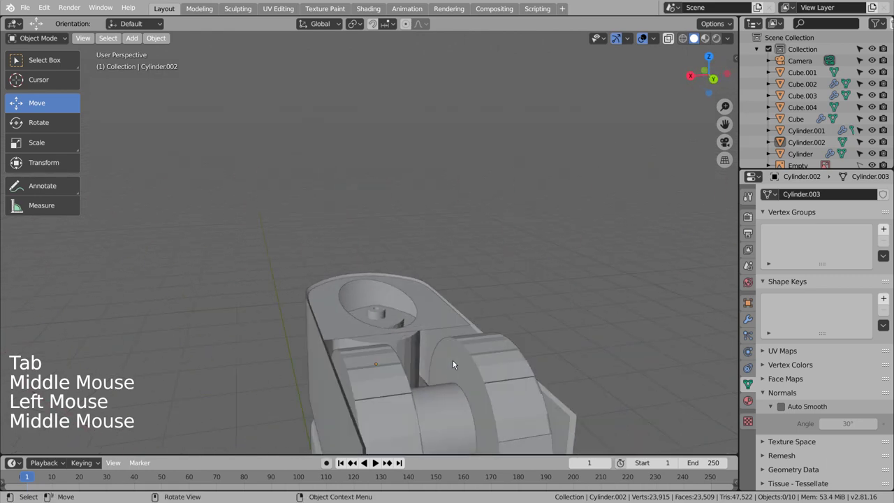
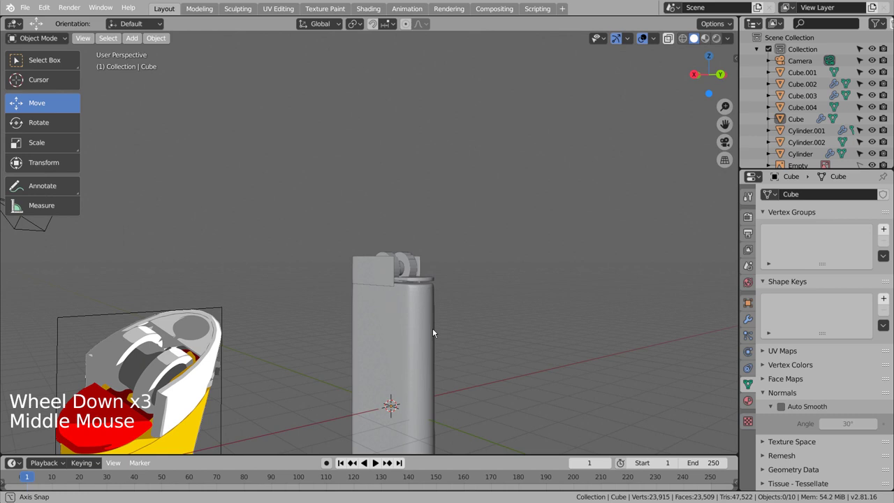
- Look over the whole scene against the reference, then select the lighter body Cube
{"action": "scroll", "scroll_direction": "down", "scroll_amount": 3}
{"action": "middle_click", "coordinate": [464, 353]}
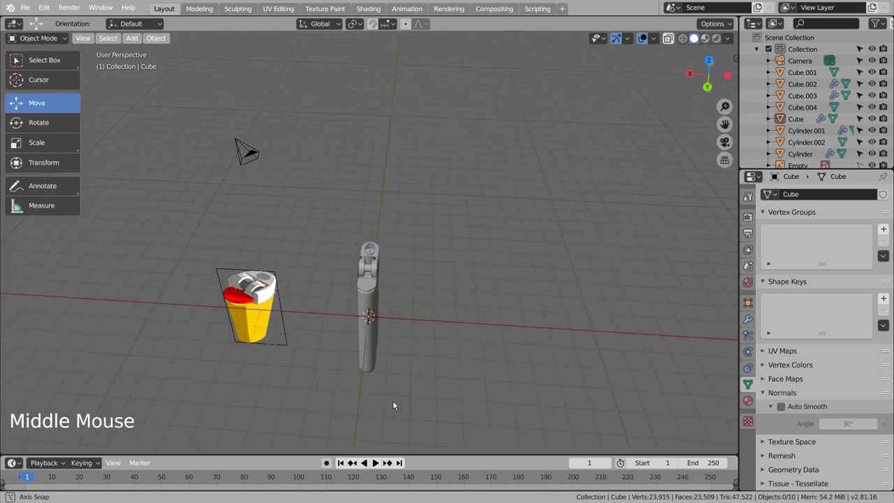
{"action": "scroll", "scroll_direction": "up", "scroll_amount": 3}
{"action": "scroll", "scroll_direction": "down", "scroll_amount": 3}
{"action": "scroll", "scroll_direction": "down", "scroll_amount": 3}
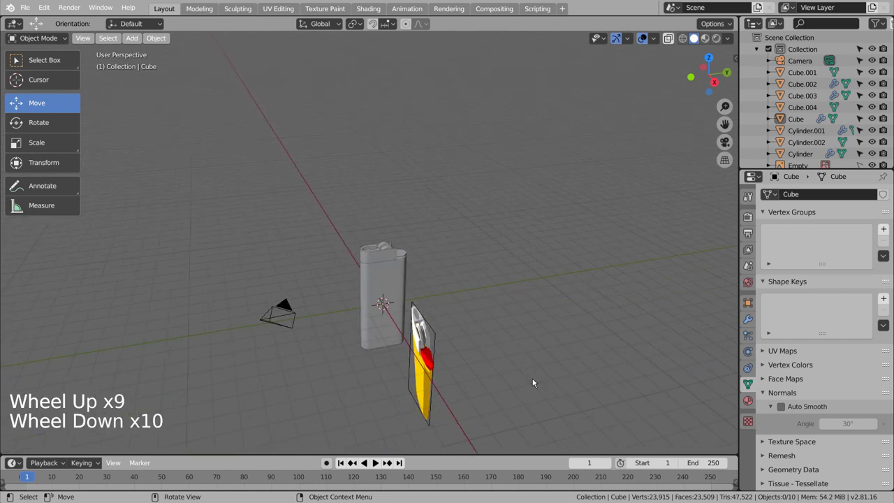
{"action": "scroll", "scroll_direction": "down", "scroll_amount": 3}
{"action": "left_click", "coordinate": [525, 340]}
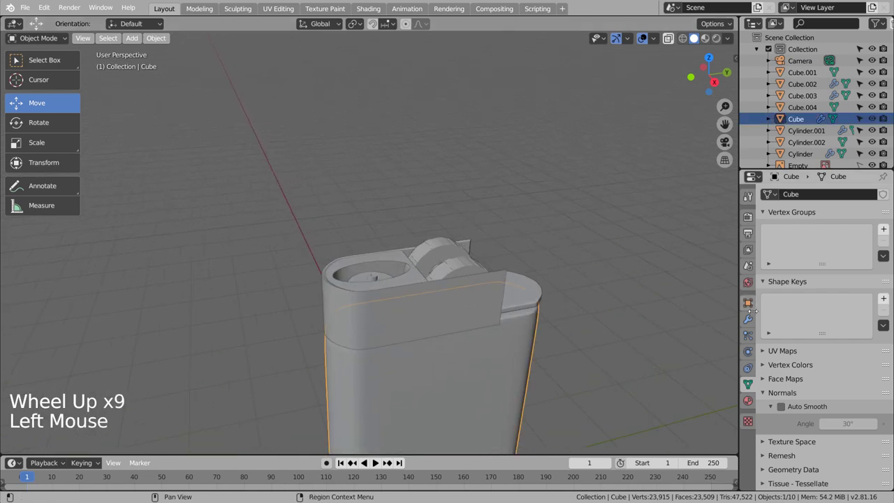
- Show the Material Properties for the lighter body
{"action": "left_click", "coordinate": [751, 404]}
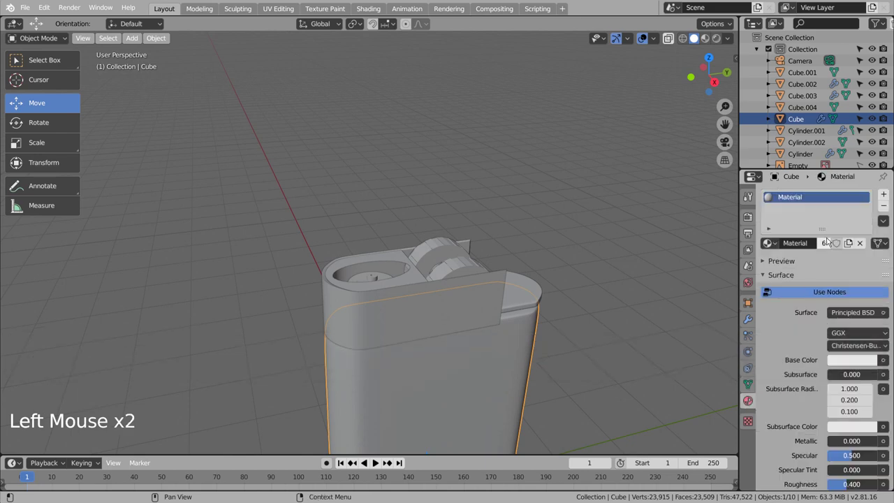
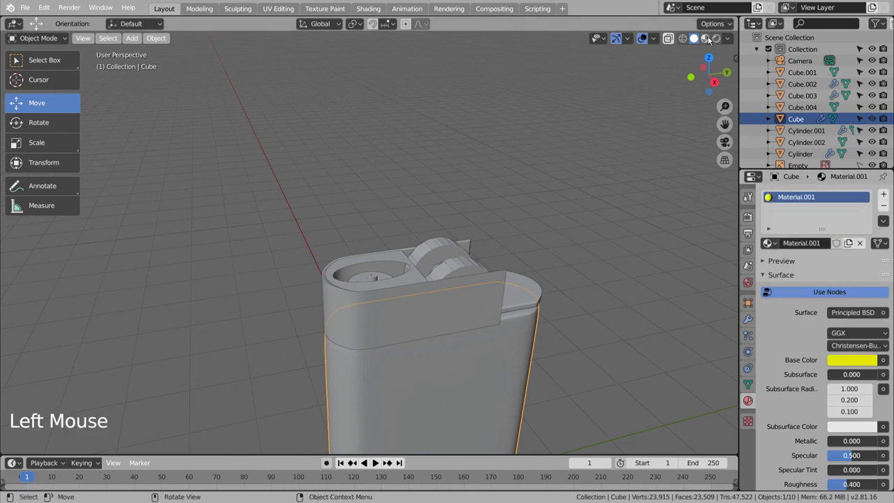
- Switch to Material Preview and give guard Cube.001 a near-white material, Metallic 0.917, Roughness about 0.2
{"action": "left_click", "coordinate": [711, 41]}
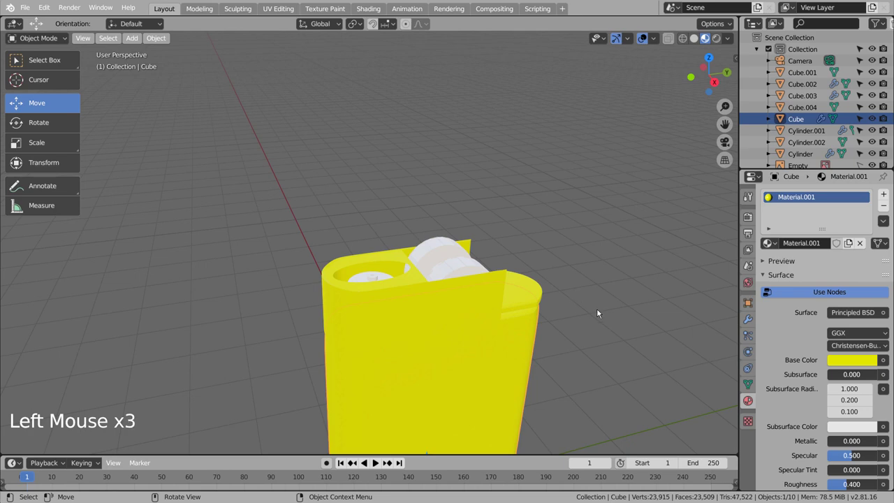
{"action": "left_click", "coordinate": [528, 373]}
{"action": "scroll", "scroll_direction": "down", "scroll_amount": 3}
{"action": "middle_click", "coordinate": [586, 354]}
{"action": "scroll", "scroll_direction": "up", "scroll_amount": 3}
{"action": "left_click", "coordinate": [461, 306]}
{"action": "left_click", "coordinate": [830, 243]}
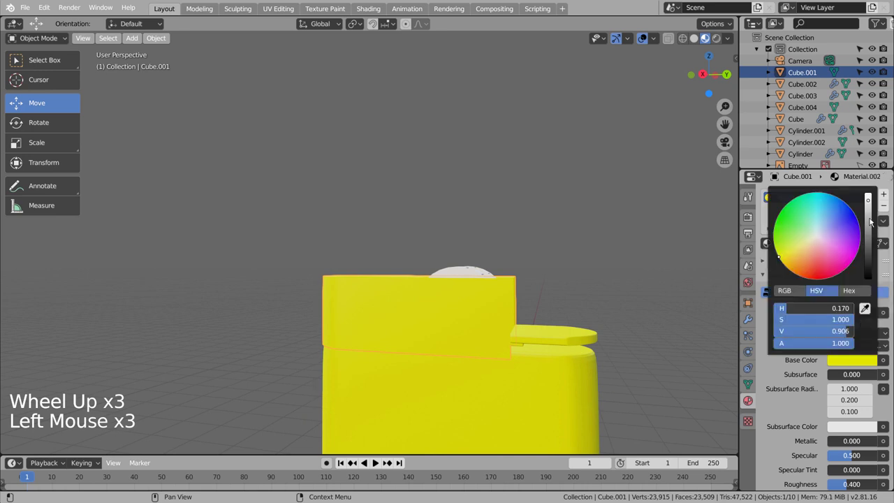
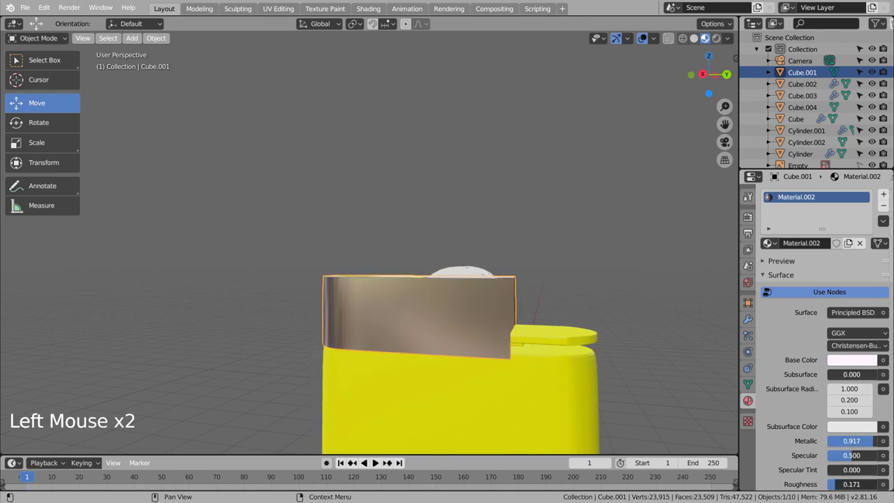
- Inspect the metal guard and select the next lighter part to colour
{"action": "middle_click", "coordinate": [564, 266]}
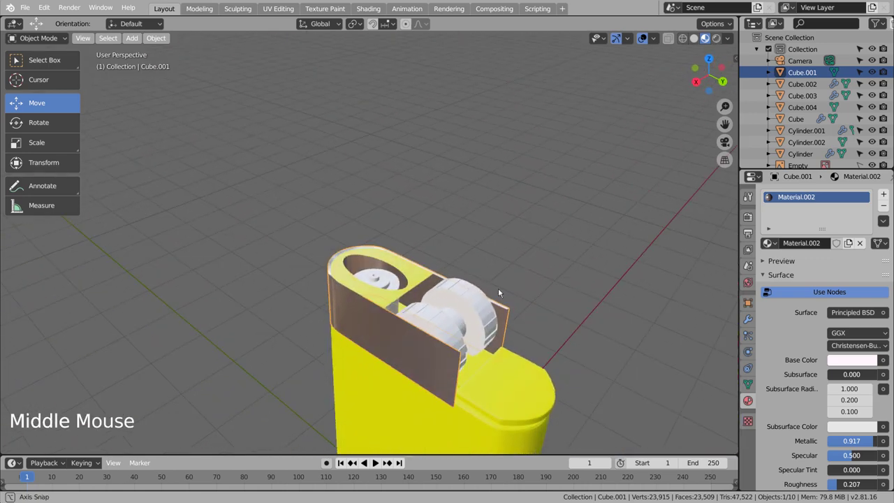
{"action": "scroll", "scroll_direction": "up", "scroll_amount": 3}
{"action": "left_click", "coordinate": [454, 296]}
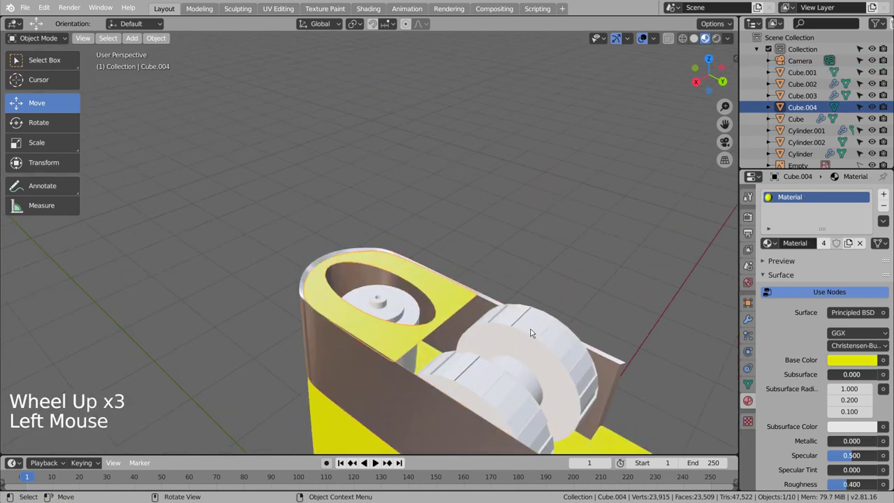
- Link the guard's metal material onto the wheel parts and the nozzle
{"action": "left_click", "coordinate": [576, 361]}
{"action": "double_click", "coordinate": [536, 395]}
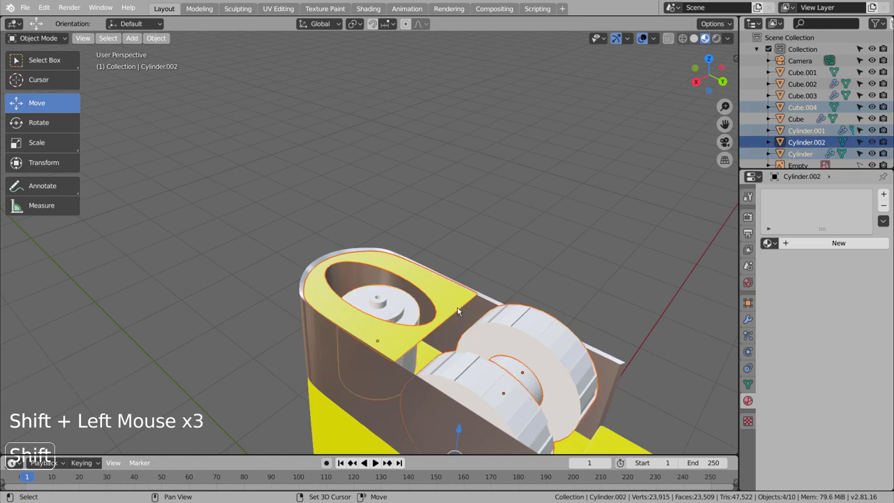
{"action": "left_click", "coordinate": [378, 406]}
{"action": "left_click", "coordinate": [885, 225]}
{"action": "left_click", "coordinate": [547, 264]}
{"action": "middle_click", "coordinate": [547, 272]}
{"action": "scroll", "scroll_direction": "down", "scroll_amount": 3}
{"action": "middle_click", "coordinate": [593, 278]}
- Give cap piece Cube.002 a new red material, then select Cube.003 and show the existing materials list
{"action": "left_click", "coordinate": [497, 334]}
{"action": "left_click", "coordinate": [824, 252]}
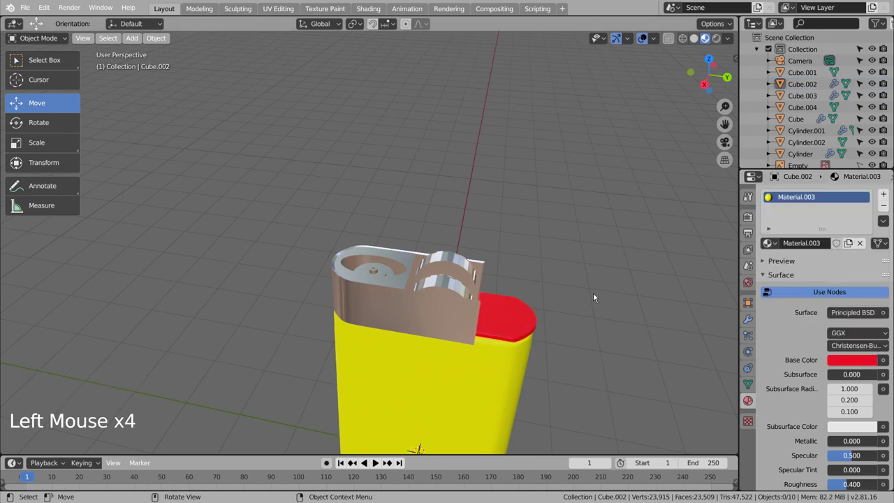
{"action": "scroll", "scroll_direction": "down", "scroll_amount": 3}
{"action": "middle_click", "coordinate": [593, 319]}
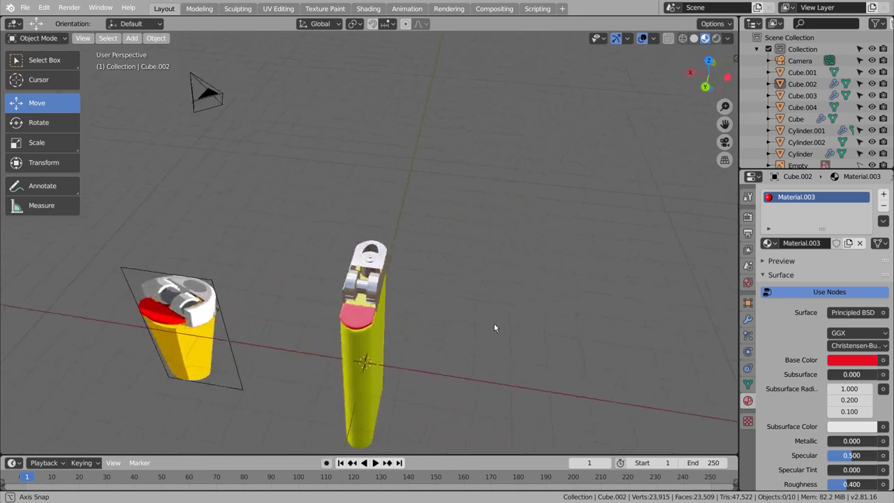
{"action": "left_click", "coordinate": [384, 305]}
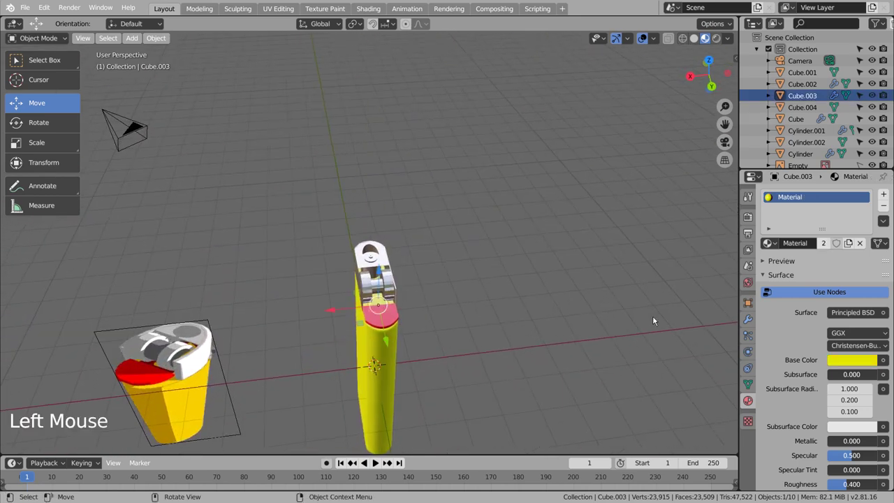
{"action": "left_click", "coordinate": [773, 245]}
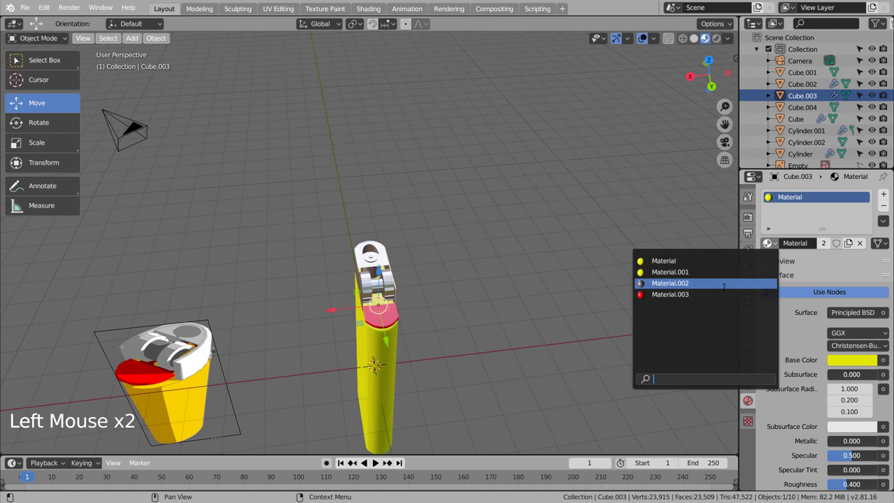
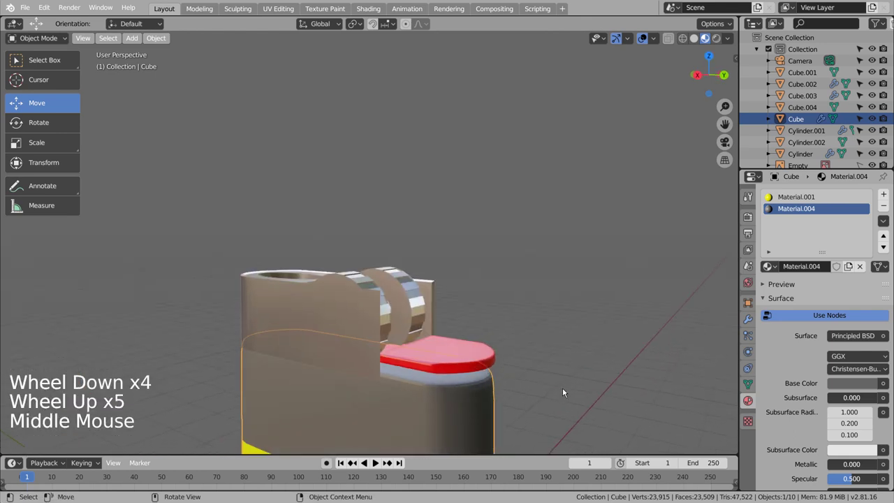
- Edit the body's top in front view and set Material.004 to a mid-grey base colour
{"action": "key", "text": "ctrl+z"}
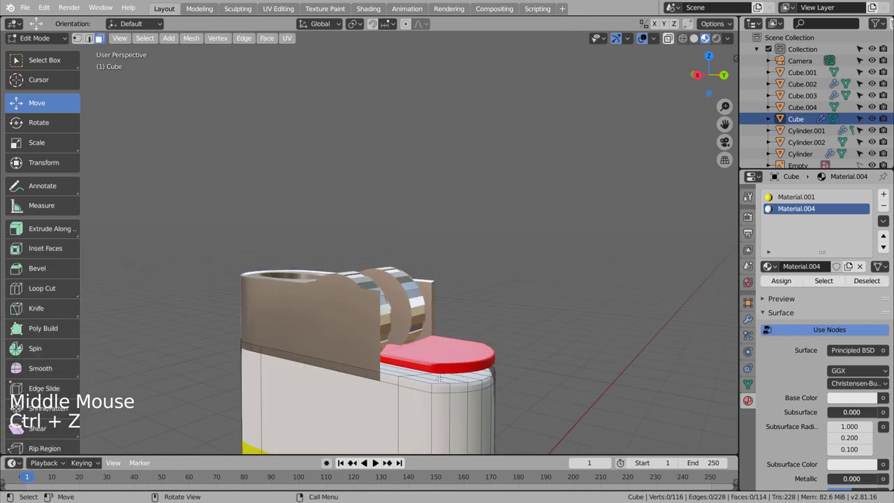
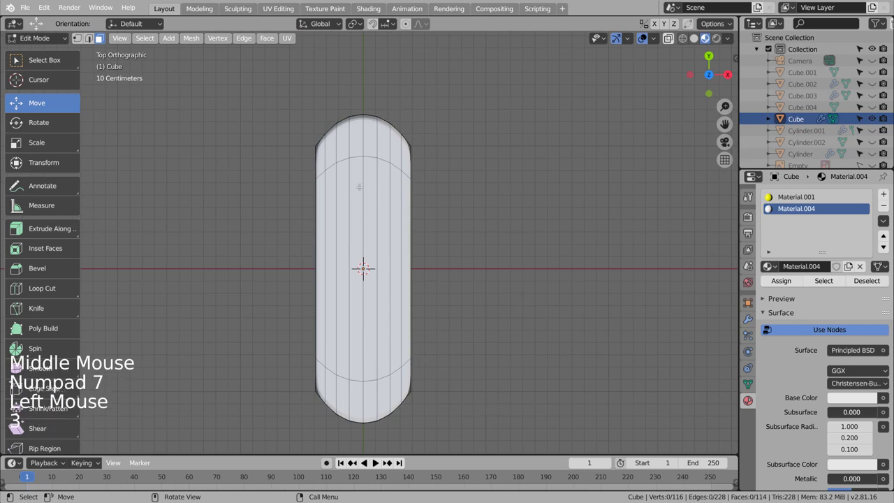
{"action": "key", "text": "c"}
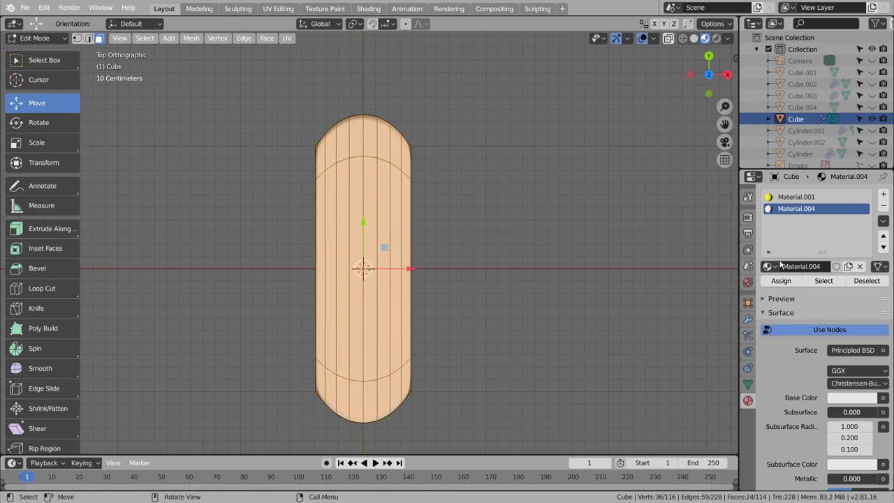
{"action": "left_click", "coordinate": [852, 401]}
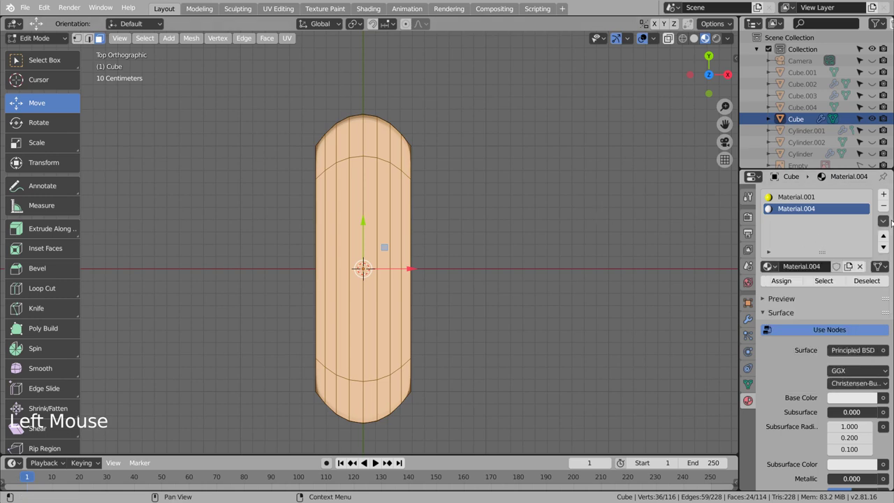
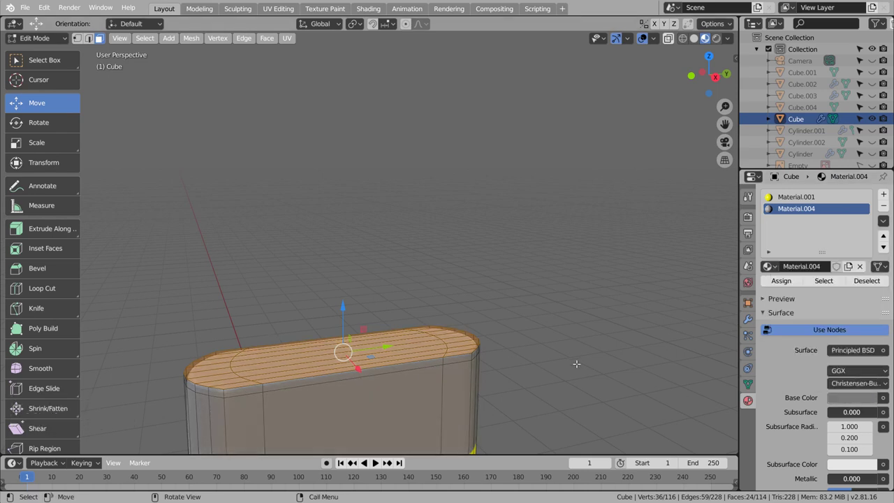
{"action": "key", "text": "KP_1"}
{"action": "scroll", "scroll_direction": "down", "scroll_amount": 3}
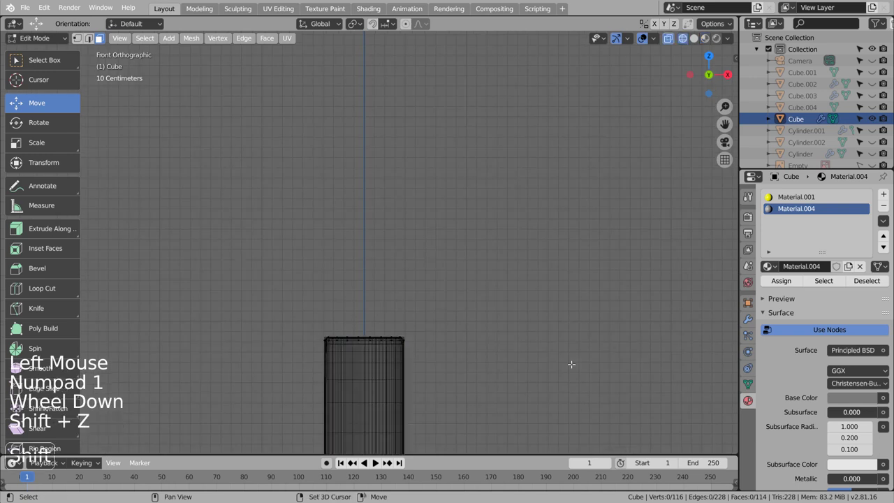
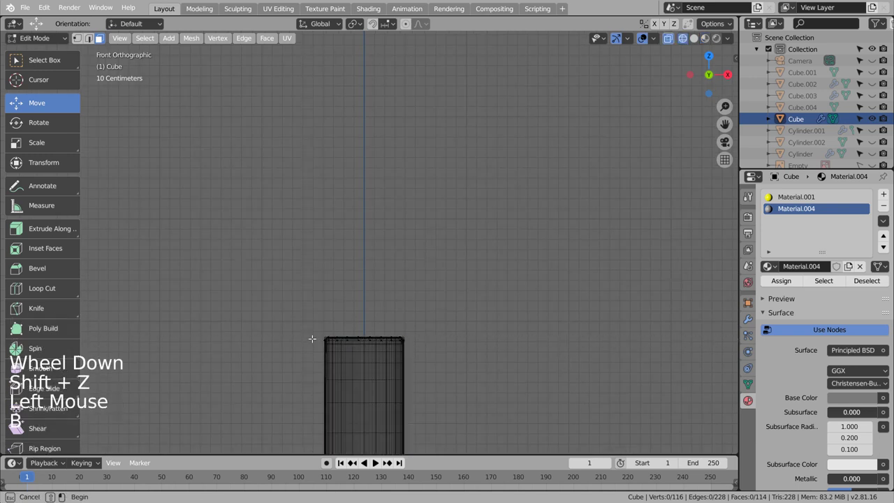
{"action": "scroll", "scroll_direction": "down", "scroll_amount": 3}
{"action": "key", "text": "b"}
{"action": "scroll", "scroll_direction": "down", "scroll_amount": 3}
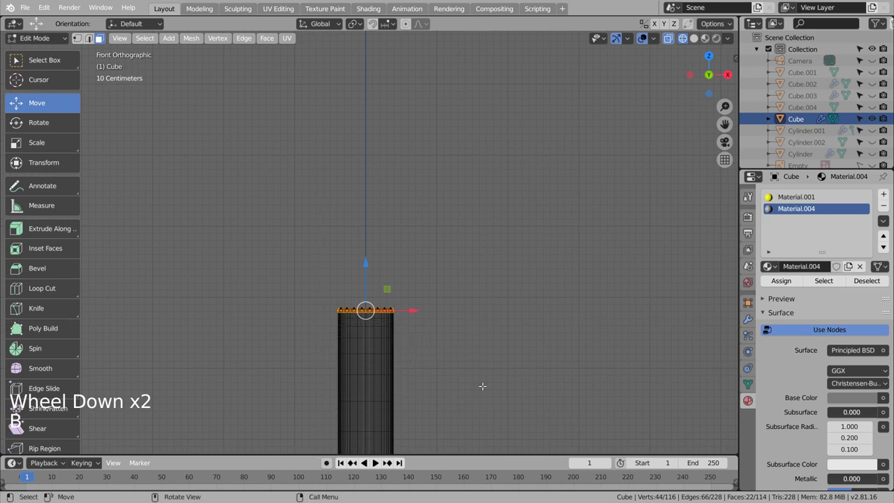
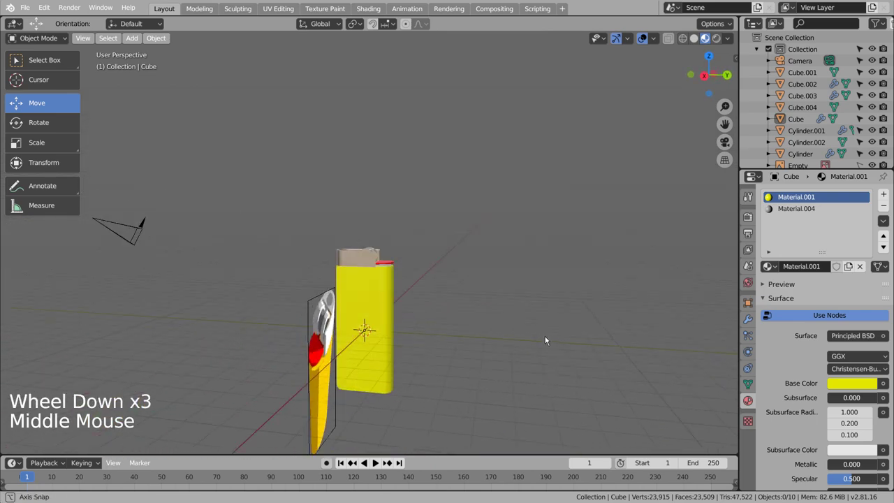
- Inspect the lighter from several sides and apply the red cap's mirror modifier
{"action": "scroll", "scroll_direction": "up", "scroll_amount": 3}
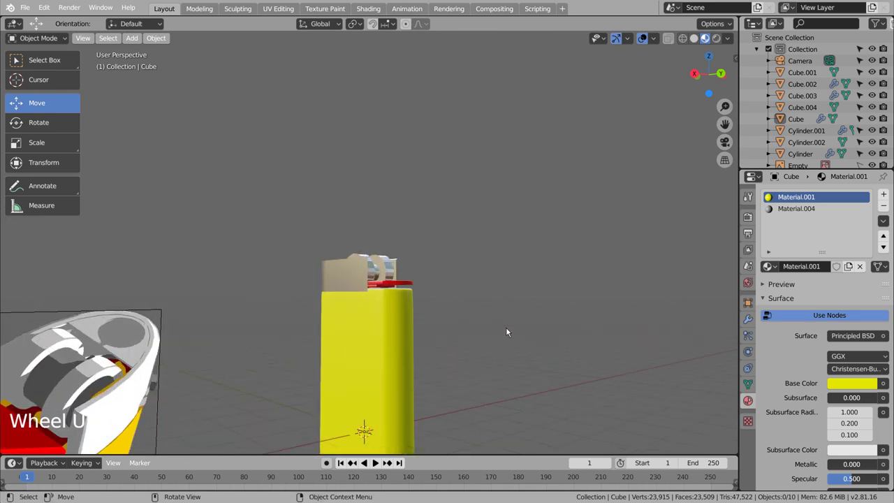
{"action": "scroll", "scroll_direction": "up", "scroll_amount": 3}
{"action": "middle_click", "coordinate": [527, 344]}
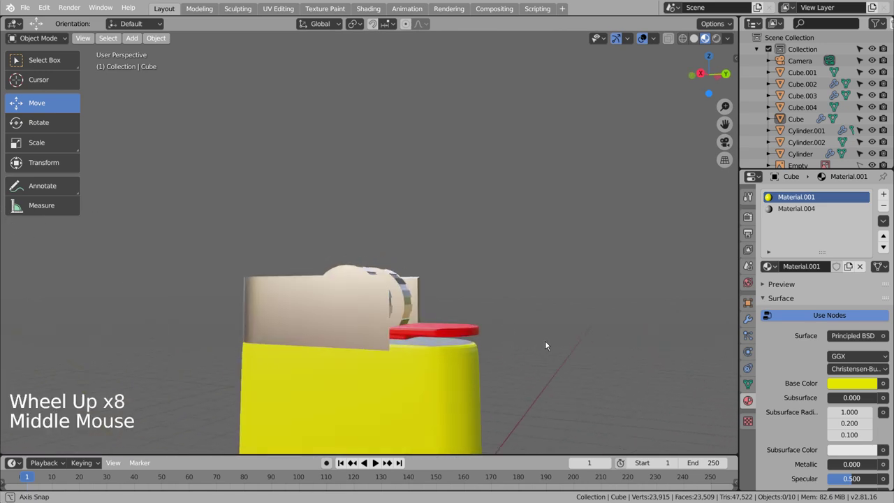
{"action": "scroll", "scroll_direction": "down", "scroll_amount": 3}
{"action": "middle_click", "coordinate": [587, 370]}
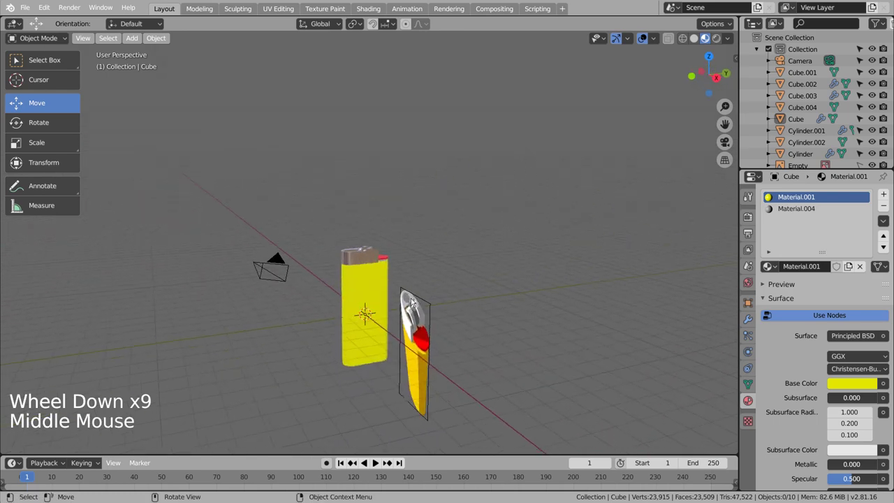
{"action": "left_click", "coordinate": [368, 293]}
{"action": "left_click", "coordinate": [507, 312]}
{"action": "scroll", "scroll_direction": "down", "scroll_amount": 3}
{"action": "middle_click", "coordinate": [506, 320]}
{"action": "scroll", "scroll_direction": "up", "scroll_amount": 3}
{"action": "key", "text": "b"}
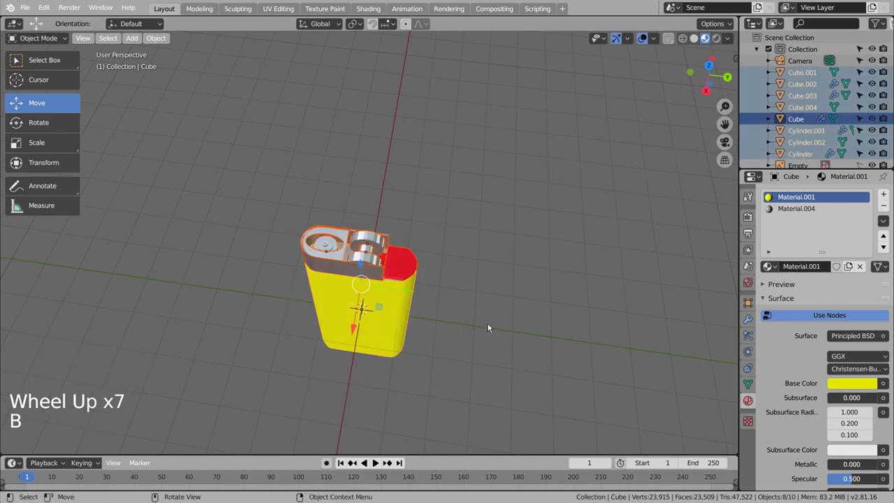
{"action": "left_click", "coordinate": [805, 90]}
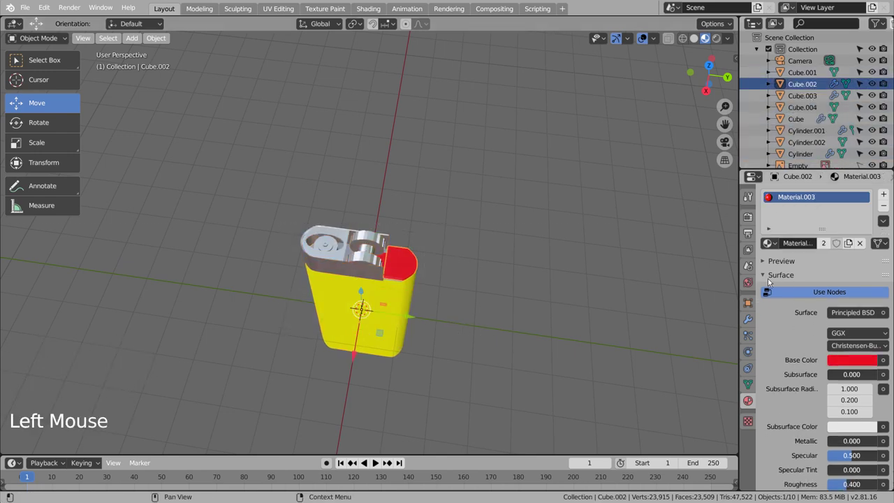
{"action": "left_click", "coordinate": [750, 326]}
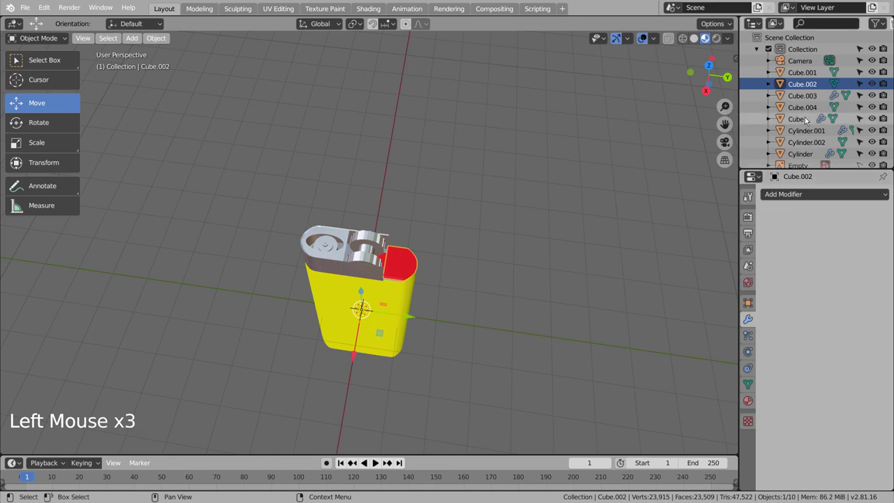
- Select every lighter part in the Outliner and join them into one object, Cylinder, in front view
{"action": "left_click", "coordinate": [809, 100]}
{"action": "left_click", "coordinate": [778, 237]}
{"action": "left_click", "coordinate": [812, 236]}
{"action": "left_click", "coordinate": [821, 136]}
{"action": "left_click", "coordinate": [799, 152]}
{"action": "left_click", "coordinate": [800, 159]}
{"action": "scroll", "scroll_direction": "down", "scroll_amount": 3}
{"action": "left_click", "coordinate": [872, 165]}
{"action": "scroll", "scroll_direction": "down", "scroll_amount": 3}
{"action": "left_click", "coordinate": [885, 162]}
{"action": "middle_click", "coordinate": [589, 283]}
{"action": "left_click", "coordinate": [578, 285]}
{"action": "key", "text": "b"}
{"action": "key", "text": "ctrl+j"}
{"action": "left_click", "coordinate": [395, 312]}
{"action": "key", "text": "KP_1"}
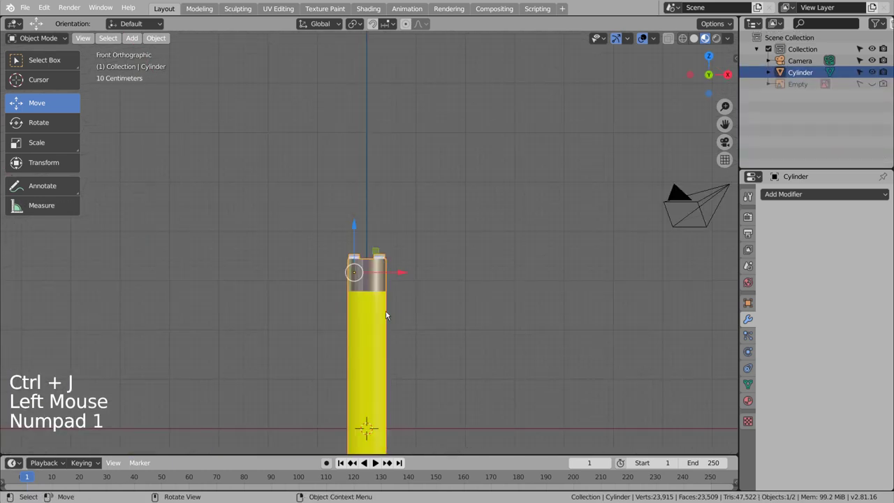
- Inspect the lighter in solid shading, briefly check its mesh, and select it in front view
{"action": "scroll", "scroll_direction": "down", "scroll_amount": 3}
{"action": "left_click", "coordinate": [364, 222]}
{"action": "middle_click", "coordinate": [530, 270]}
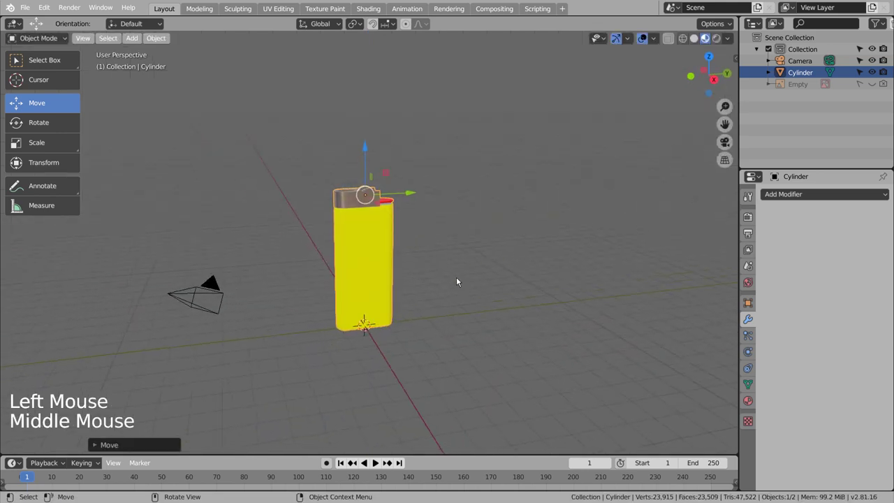
{"action": "left_click", "coordinate": [461, 281]}
{"action": "middle_click", "coordinate": [463, 281]}
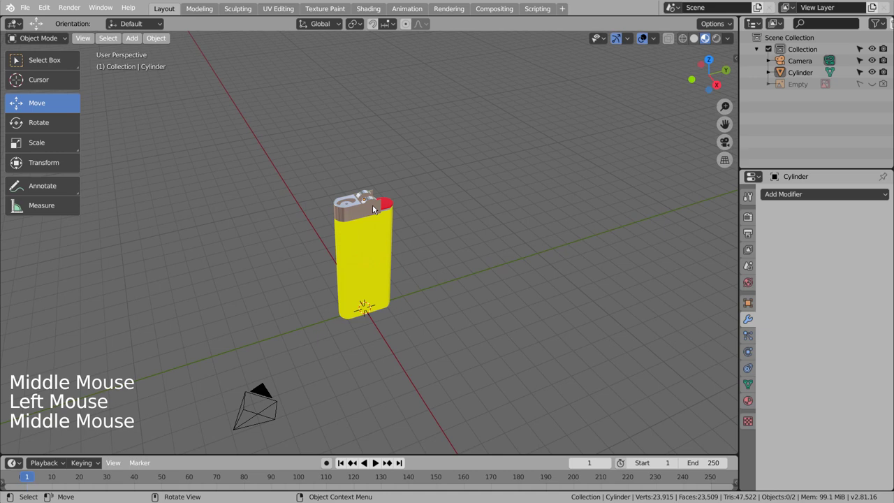
{"action": "left_click", "coordinate": [693, 39]}
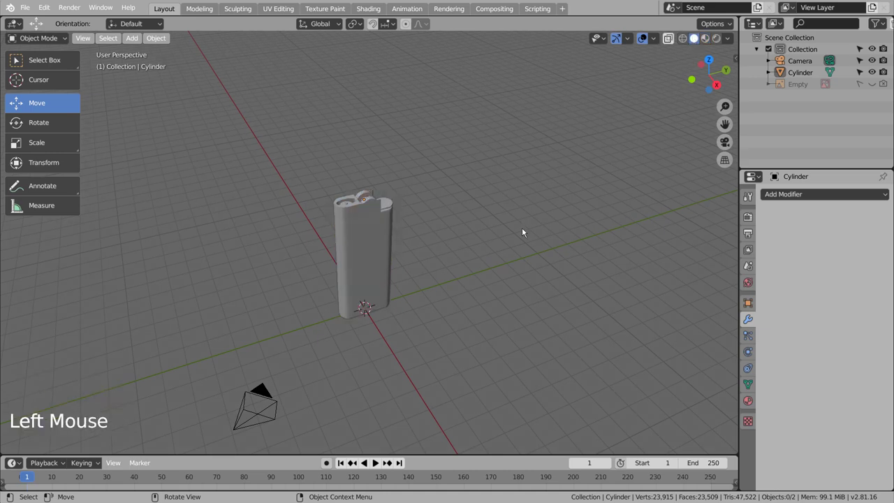
{"action": "left_click", "coordinate": [525, 232]}
{"action": "scroll", "scroll_direction": "up", "scroll_amount": 3}
{"action": "key", "text": "Tab"}
{"action": "scroll", "scroll_direction": "up", "scroll_amount": 3}
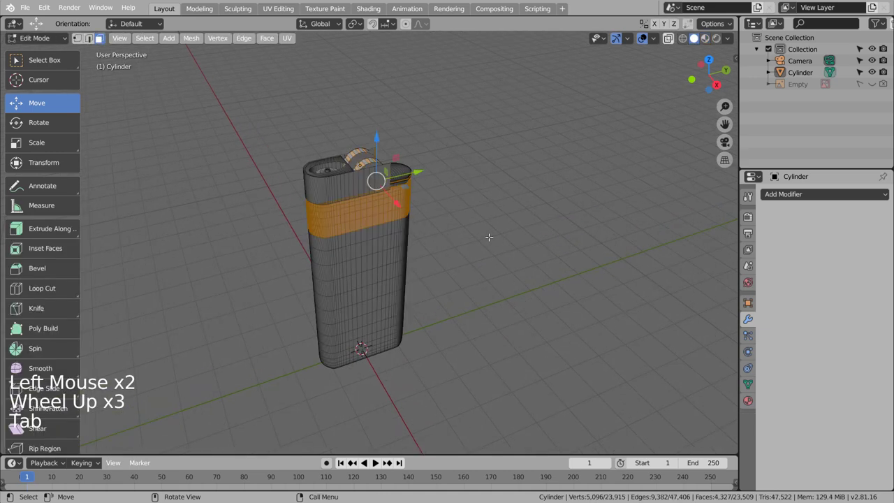
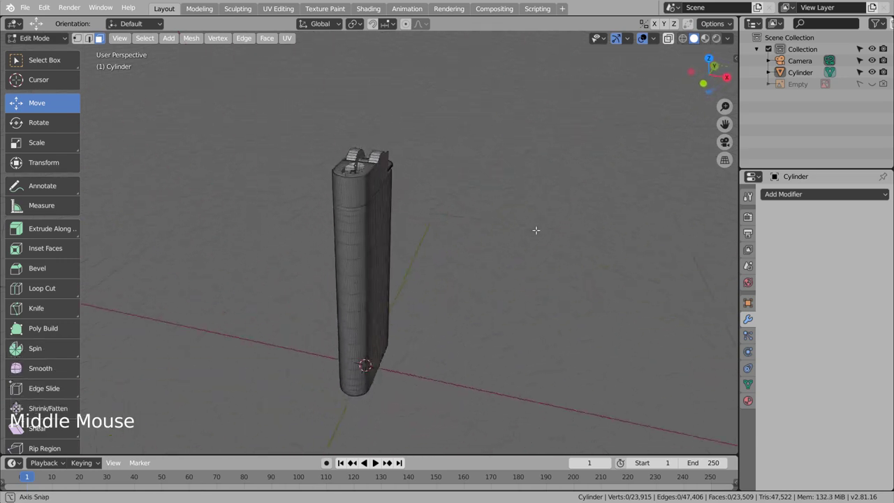
{"action": "key", "text": "Tab"}
{"action": "middle_click", "coordinate": [525, 271]}
{"action": "left_click", "coordinate": [369, 249]}
{"action": "key", "text": "KP_1"}
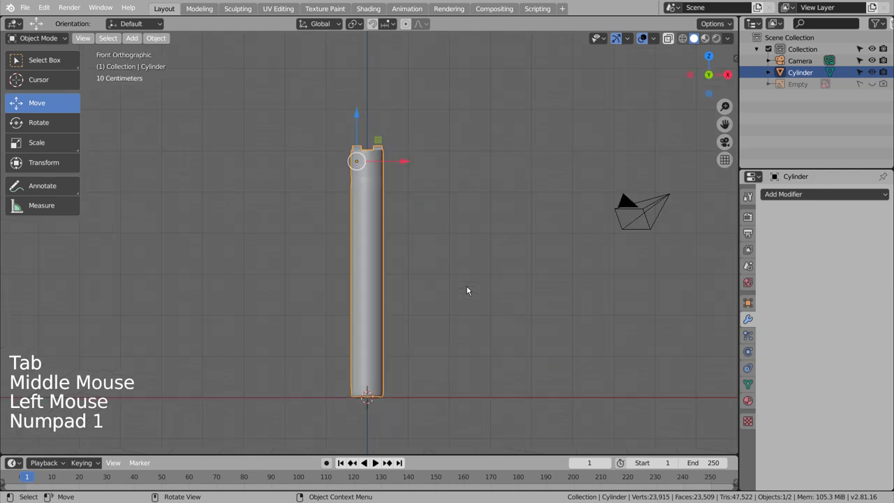
- Duplicate the lighter, tip it 90° onto the floor and rotate it to an angle in top view
{"action": "key", "text": "shift+d"}
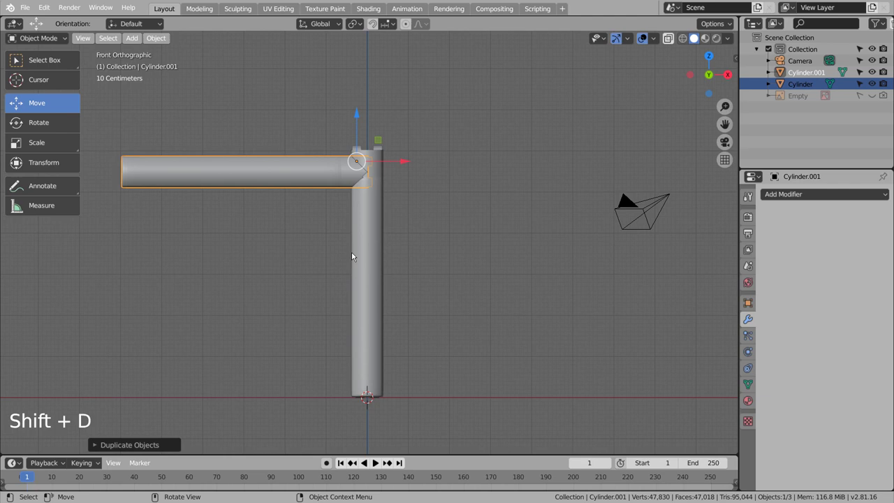
{"action": "key", "text": "g"}
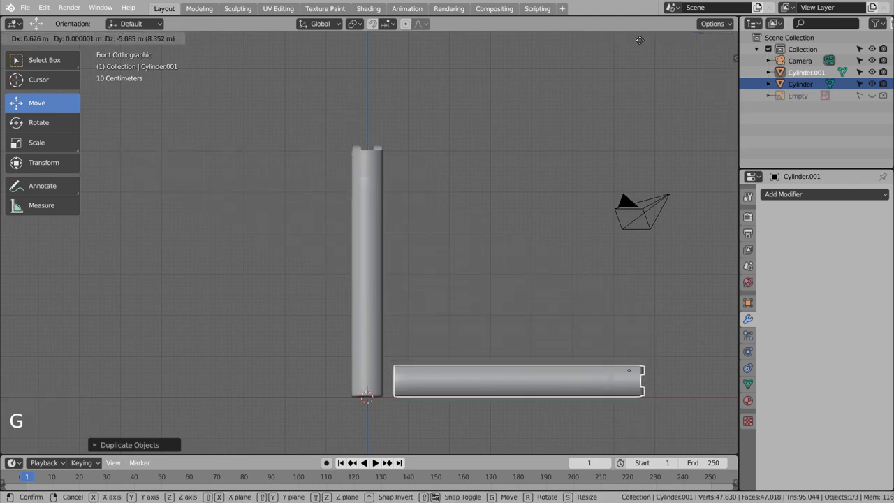
{"action": "key", "text": "KP_1"}
{"action": "key", "text": "KP_7"}
{"action": "scroll", "scroll_direction": "down", "scroll_amount": 3}
{"action": "key", "text": "r"}
{"action": "scroll", "scroll_direction": "down", "scroll_amount": 3}
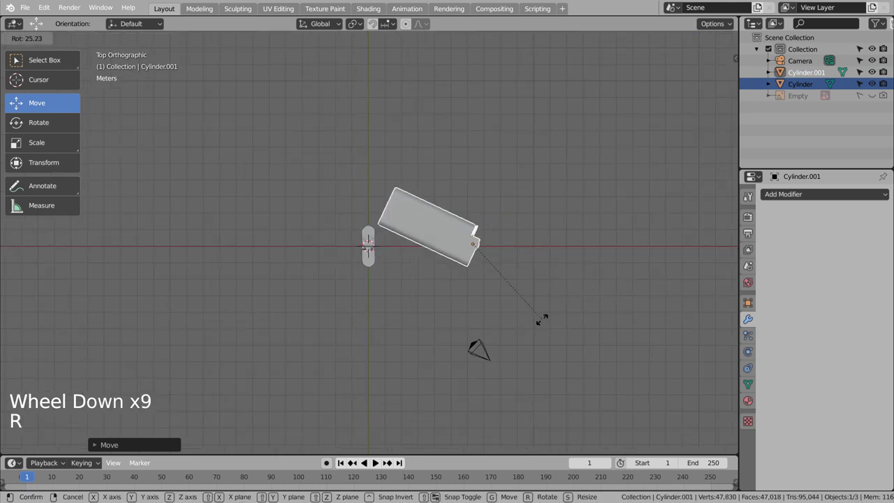
{"action": "key", "text": "g"}
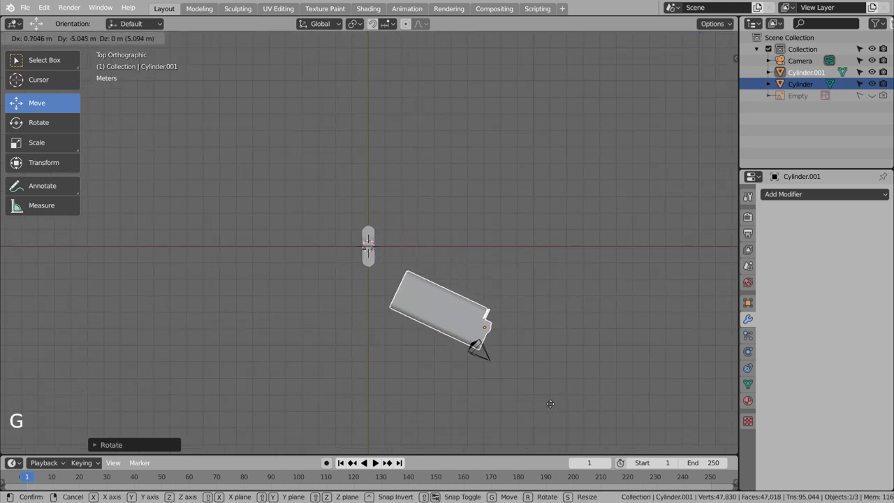
- Make two more lying copies further along the row and review the arrangement
{"action": "key", "text": "shift+d"}
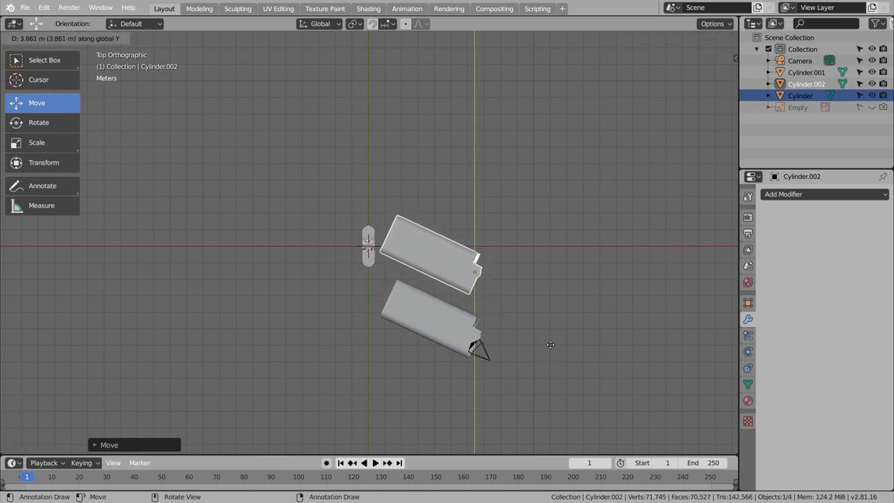
{"action": "key", "text": "shift+d"}
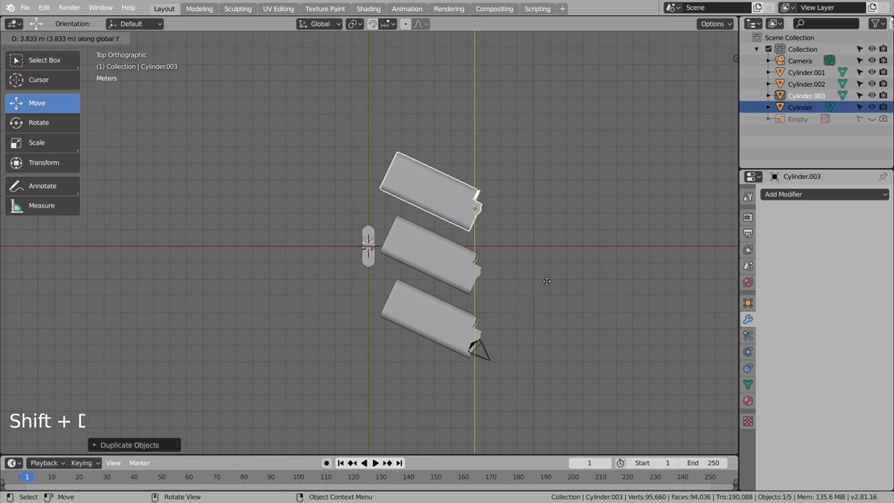
{"action": "left_click", "coordinate": [579, 345]}
{"action": "key", "text": "ctrl+z"}
{"action": "left_click", "coordinate": [598, 375]}
{"action": "middle_click", "coordinate": [589, 374]}
{"action": "left_click", "coordinate": [381, 274]}
{"action": "middle_click", "coordinate": [449, 288]}
{"action": "double_click", "coordinate": [411, 229]}
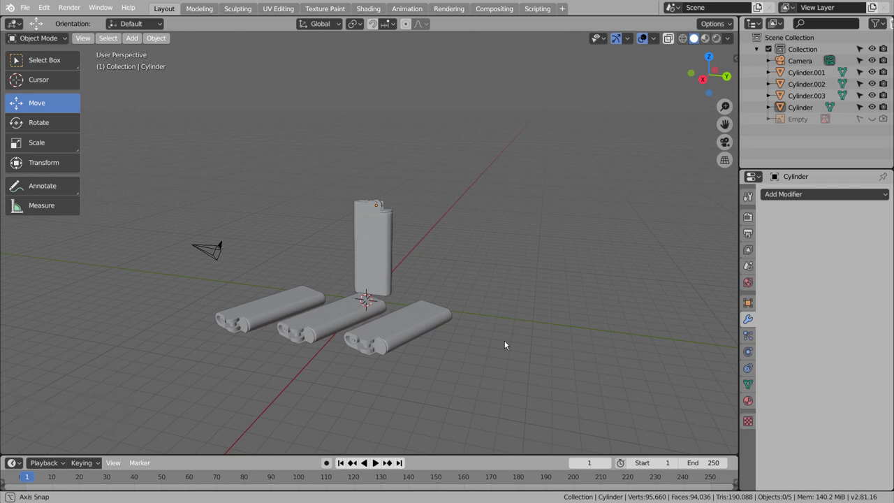
- Fly the scene camera to frame the upright lighter with the lying copies in front
{"action": "middle_click", "coordinate": [512, 344]}
{"action": "middle_click", "coordinate": [522, 359]}
{"action": "key", "text": "shift+`"}
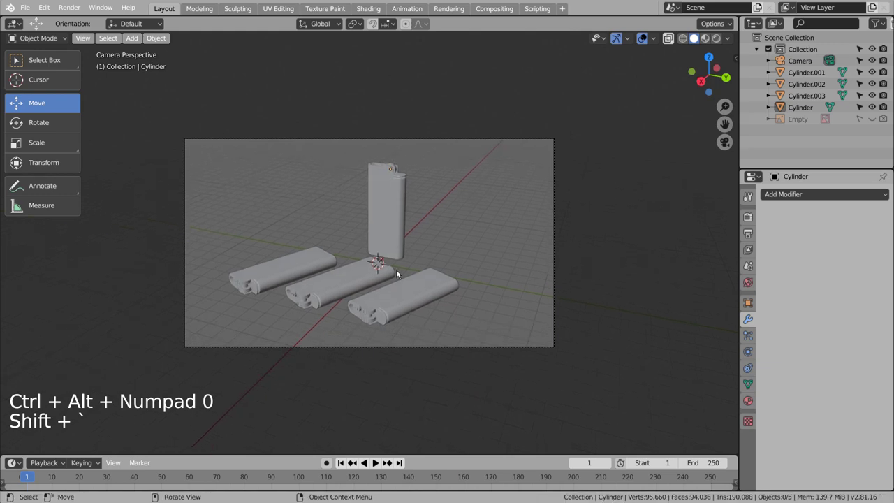
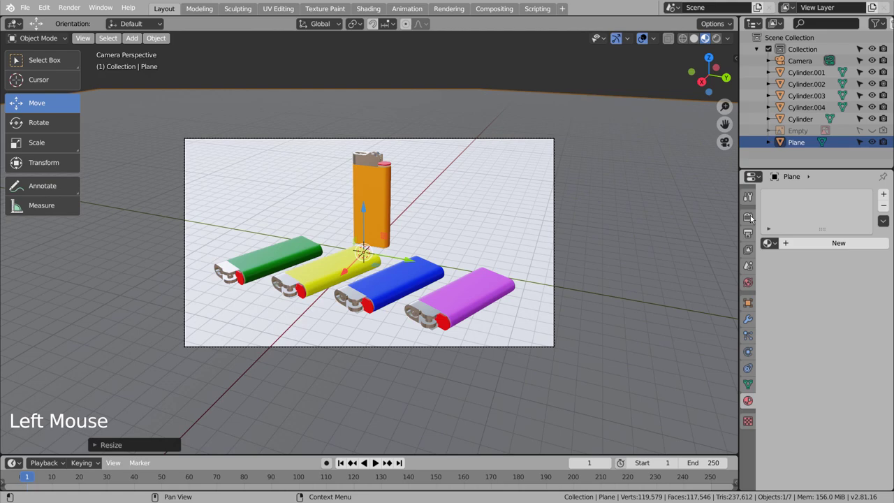
- Set the render engine to Cycles and start the final image render
{"action": "left_click", "coordinate": [752, 219]}
{"action": "left_click", "coordinate": [880, 197]}
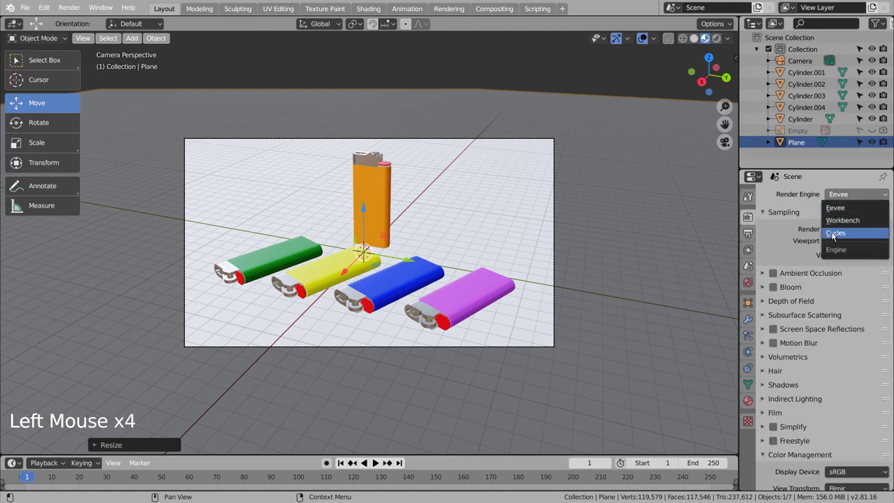
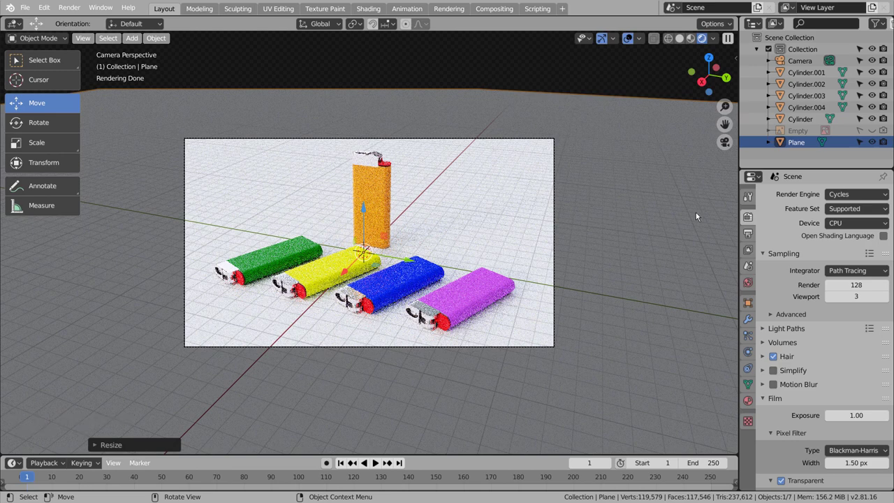
{"action": "left_click", "coordinate": [687, 42]}
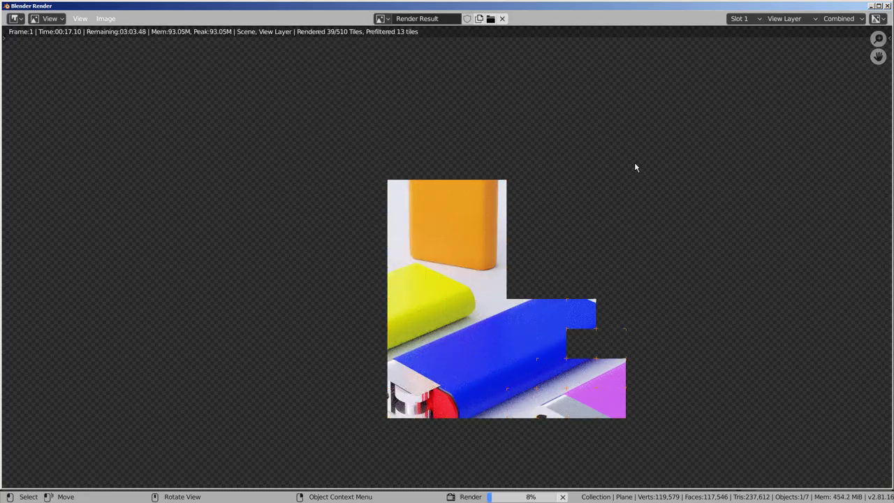